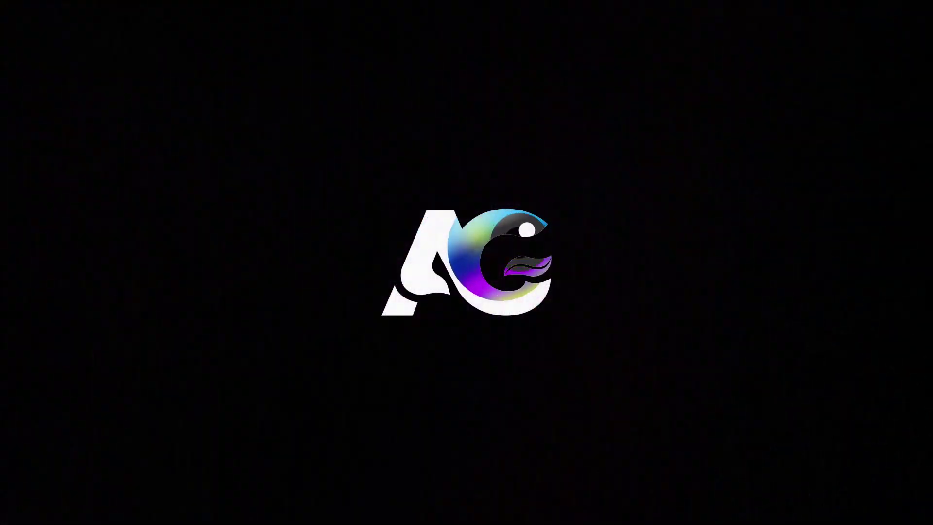
# Name the new composition 'Main Animation' and set its width to 1920.
pyautogui.click(448, 194)
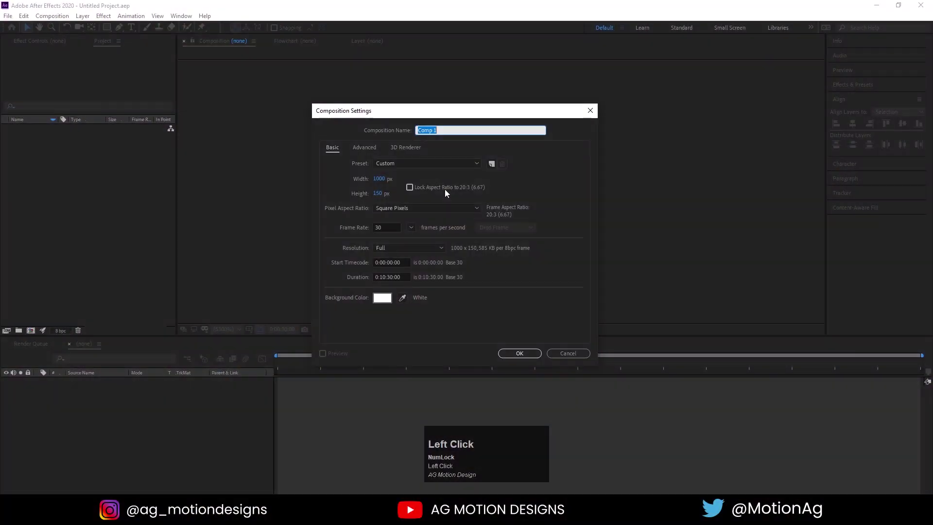
pyautogui.write('ain')
pyautogui.press('space')
pyautogui.write('nima')
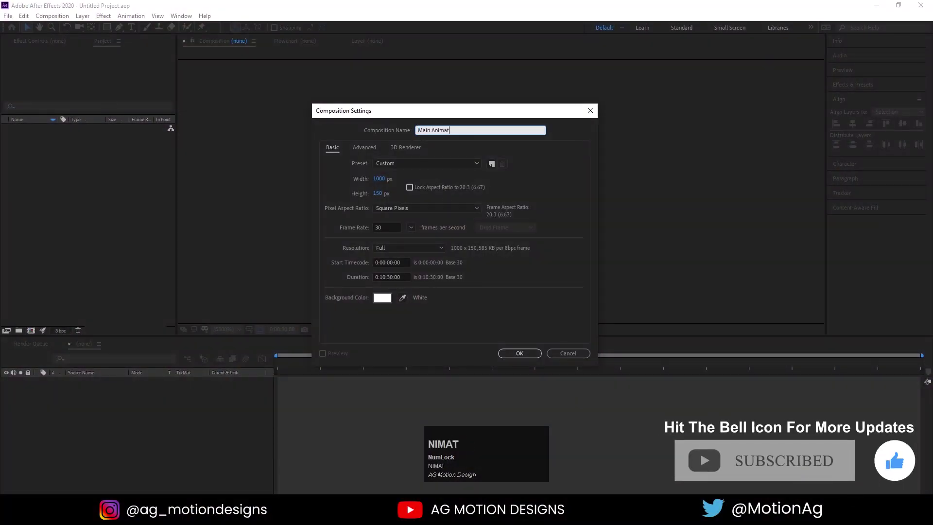
pyautogui.write('tion')
pyautogui.click(385, 185)
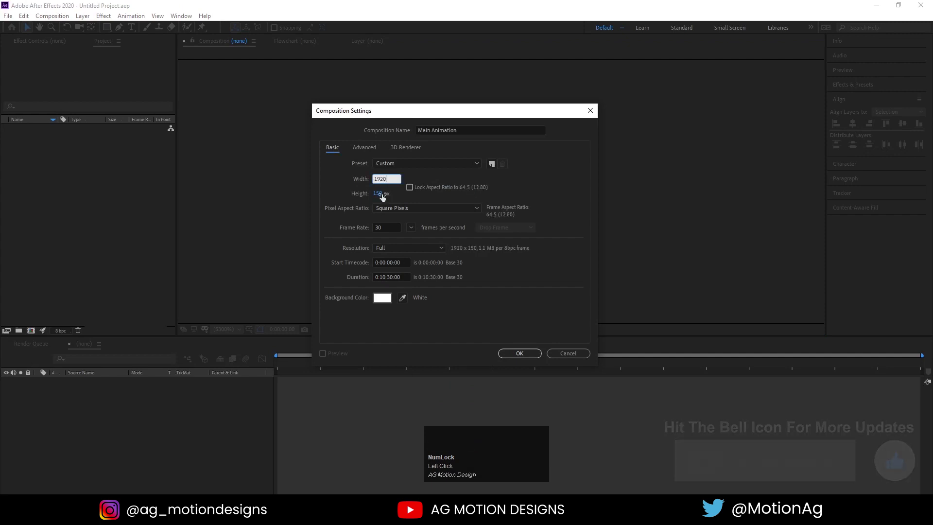
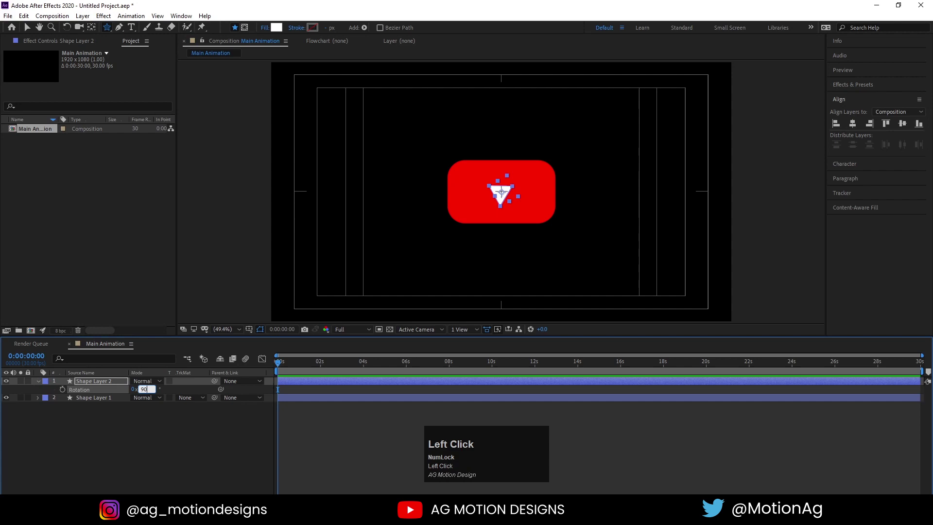
# Rotate the triangle 90° into a play icon and hide the red rectangle layer.
pyautogui.click(155, 461)
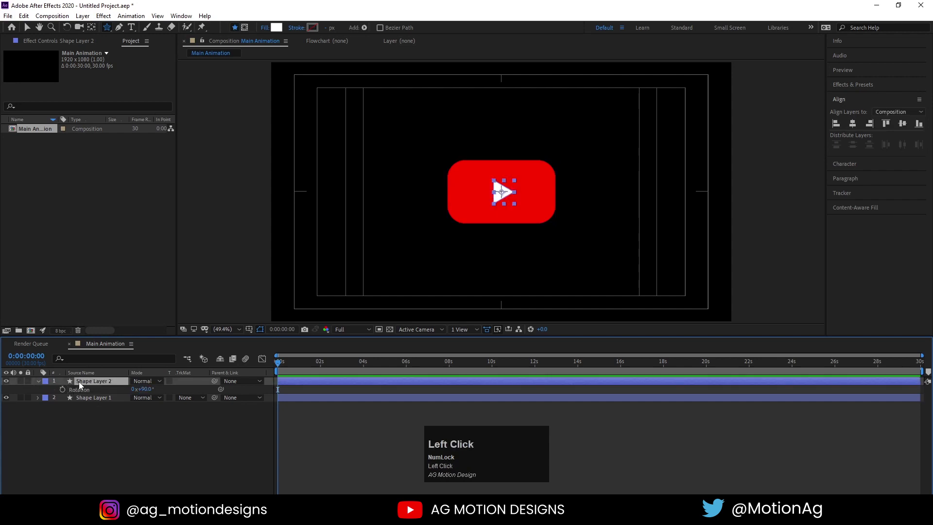
pyautogui.press('p')
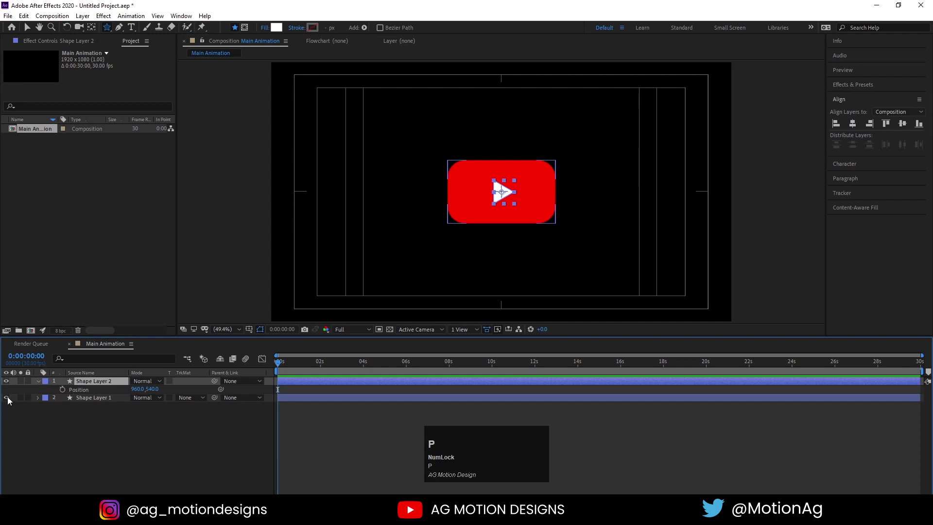
pyautogui.click(10, 401)
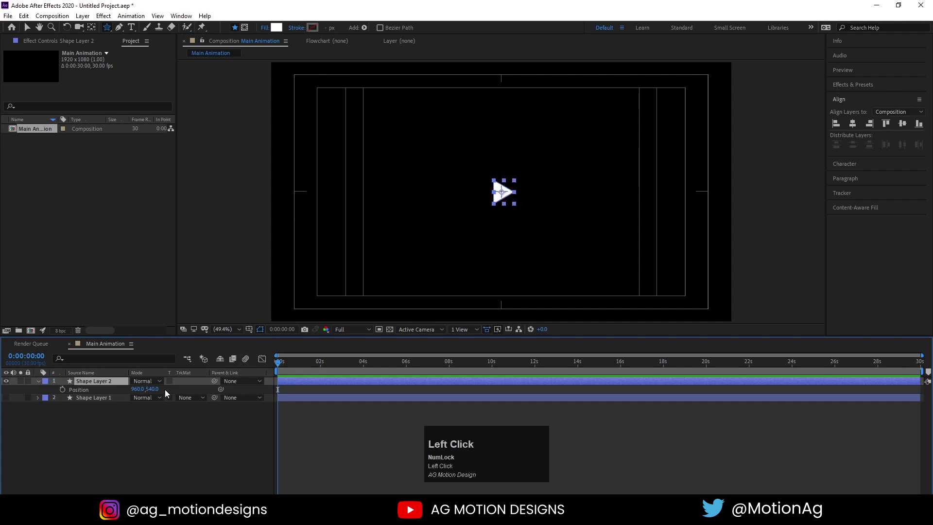
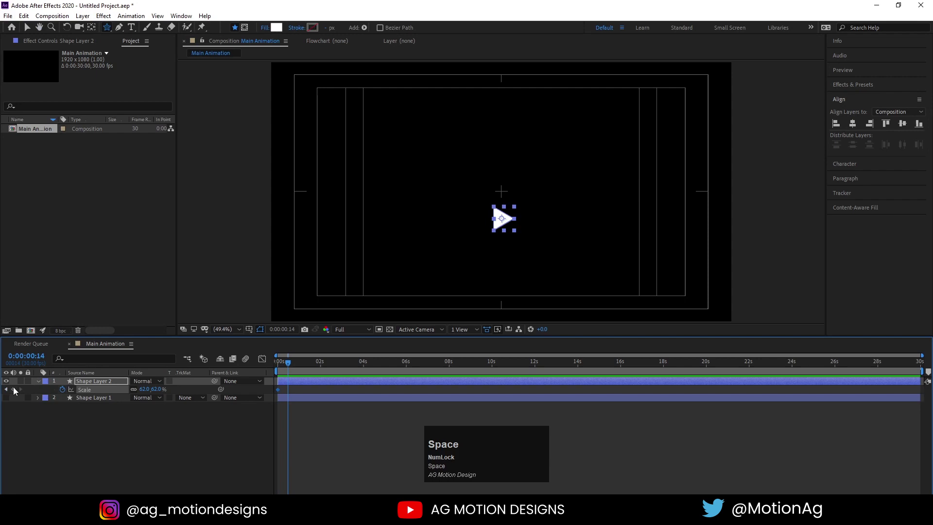
# Keyframe the triangle's scale at 62%, then 0% at frame 0 so it grows in.
pyautogui.click(17, 393)
pyautogui.press('j')
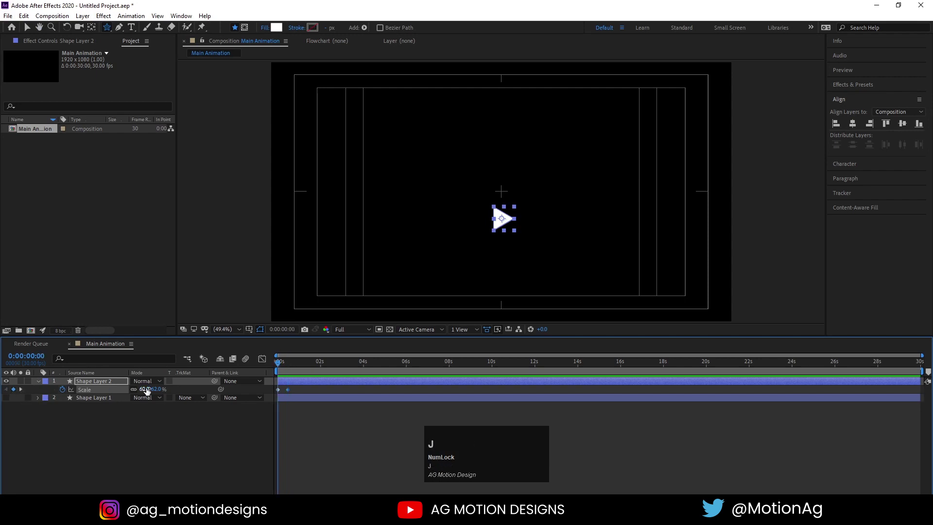
pyautogui.click(282, 361)
pyautogui.press('Return')
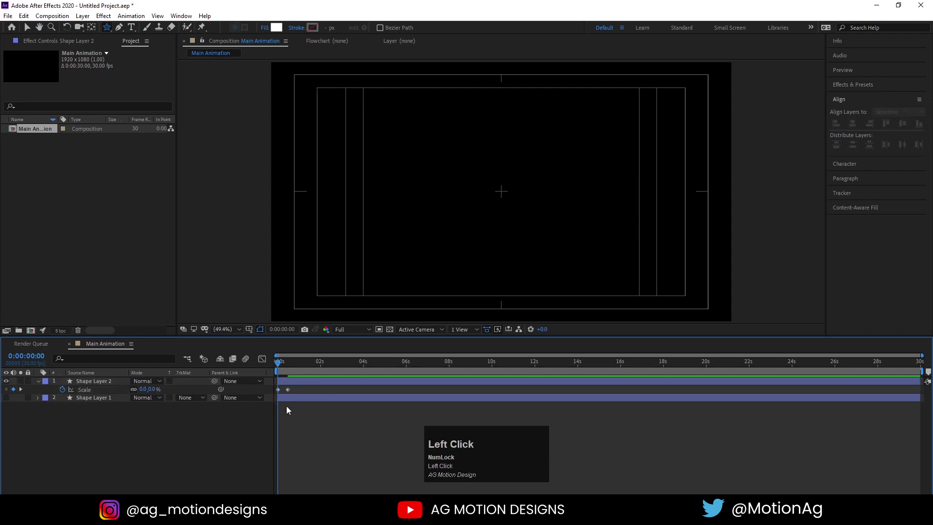
pyautogui.press('=')
pyautogui.click(359, 426)
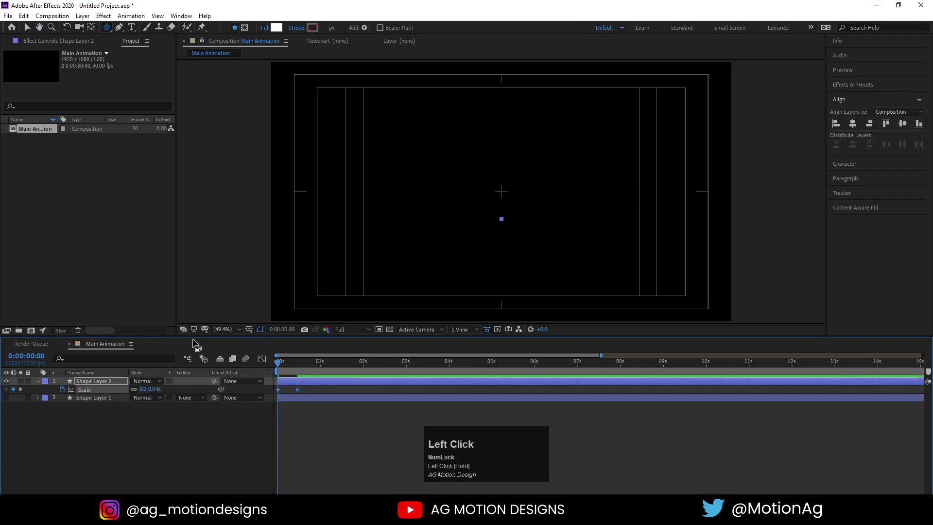
# Ease the triangle's scale keyframes with Easy Ease and reveal its Position property.
pyautogui.press('F9')
pyautogui.press('=')
pyautogui.moveTo(270, 363); pyautogui.dragTo(267, 362)
pyautogui.press('space')
pyautogui.click(304, 369)
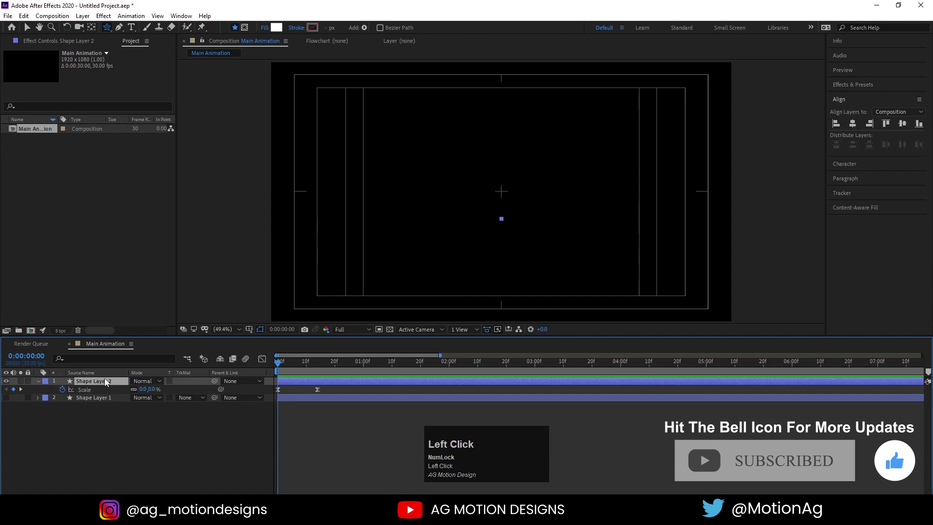
pyautogui.press('p')
pyautogui.click(65, 394)
pyautogui.press('u')
pyautogui.press('p')
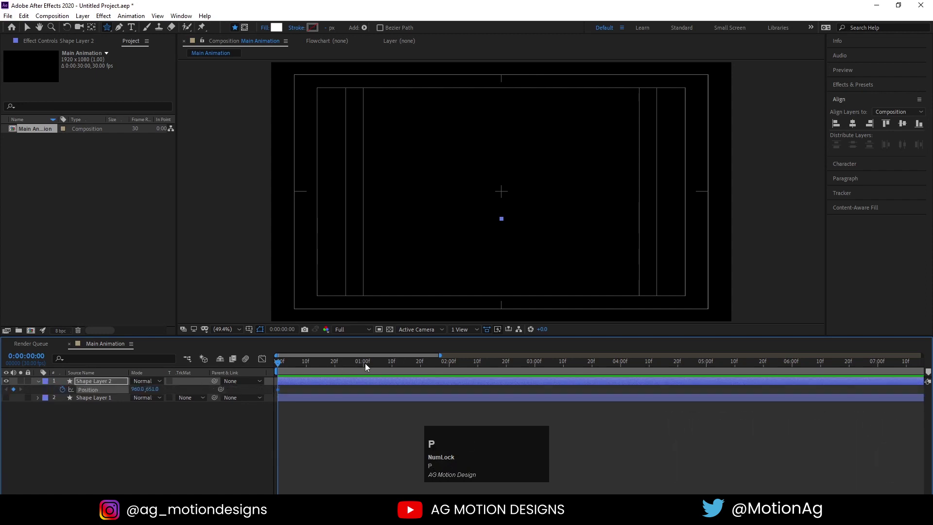
# Keyframe the triangle's position dropping near the bottom, then copy a keyframe to about four seconds.
pyautogui.click(367, 366)
pyautogui.press('v')
pyautogui.moveTo(500, 226); pyautogui.dragTo(631, 367)
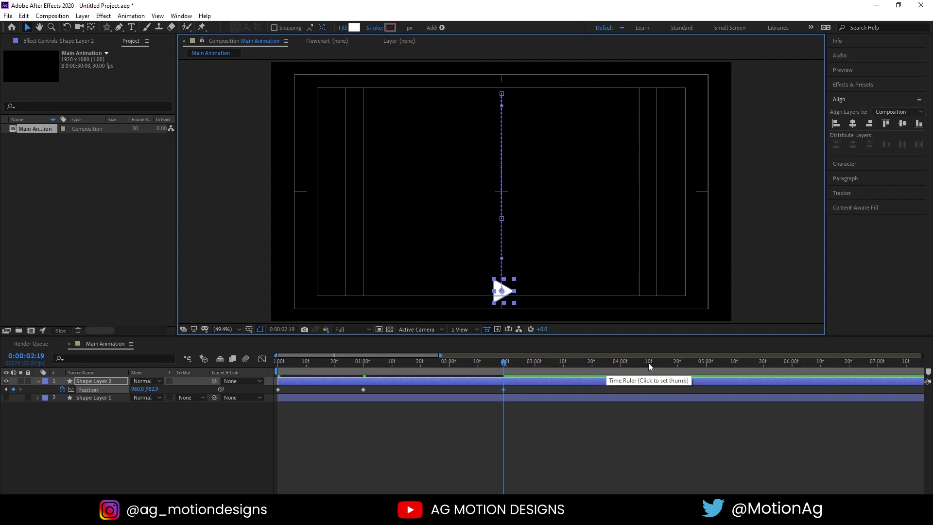
pyautogui.click(652, 367)
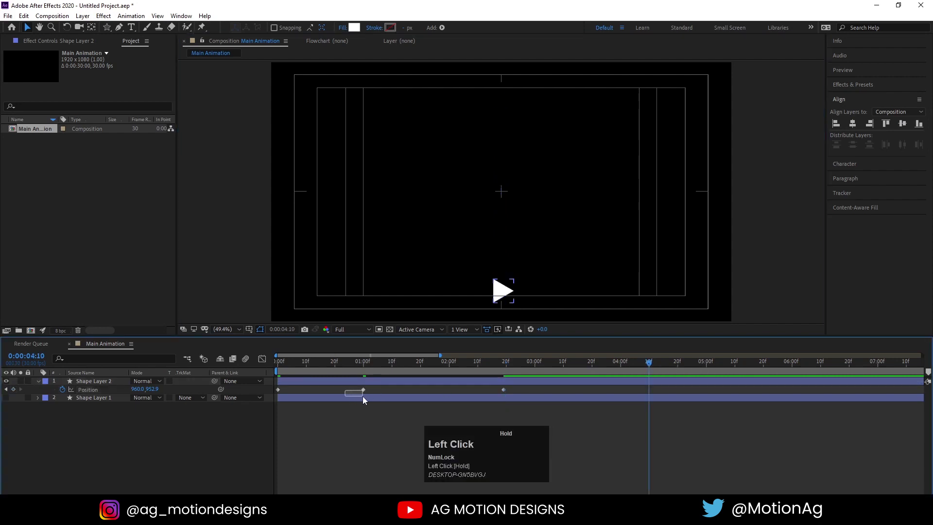
pyautogui.press('ctrl+c')
pyautogui.press('ctrl+v')
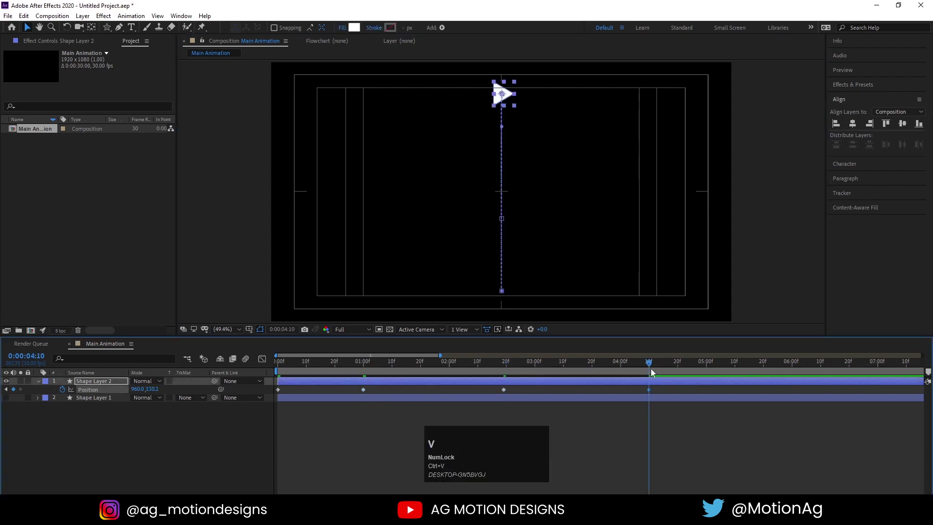
# Zoom the timeline out to see all keyframes and play back the triangle animation.
pyautogui.press('-')
pyautogui.moveTo(590, 366); pyautogui.dragTo(155, 357)
pyautogui.press('space')
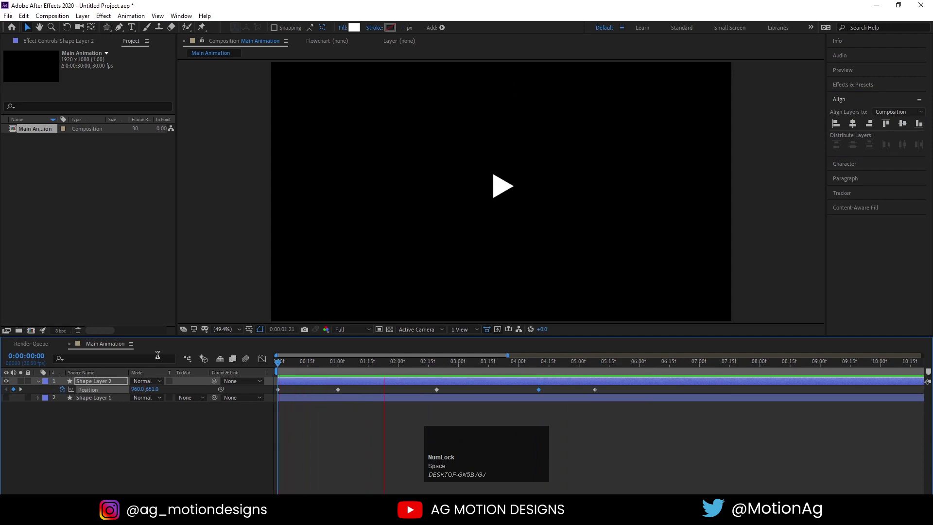
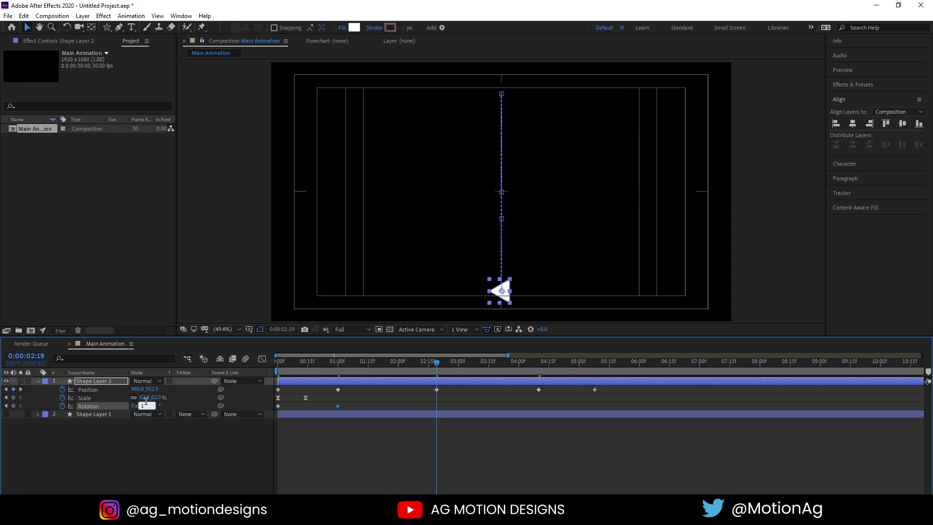
# Confirm the triangle's new rotation keyframe value so it spins into place.
pyautogui.press('Return')
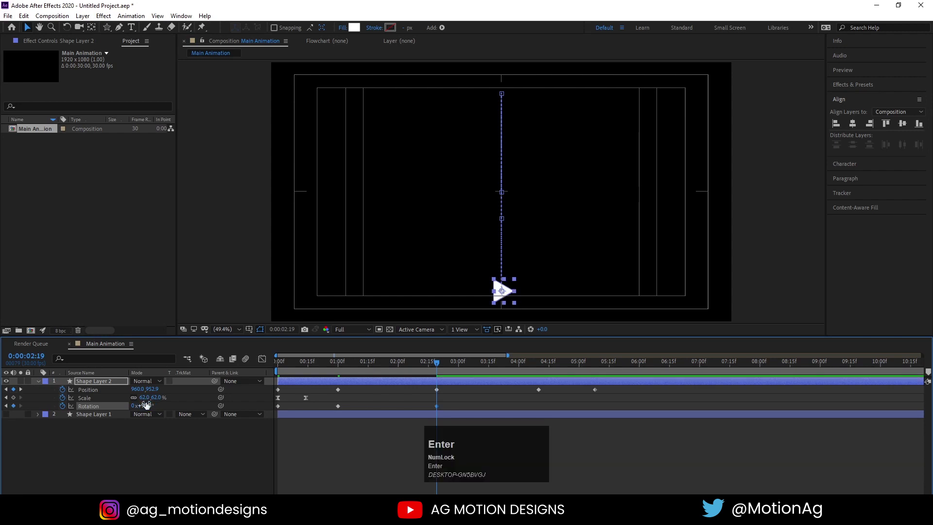
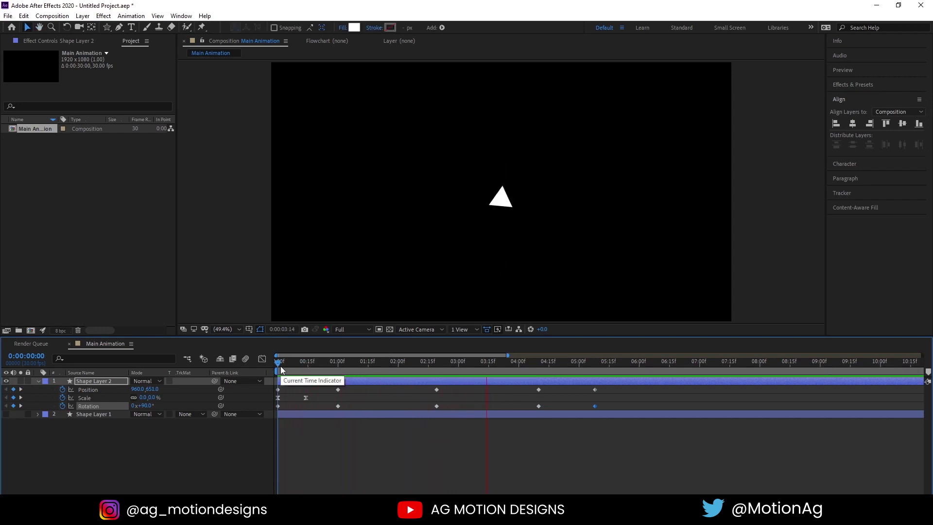
# Shift the triangle's position keyframes earlier to tighten its motion and scrub to check.
pyautogui.press('space')
pyautogui.moveTo(619, 395); pyautogui.dragTo(600, 395)
pyautogui.moveTo(600, 396); pyautogui.dragTo(290, 376)
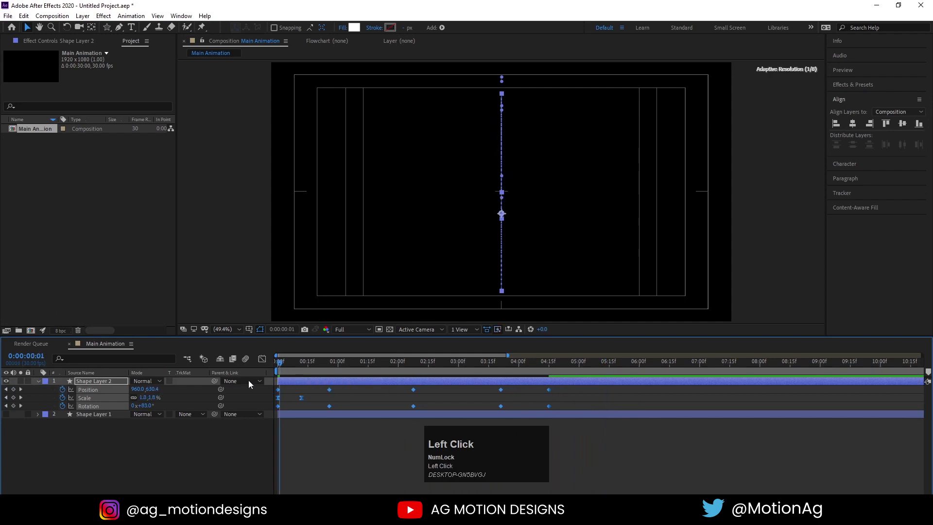
pyautogui.press('space')
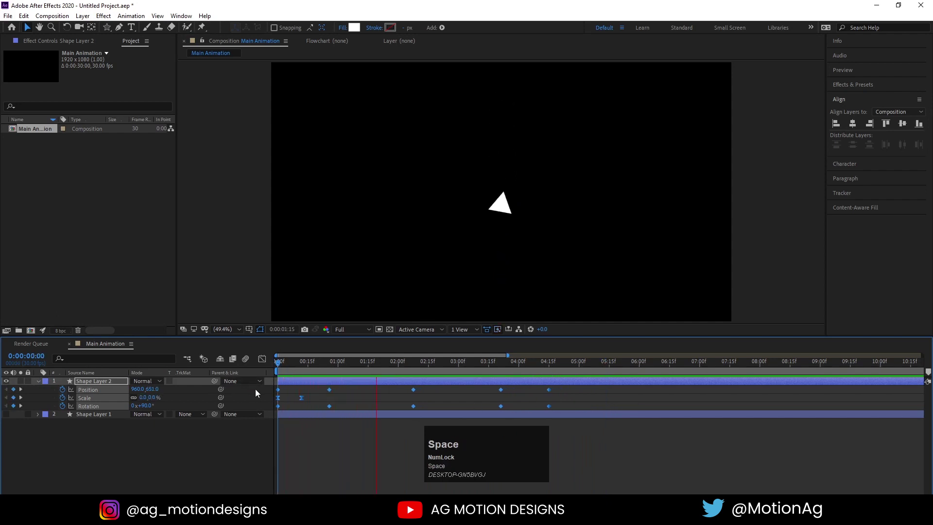
pyautogui.moveTo(298, 370); pyautogui.dragTo(99, 423)
# Show the red rectangle layer again, select it and reveal its keyframed properties.
pyautogui.press('s')
pyautogui.click(64, 426)
pyautogui.press('p')
pyautogui.click(64, 426)
pyautogui.write('uuk')
pyautogui.click(181, 465)
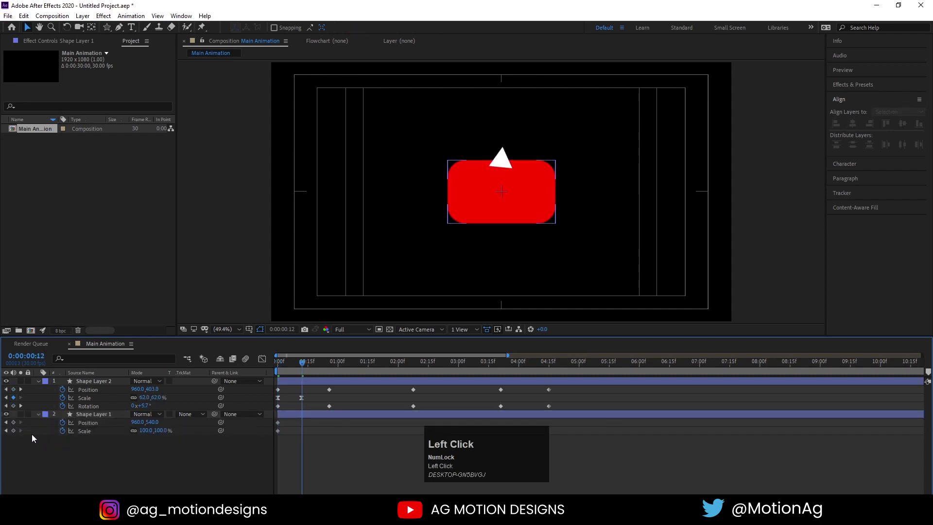
# Keyframe the rectangle's scale from 0% to 100% and ease the keyframes.
pyautogui.press('j')
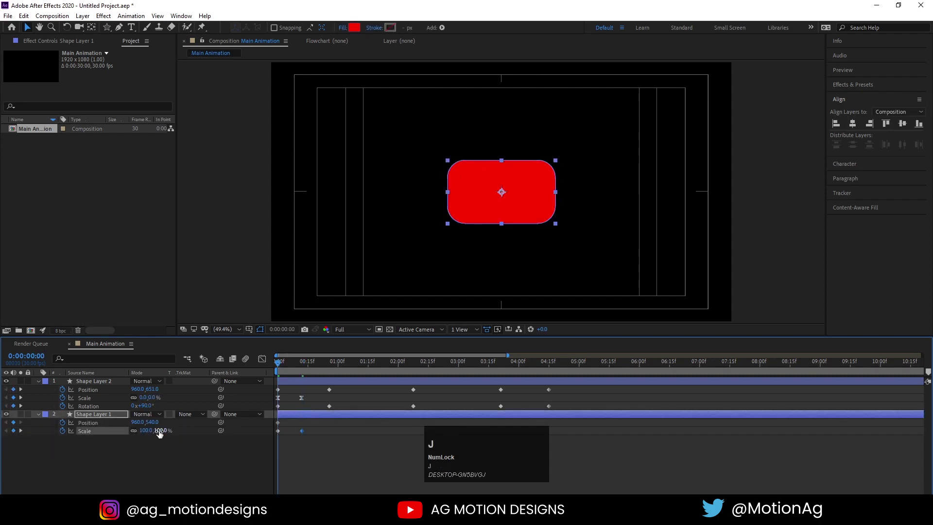
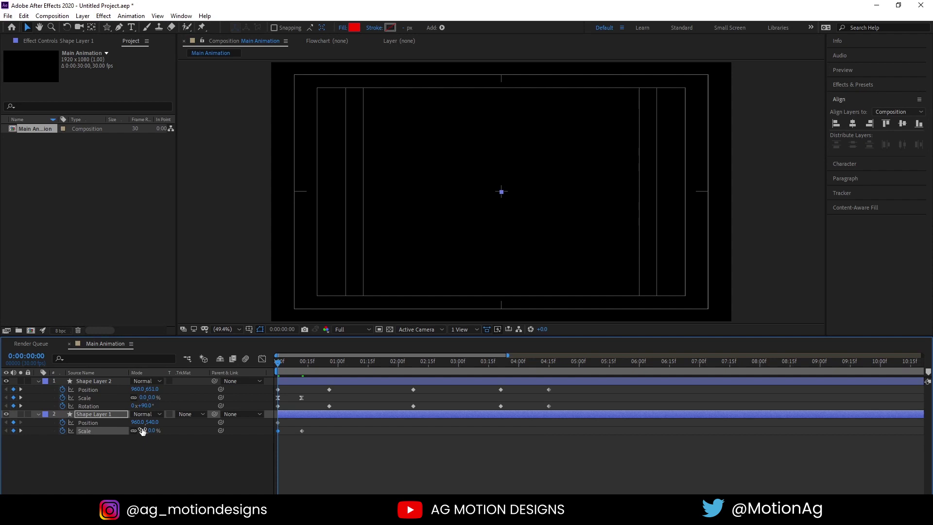
pyautogui.click(318, 434)
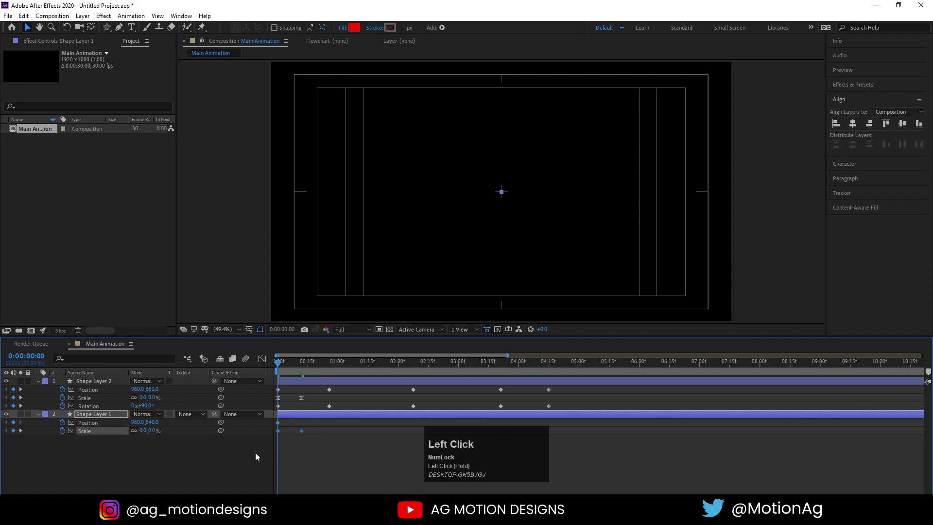
pyautogui.press('F9')
pyautogui.click(305, 468)
pyautogui.press('k')
pyautogui.moveTo(317, 419); pyautogui.dragTo(474, 176)
pyautogui.press('j')
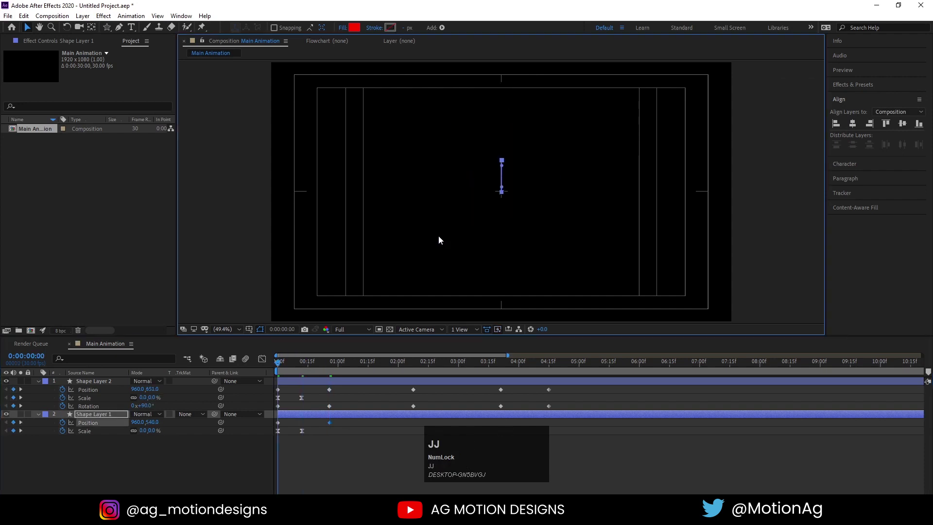
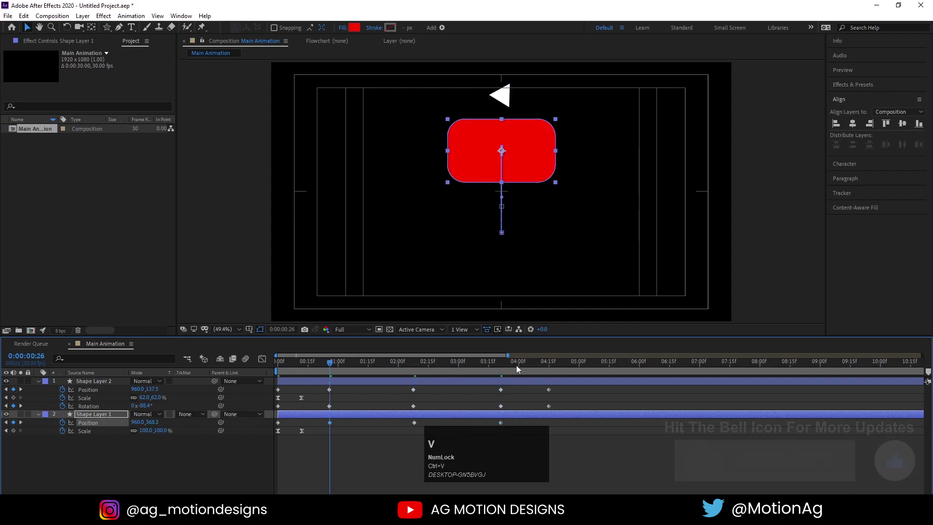
# Step to the final keyframes and play back the combined rectangle and play-icon animation.
pyautogui.click(519, 368)
pyautogui.press('k')
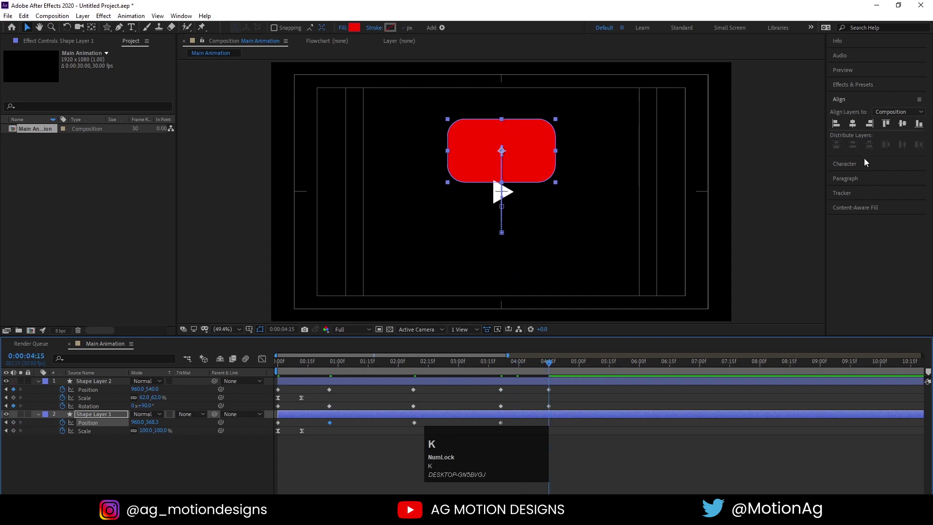
pyautogui.click(903, 129)
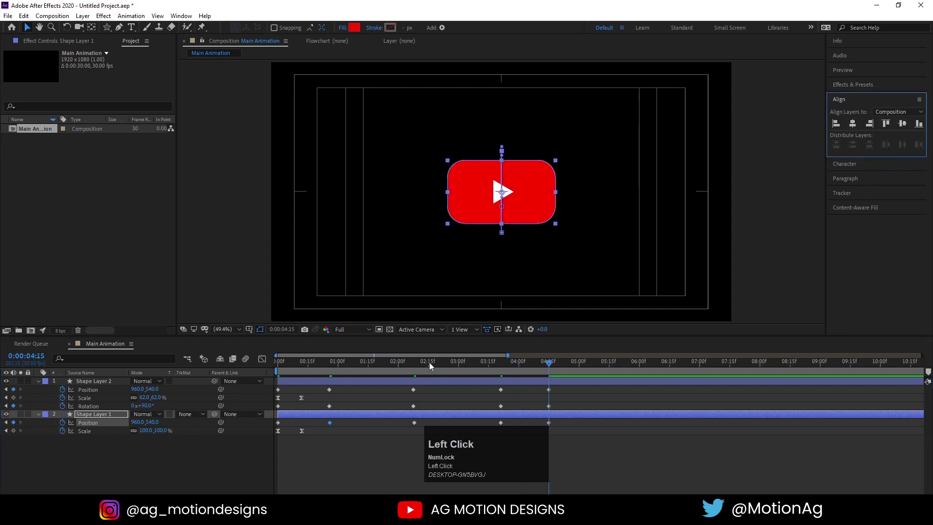
pyautogui.press('space')
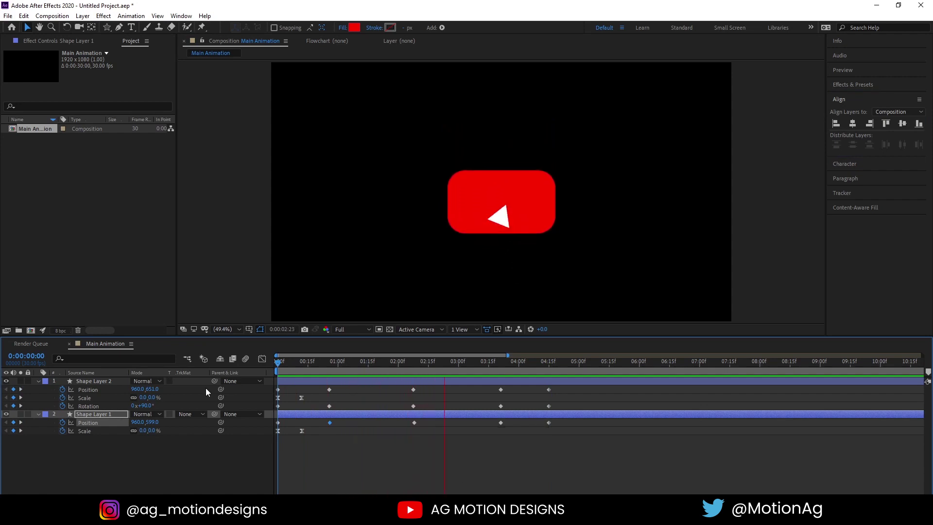
# Scrub the timing and move the rectangle's end scale keyframe to 1:00f.
pyautogui.press('space')
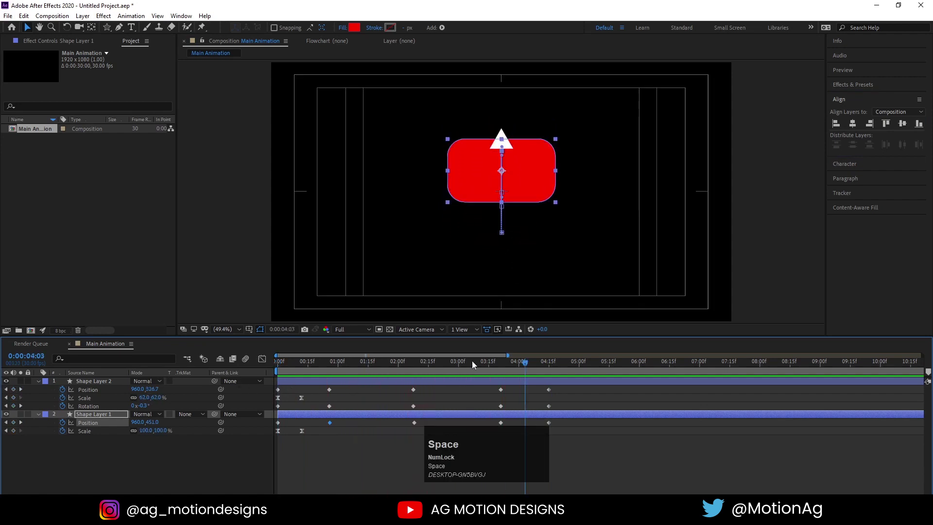
pyautogui.moveTo(494, 452); pyautogui.dragTo(78, 405)
pyautogui.press('space')
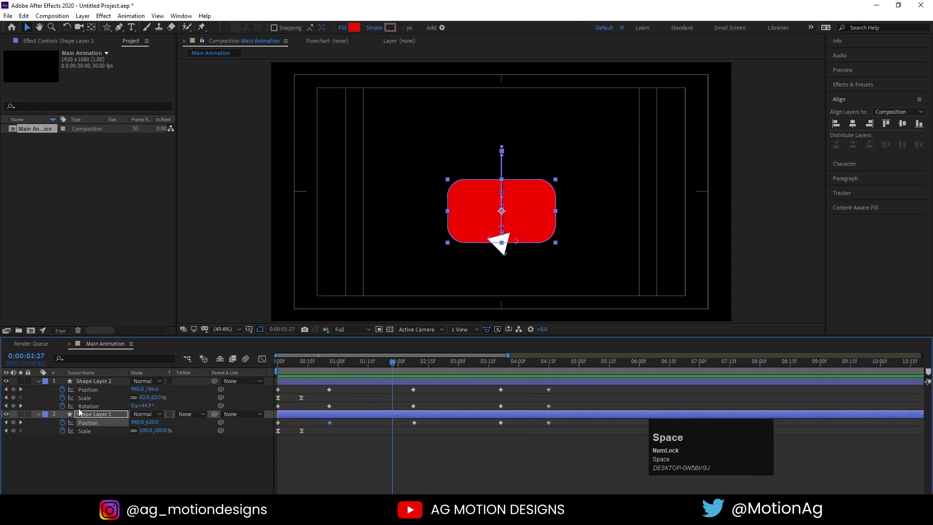
pyautogui.moveTo(302, 436); pyautogui.dragTo(76, 421)
# Reveal the red rectangle's Rotation property alongside its keyframed properties.
pyautogui.press('r')
pyautogui.click(64, 428)
pyautogui.press('u')
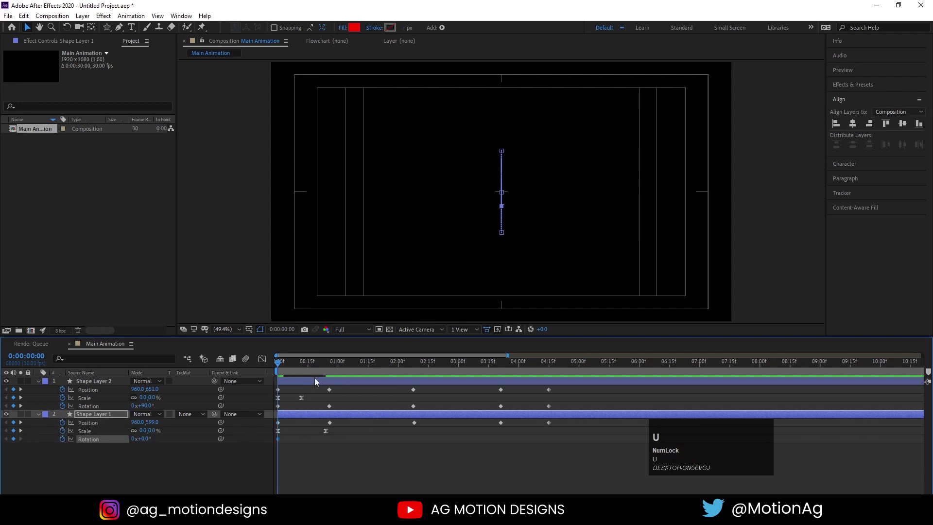
# Keyframe the rectangle's rotation from 180° at frame 0 to 0° at 1:00f, eased.
pyautogui.click(325, 371)
pyautogui.press('k')
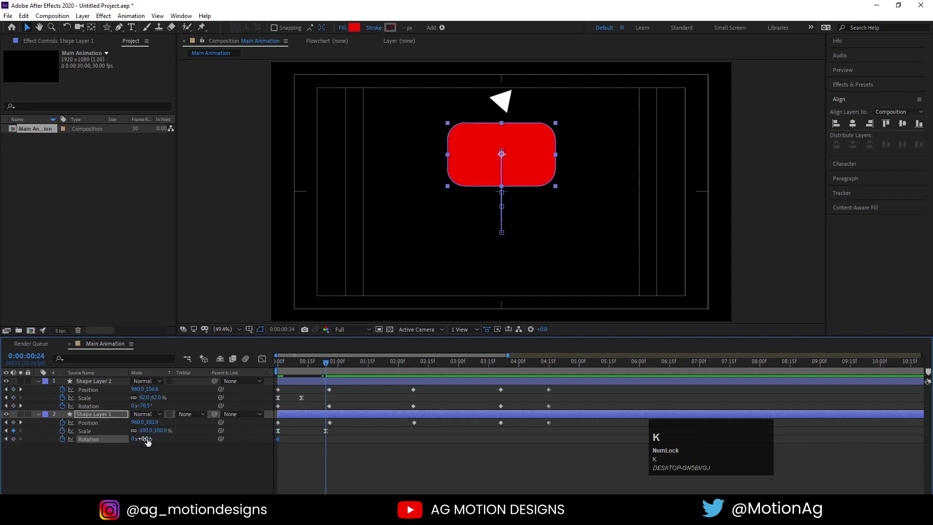
pyautogui.moveTo(17, 441); pyautogui.dragTo(86, 454)
pyautogui.press('Return')
pyautogui.click(88, 445)
pyautogui.press('F9')
pyautogui.moveTo(261, 360); pyautogui.dragTo(263, 364)
# Preview the spinning rectangle, stop playback and deselect all layers.
pyautogui.press('space')
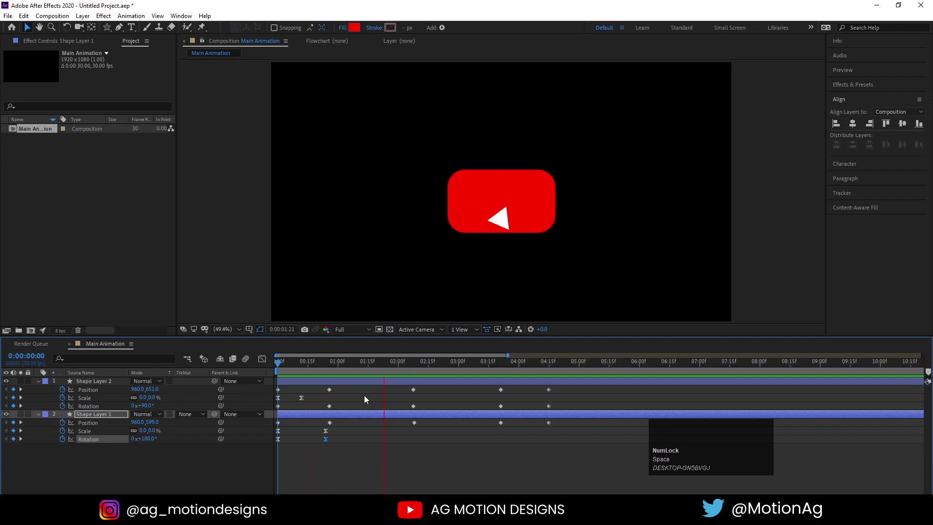
pyautogui.press('space')
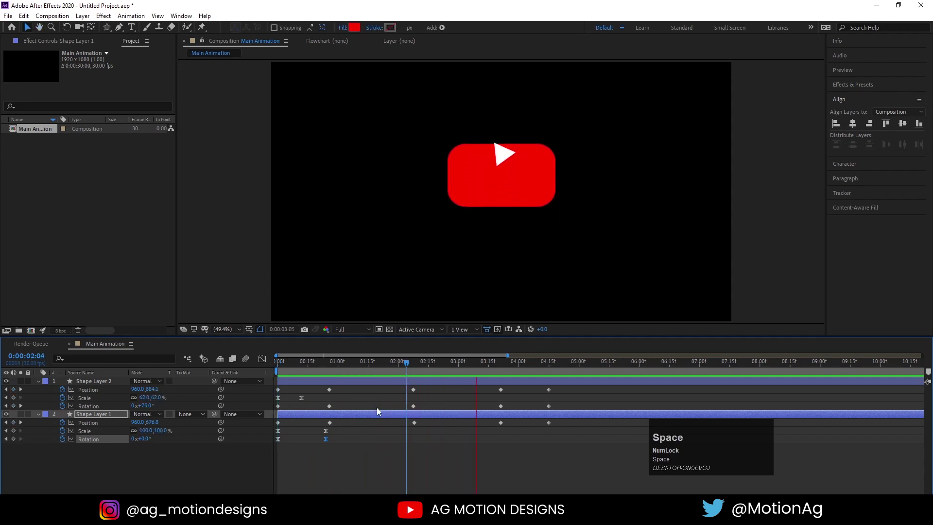
pyautogui.press('space')
pyautogui.click(354, 438)
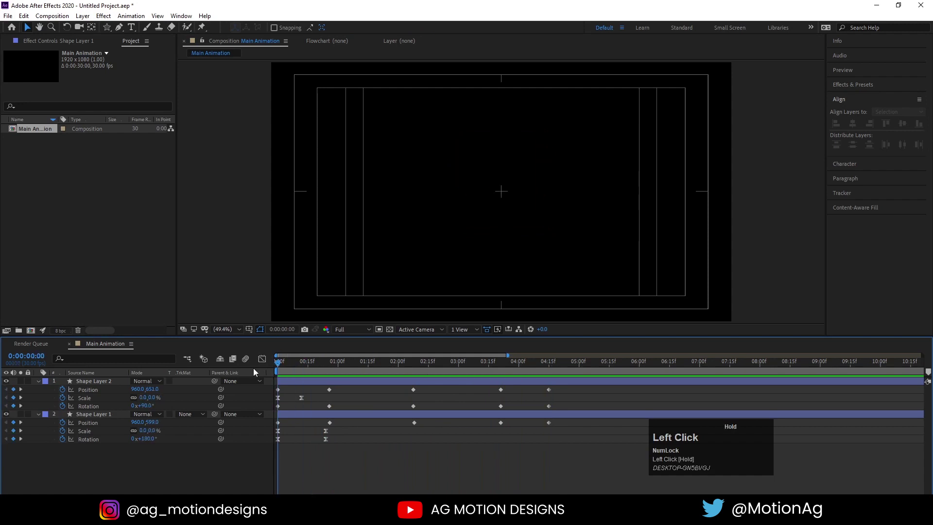
# Reveal Position on both layers, select their position keyframes and apply Easy Ease.
pyautogui.press('space')
pyautogui.click(290, 368)
pyautogui.press('u')
pyautogui.press('ctrl+a')
pyautogui.press('p')
pyautogui.press('shift+r')
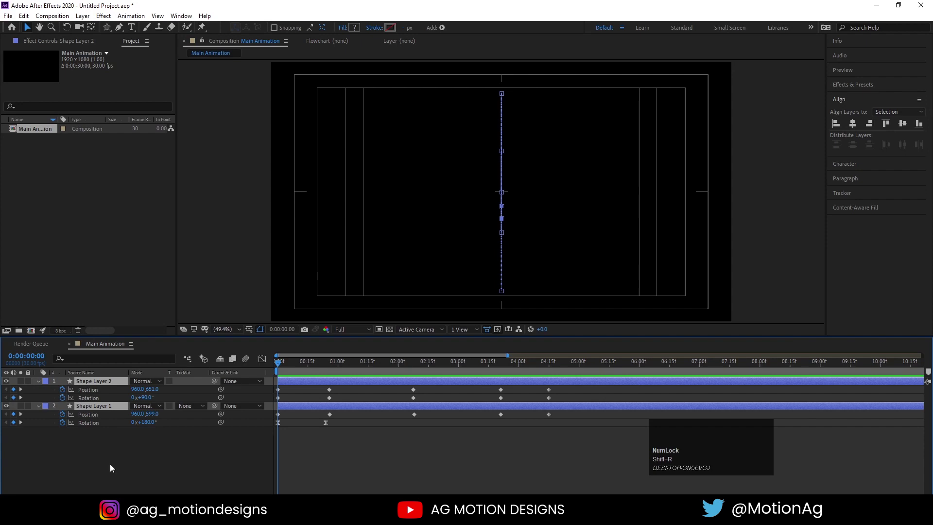
pyautogui.click(114, 468)
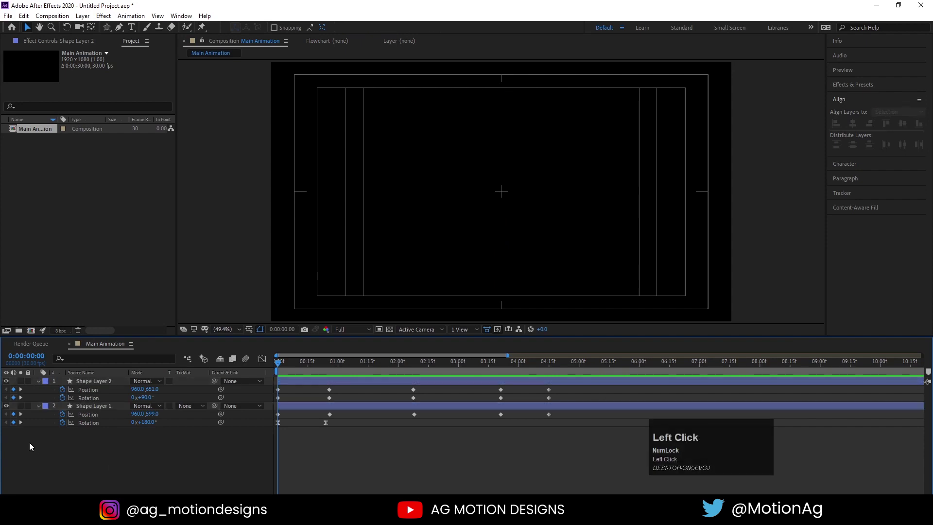
pyautogui.press('space')
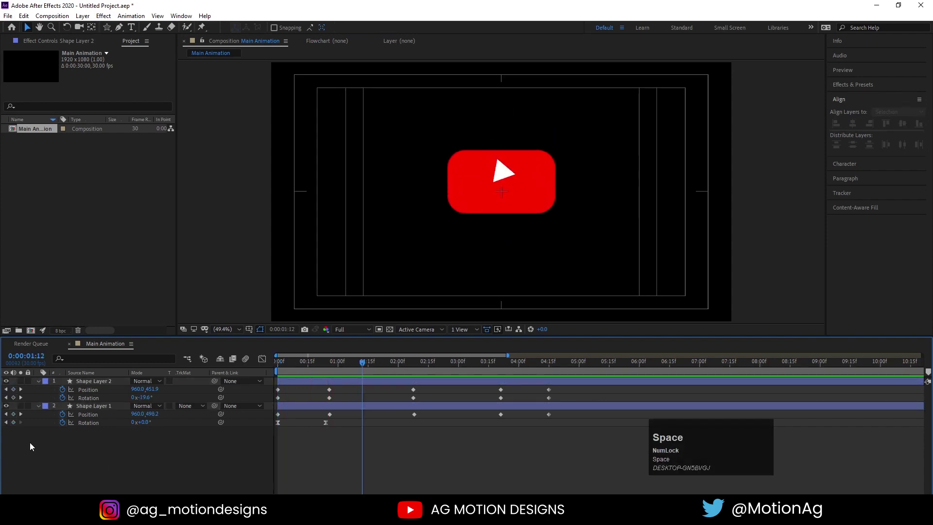
pyautogui.press('p')
pyautogui.write('pp')
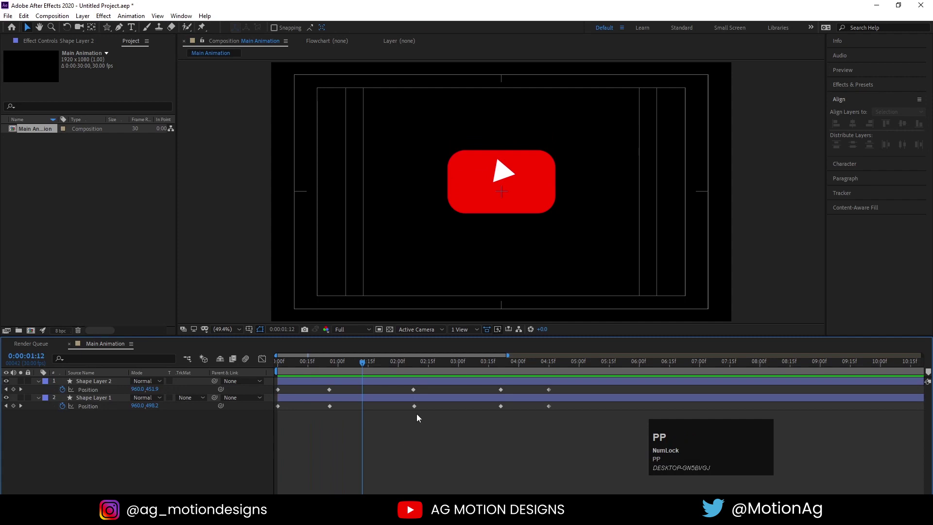
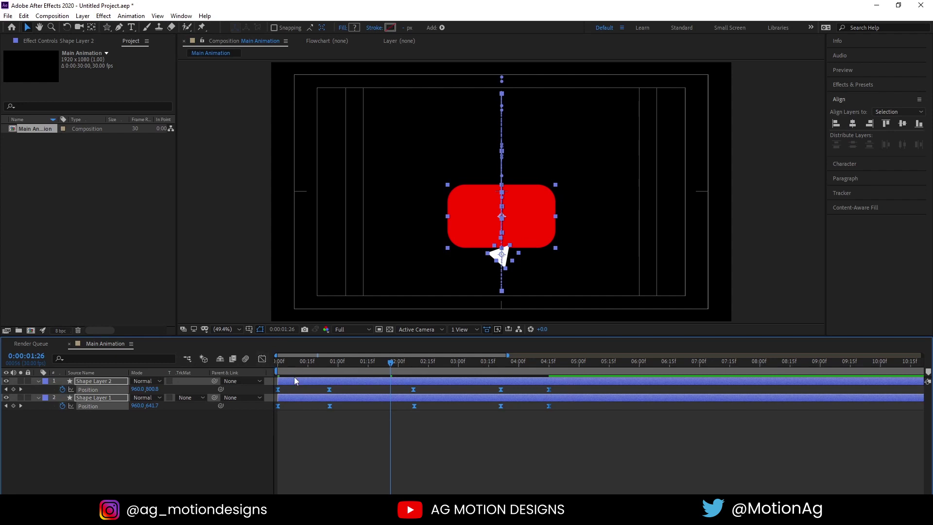
pyautogui.moveTo(346, 423); pyautogui.dragTo(285, 370)
pyautogui.press('space')
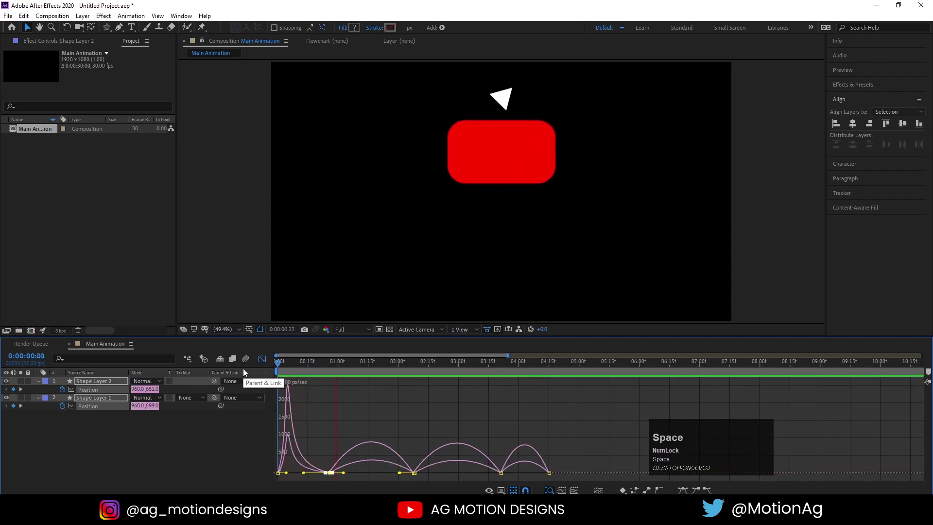
# Shape the position speed curve in the Graph Editor so the move starts fast and slows down.
pyautogui.moveTo(330, 445); pyautogui.dragTo(396, 483)
pyautogui.press('ctrl+z')
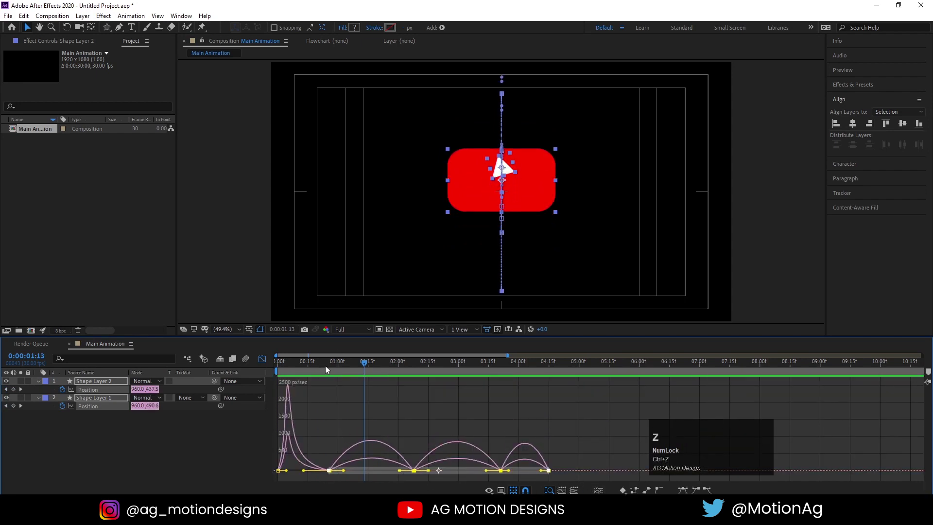
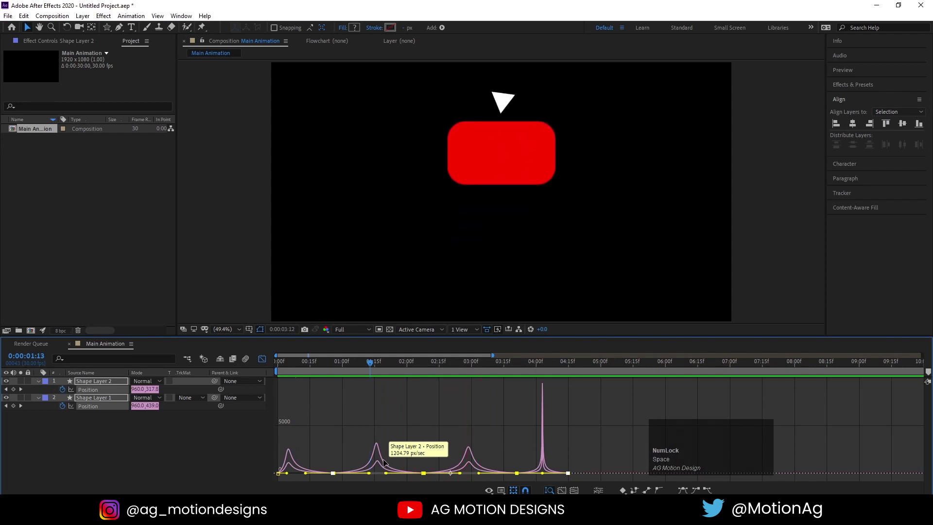
pyautogui.press('space')
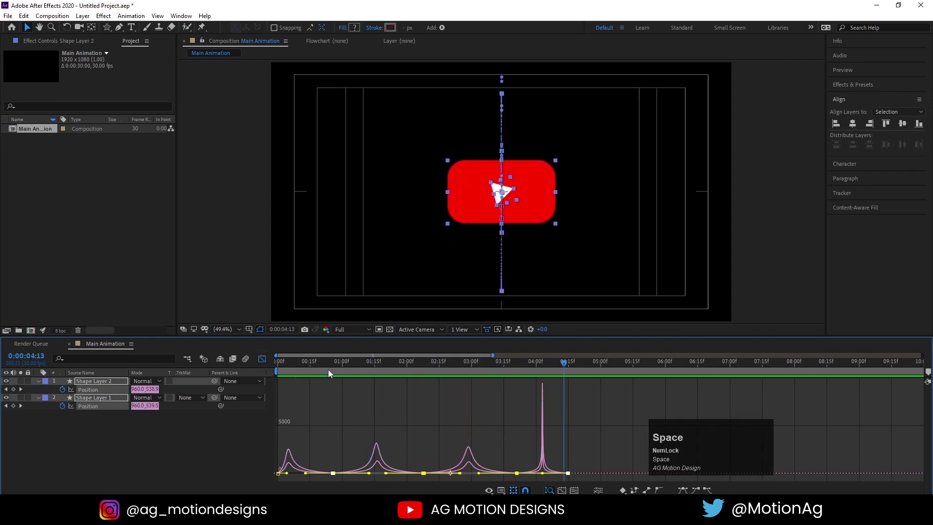
pyautogui.moveTo(512, 464); pyautogui.dragTo(582, 487)
pyautogui.press('F9')
pyautogui.click(503, 364)
pyautogui.press('space')
# Sharpen the speed handles further, previewing until the logo snaps into place, then leave the Graph Editor.
pyautogui.moveTo(512, 448); pyautogui.dragTo(491, 473)
pyautogui.press('space')
pyautogui.moveTo(514, 454); pyautogui.dragTo(552, 475)
pyautogui.click(503, 369)
pyautogui.press('space')
pyautogui.click(257, 361)
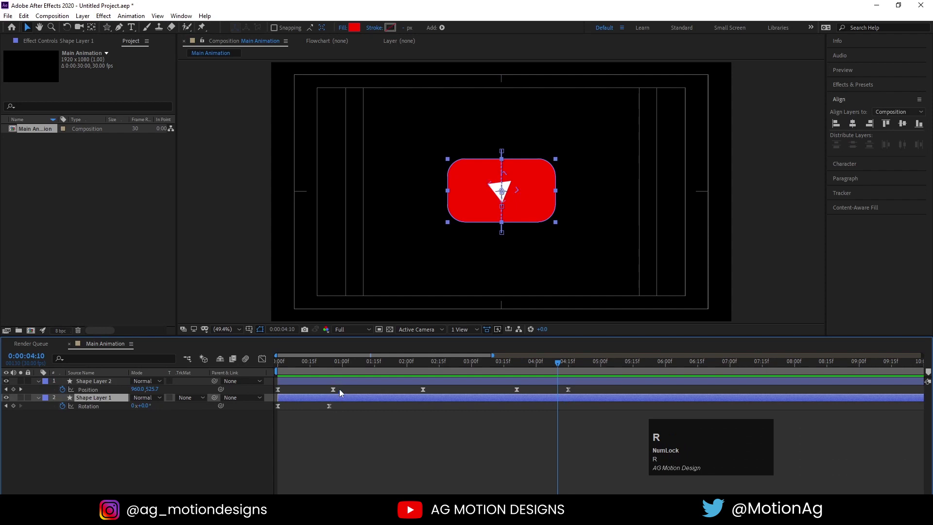
# Reveal Rotation on both shape layers and Easy Ease its keyframes.
pyautogui.click(338, 383)
pyautogui.press('r')
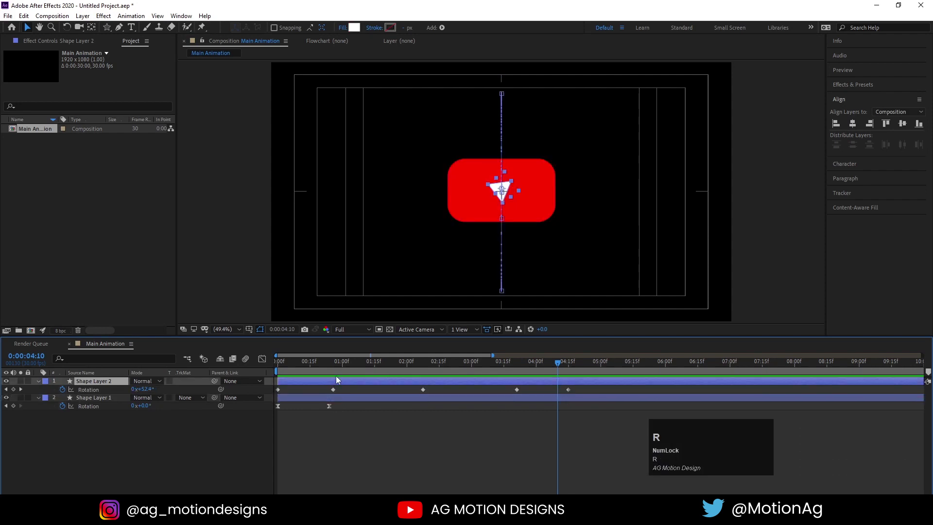
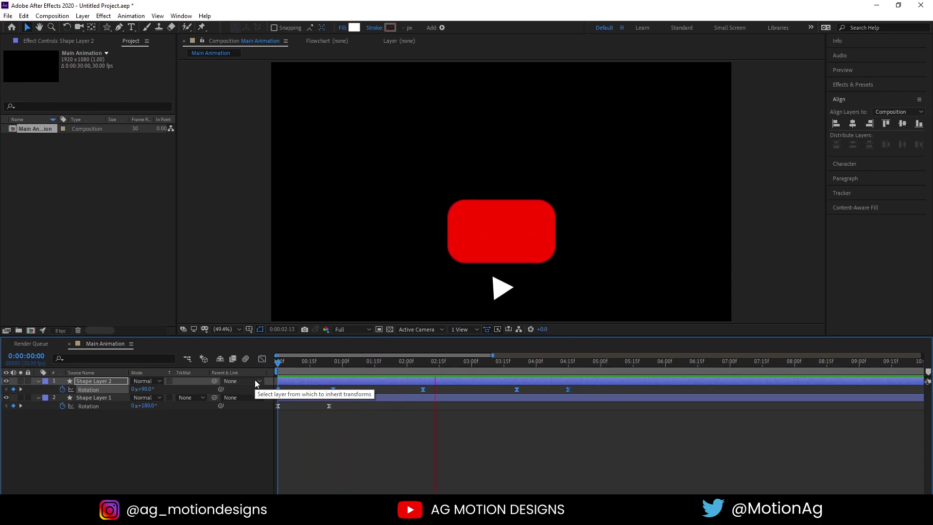
pyautogui.press('space')
pyautogui.click(486, 371)
pyautogui.press('space')
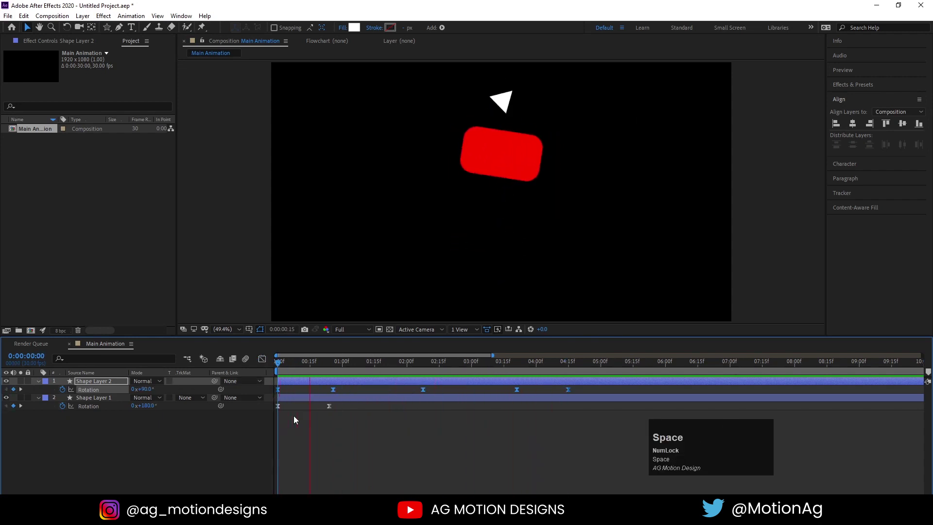
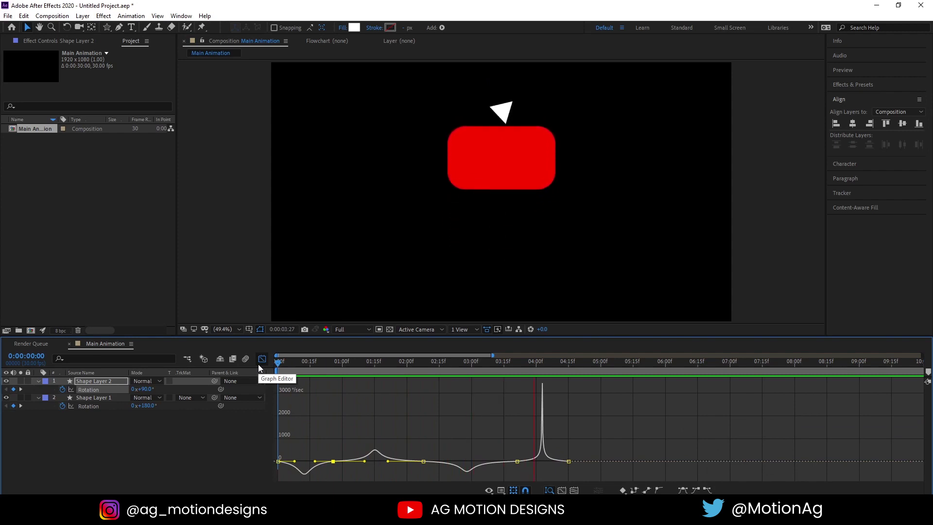
# Reshape the rotation speed curve, return to the keyframes and preview the eased spin.
pyautogui.press('space')
pyautogui.click(266, 363)
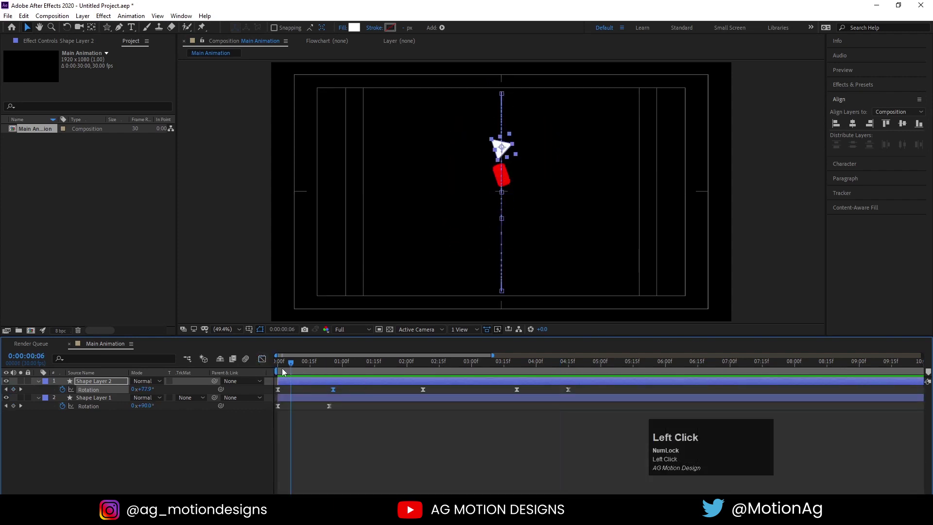
pyautogui.press('space')
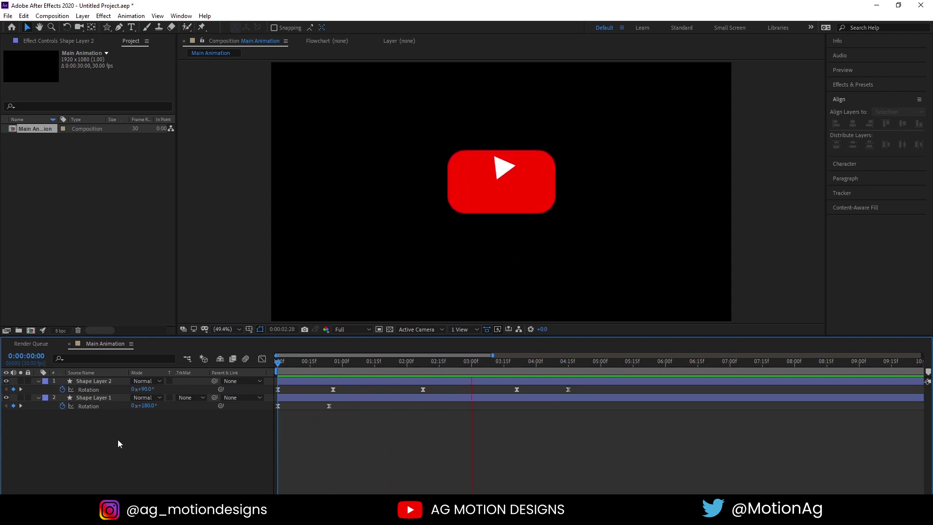
pyautogui.press('space')
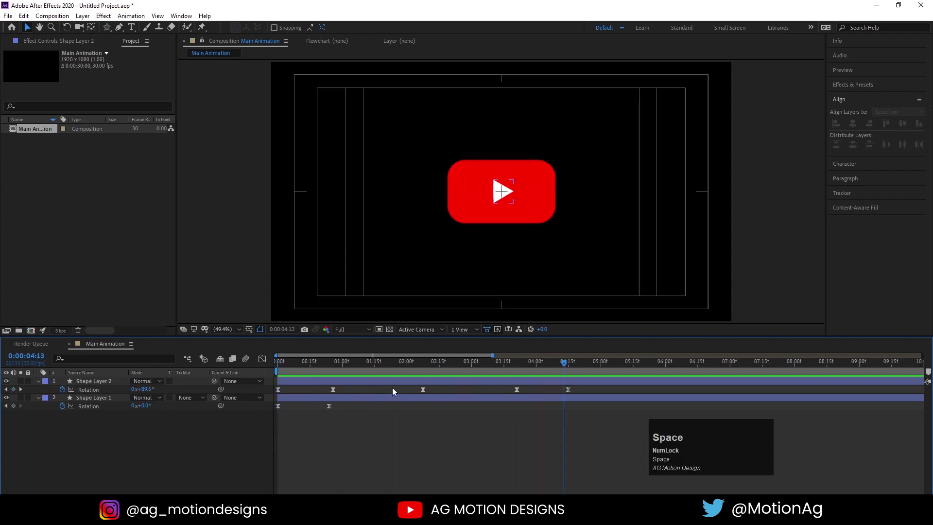
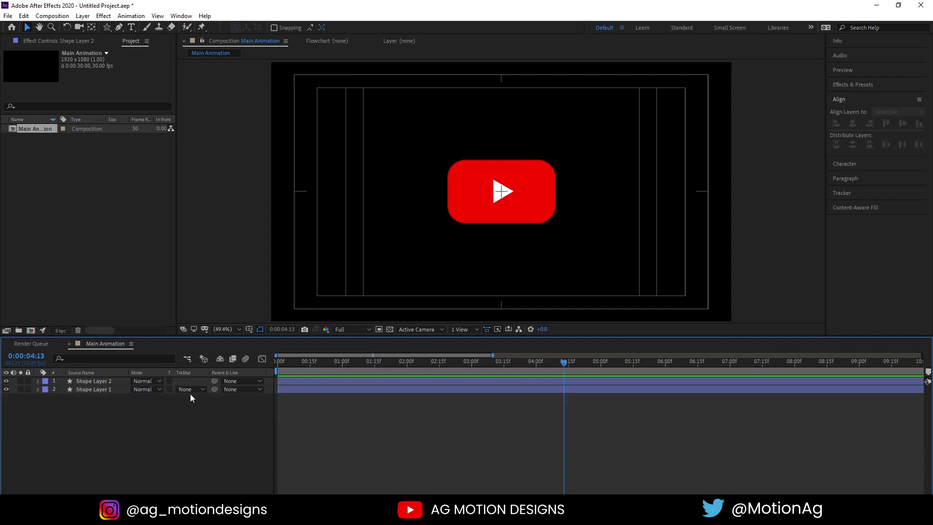
# Set new shapes to no fill and keyframe the line's Trim Paths start/end with Easy Ease.
pyautogui.click(124, 29)
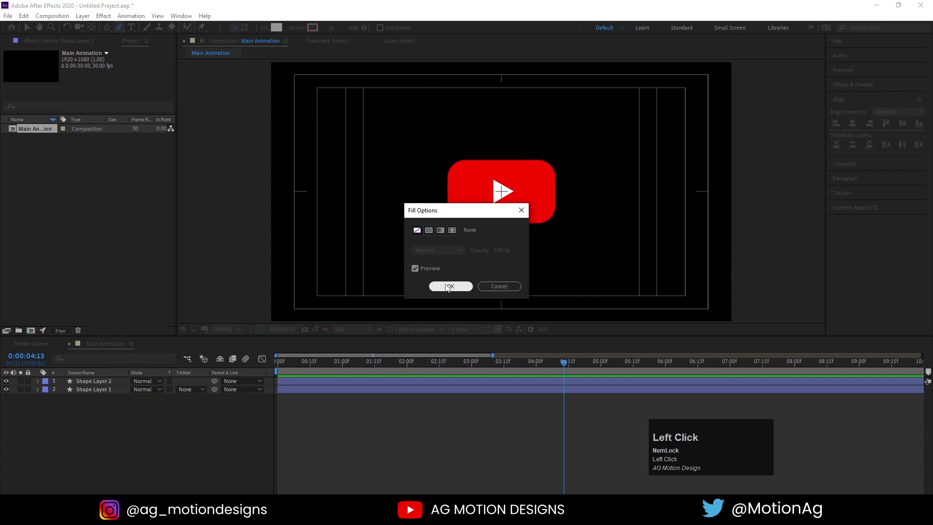
pyautogui.click(448, 290)
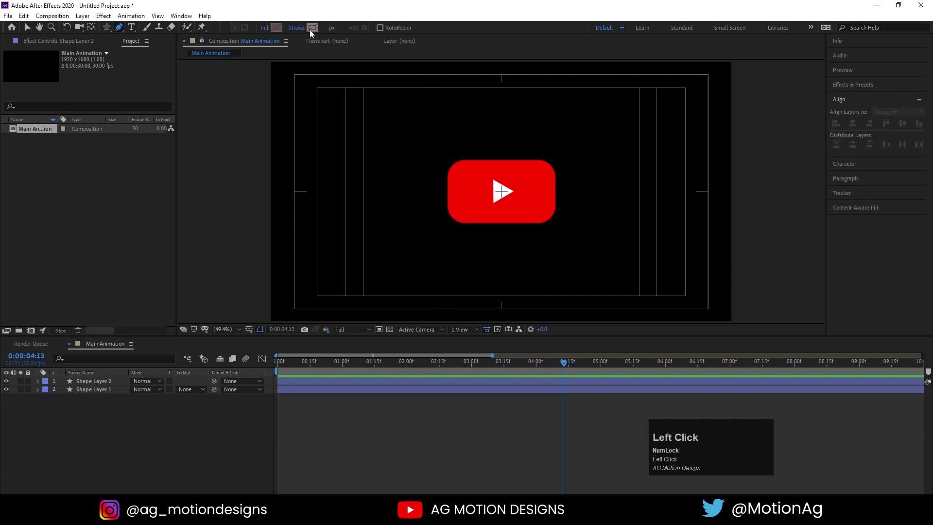
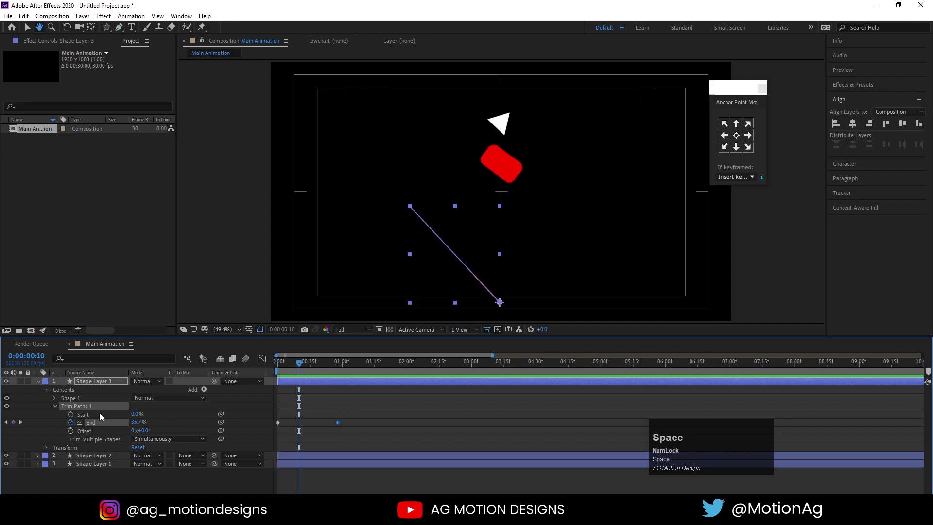
pyautogui.moveTo(75, 417); pyautogui.dragTo(306, 374)
pyautogui.press('F9')
pyautogui.moveTo(267, 364); pyautogui.dragTo(277, 372)
# Preview the line drawing on, collapse Shape Layer 3 and show only its Rotation.
pyautogui.press('space')
pyautogui.click(266, 366)
pyautogui.press('space')
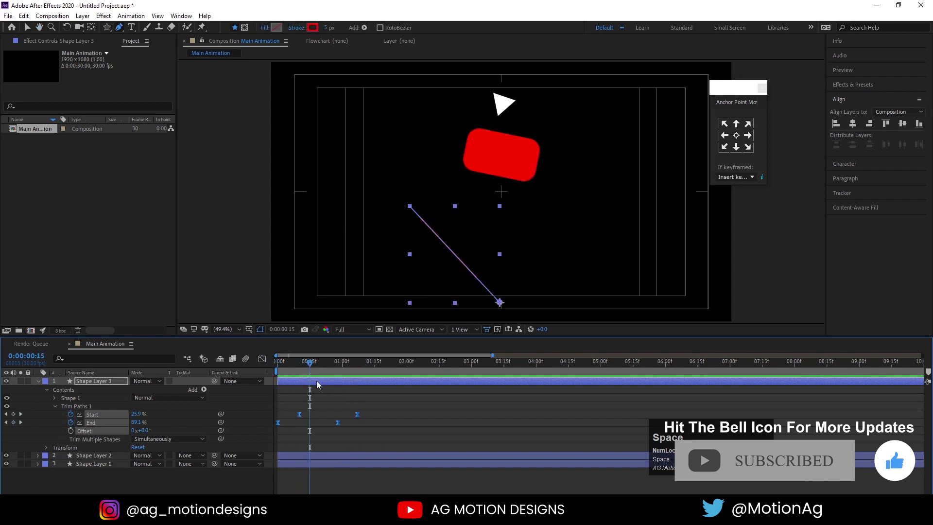
pyautogui.click(320, 385)
pyautogui.press('r')
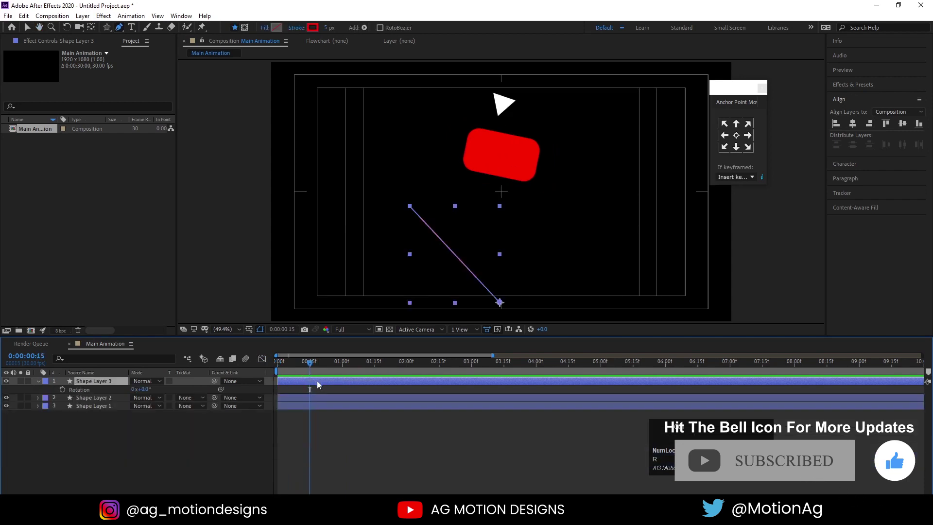
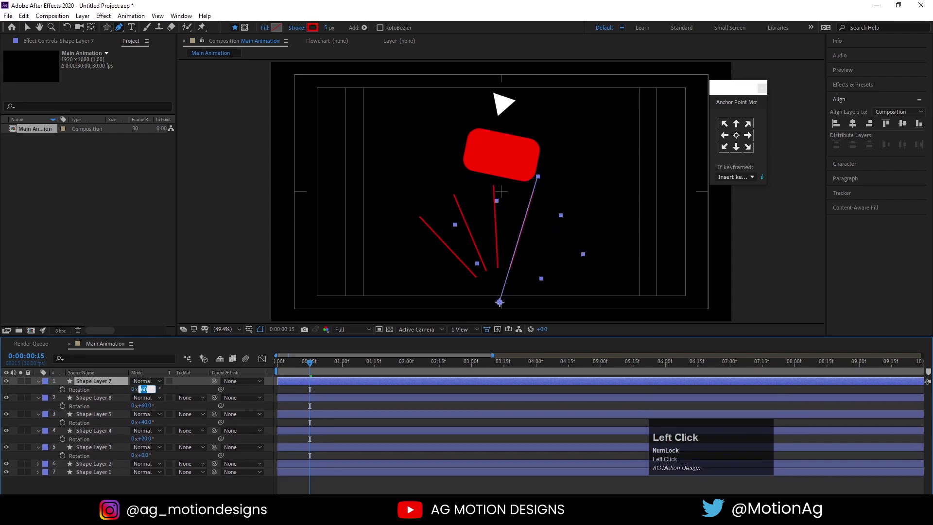
# Set the line copies' rotations in 20° steps, collapse them and select all six line layers.
pyautogui.press('Return')
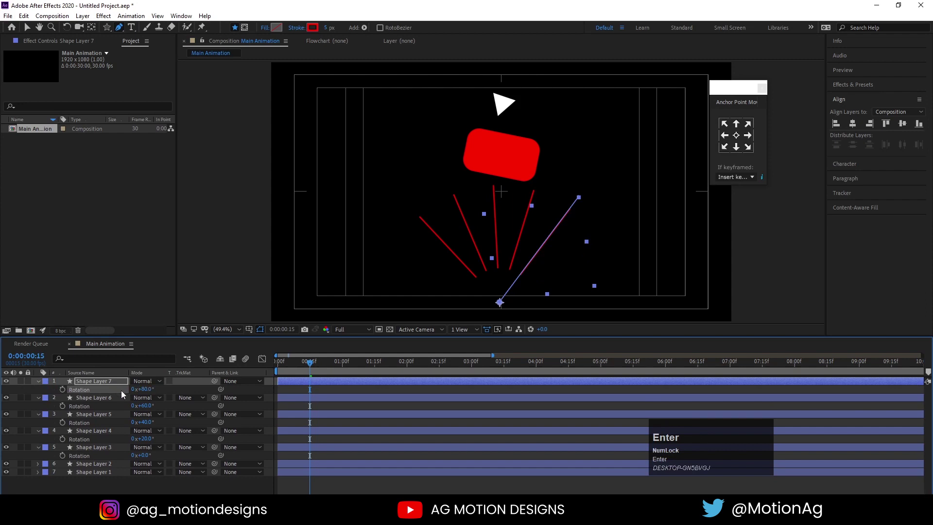
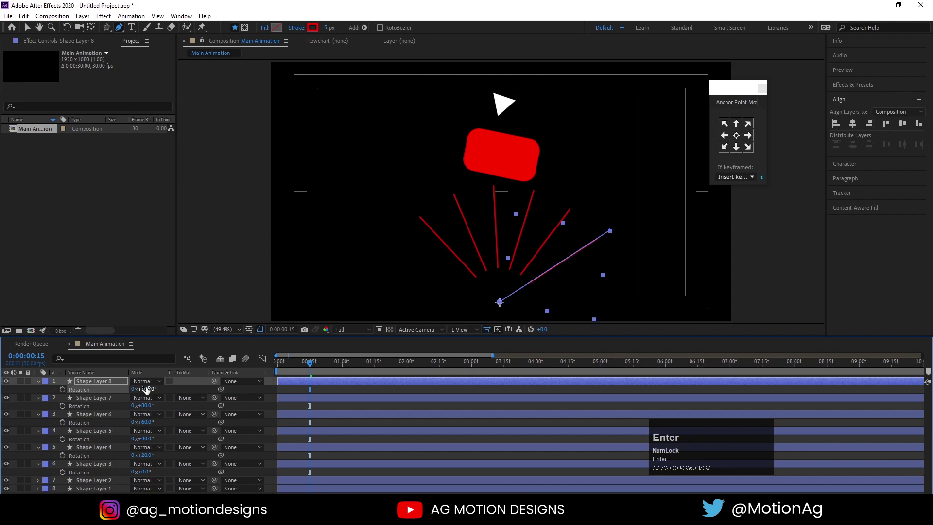
pyautogui.click(298, 391)
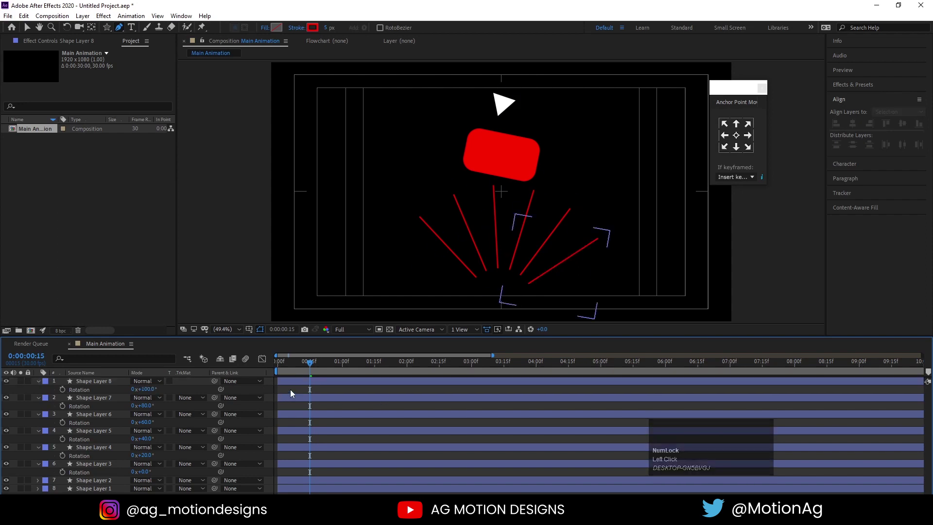
pyautogui.write('uu')
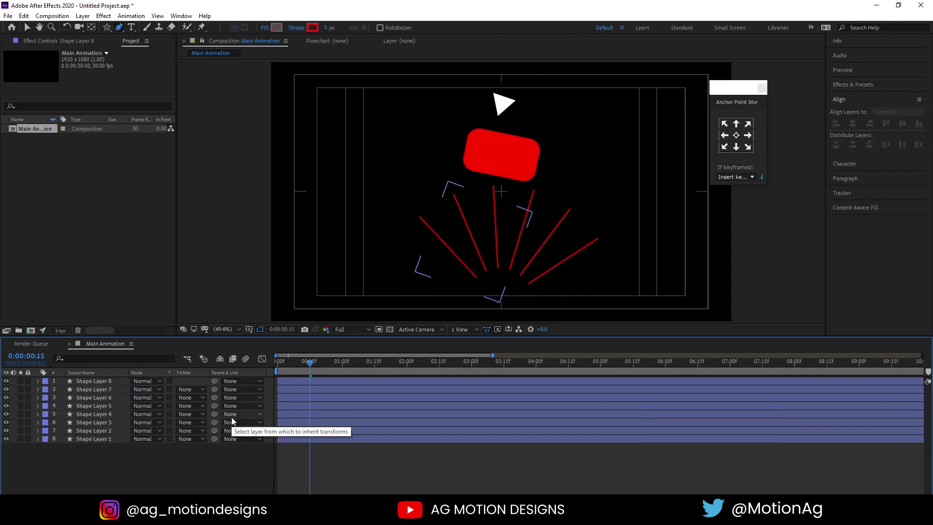
pyautogui.click(82, 386)
pyautogui.click(91, 409)
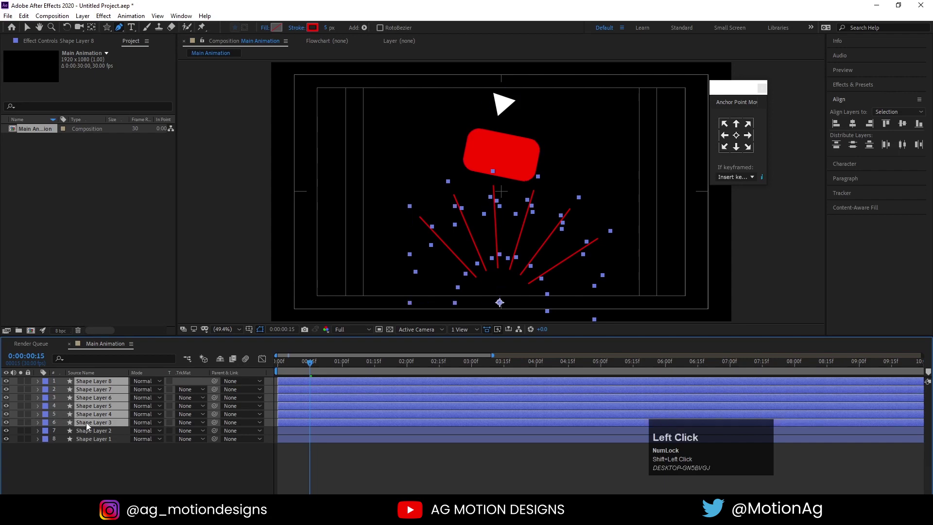
# Pre-compose the six line layers as 'lines' and open the new precomp.
pyautogui.press('ctrl+shift+c')
pyautogui.write('lin')
pyautogui.press('Return')
pyautogui.click(96, 389)
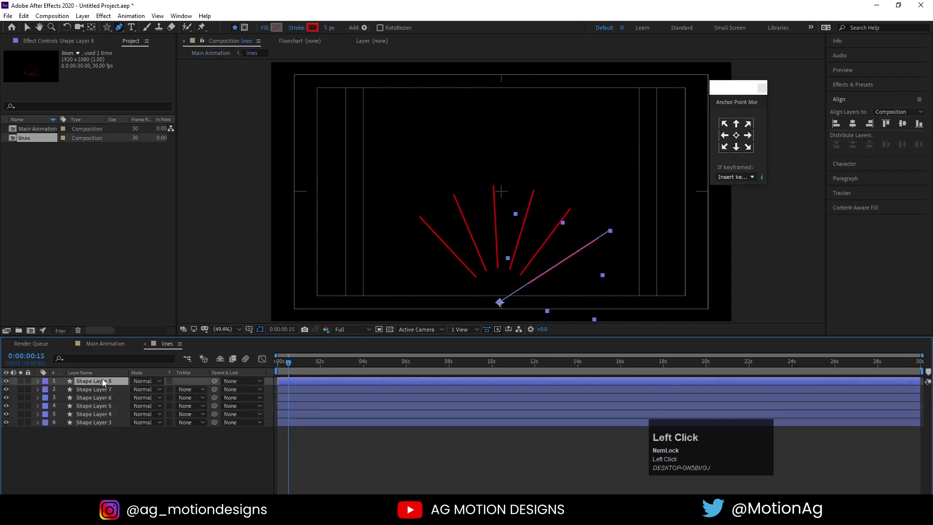
# Select Shape Layer 5's line and reveal its contents to add a Zig Zag.
pyautogui.press('g')
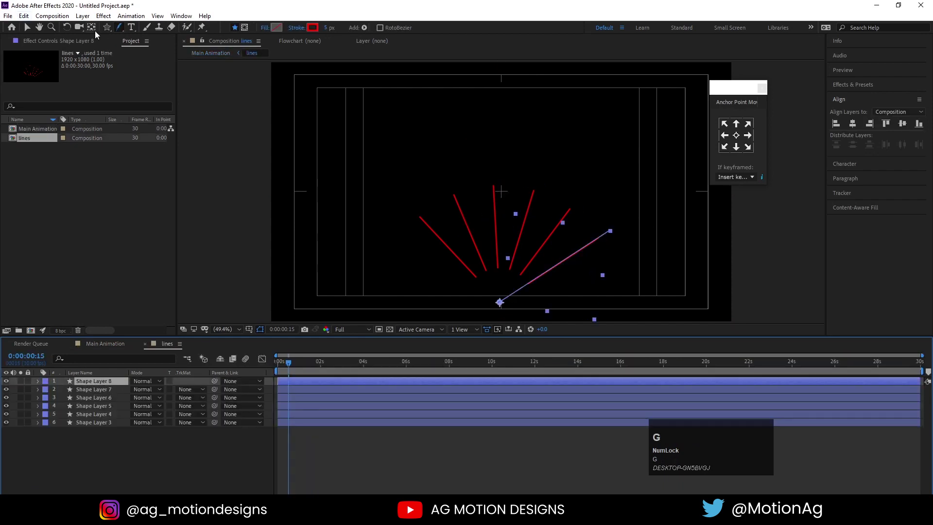
pyautogui.click(30, 35)
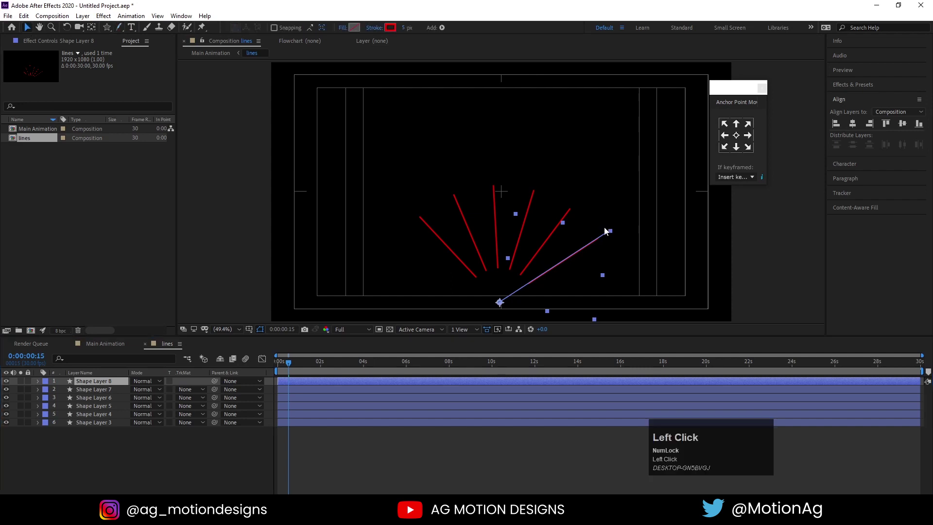
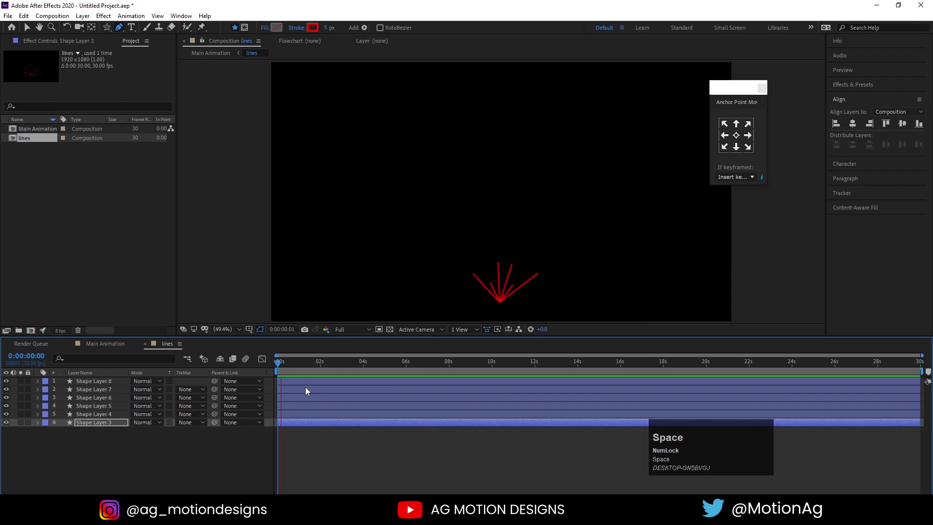
pyautogui.click(286, 375)
pyautogui.press('space')
pyautogui.click(99, 408)
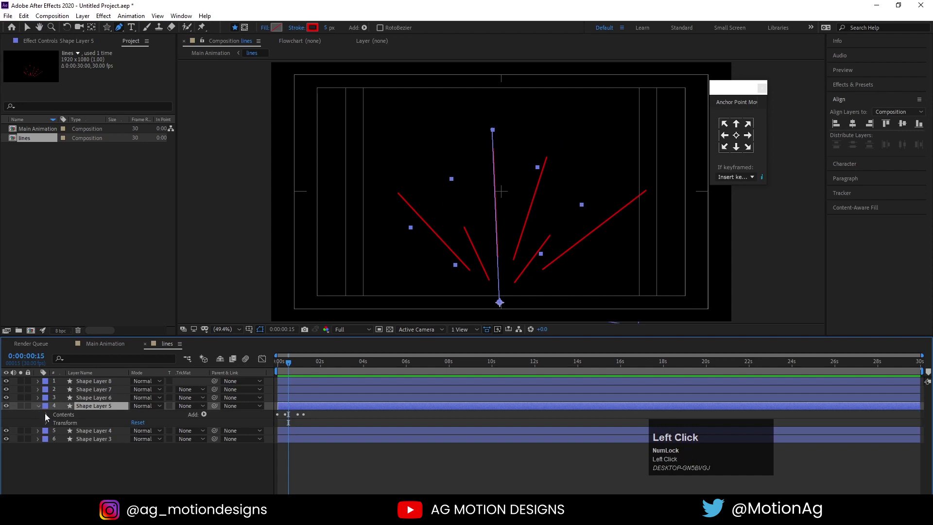
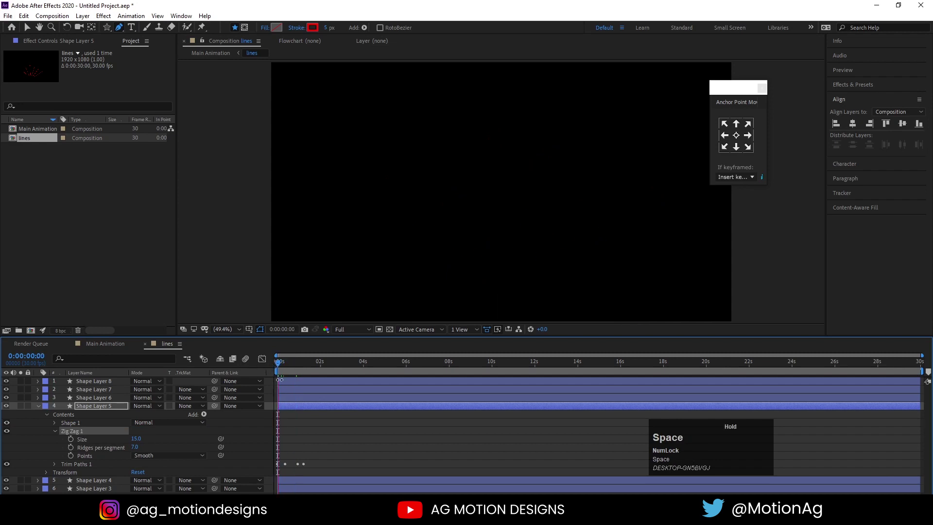
# Copy Zig Zag 1 from Shape Layer 5 onto Shape Layer 7.
pyautogui.click(290, 370)
pyautogui.press('space')
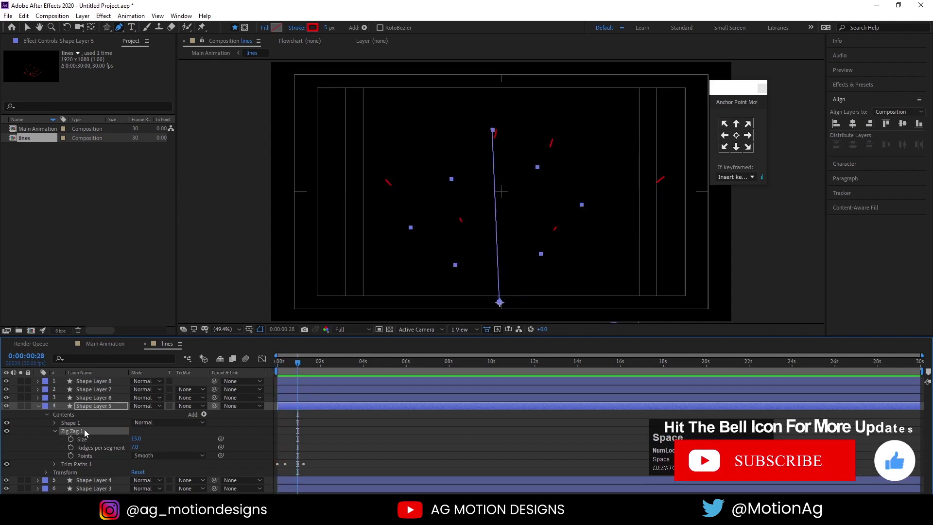
pyautogui.click(87, 434)
pyautogui.press('ctrl+c')
pyautogui.click(93, 391)
pyautogui.press('ctrl+v')
pyautogui.press('u')
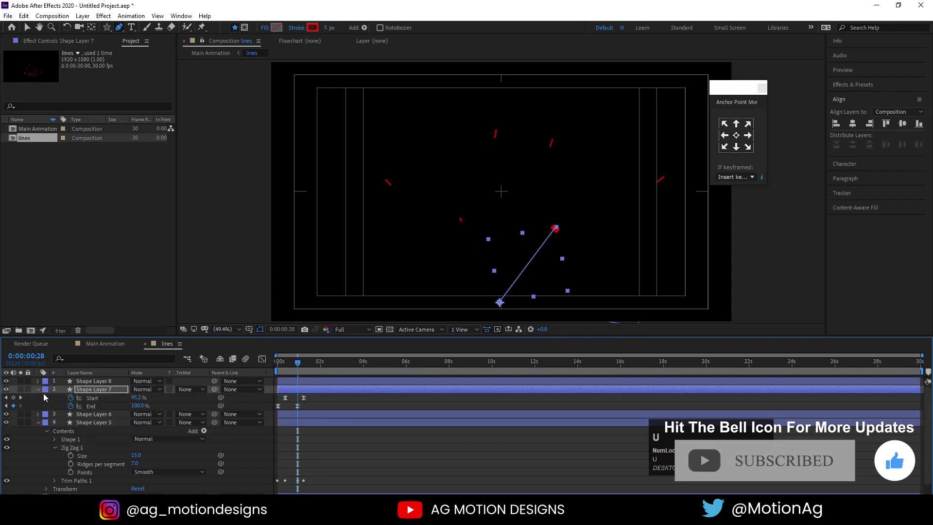
pyautogui.moveTo(41, 395); pyautogui.dragTo(275, 372)
pyautogui.press('space')
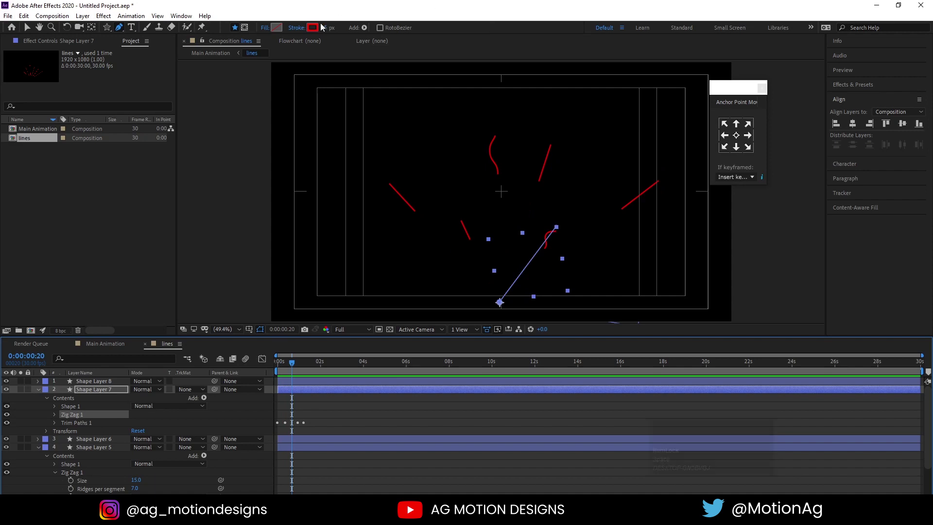
# Set the stroke colour of two burst lines to white.
pyautogui.click(318, 31)
pyautogui.press('Return')
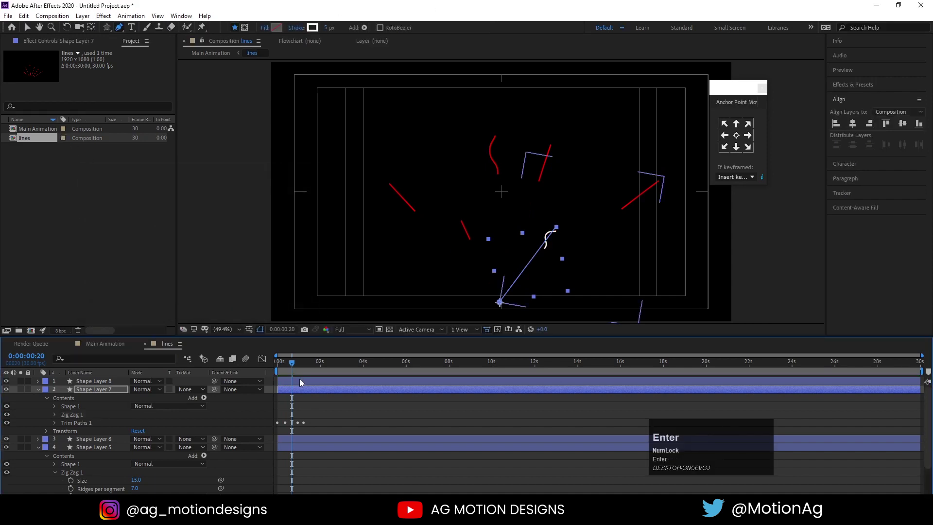
pyautogui.click(298, 372)
pyautogui.press('v')
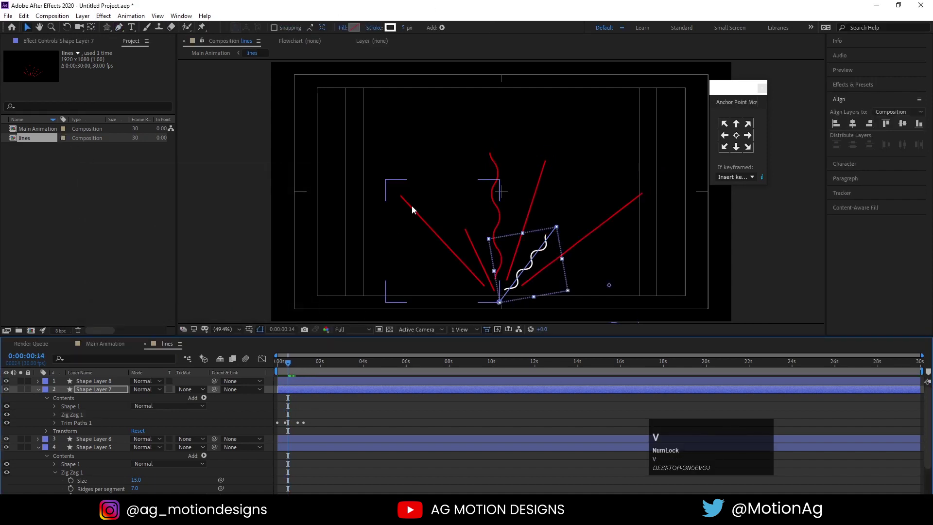
pyautogui.click(415, 211)
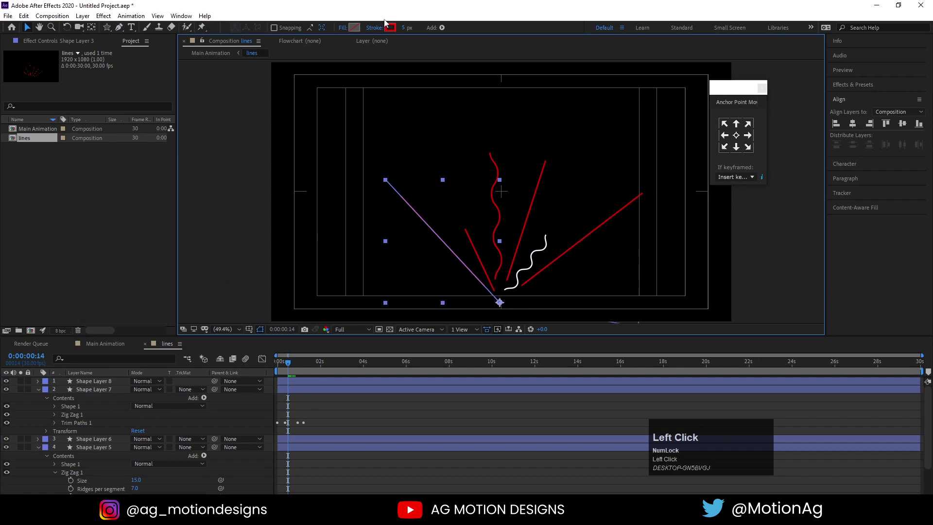
pyautogui.click(397, 33)
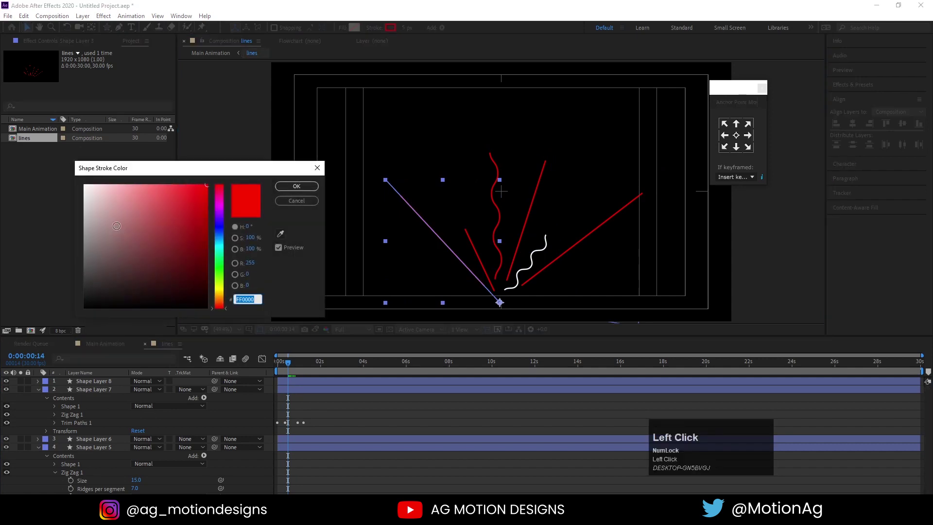
pyautogui.press('Return')
# Reveal all line layers' trim-path keyframes and Easy Ease them.
pyautogui.click(327, 409)
pyautogui.write('yu')
pyautogui.click(282, 361)
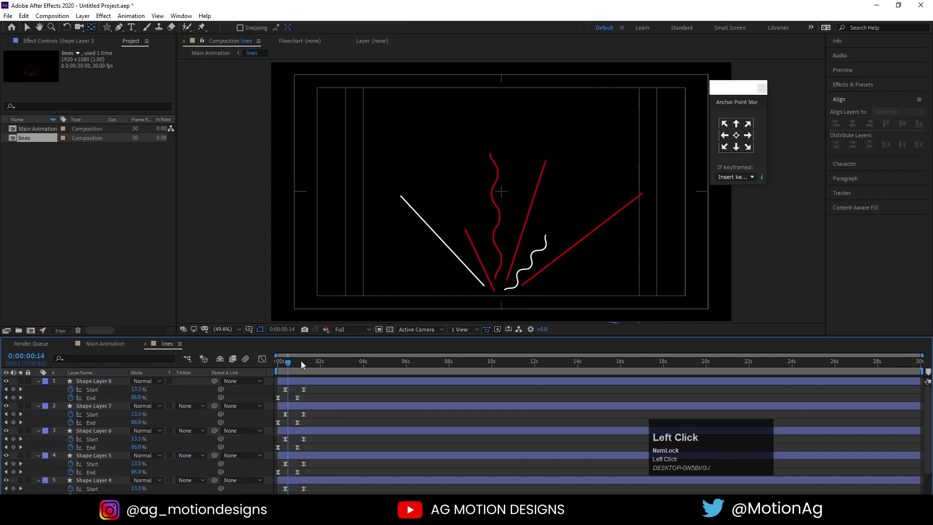
pyautogui.press('space')
pyautogui.click(302, 375)
pyautogui.press('v')
pyautogui.click(544, 183)
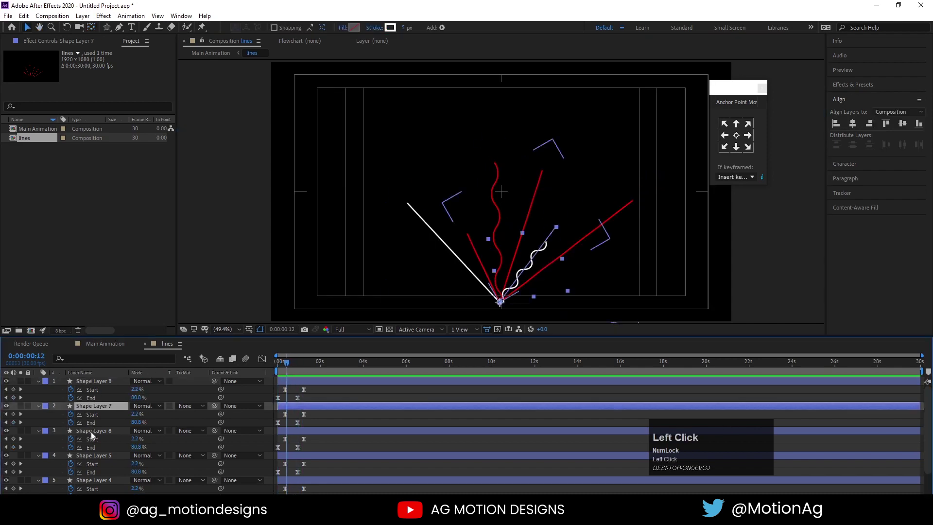
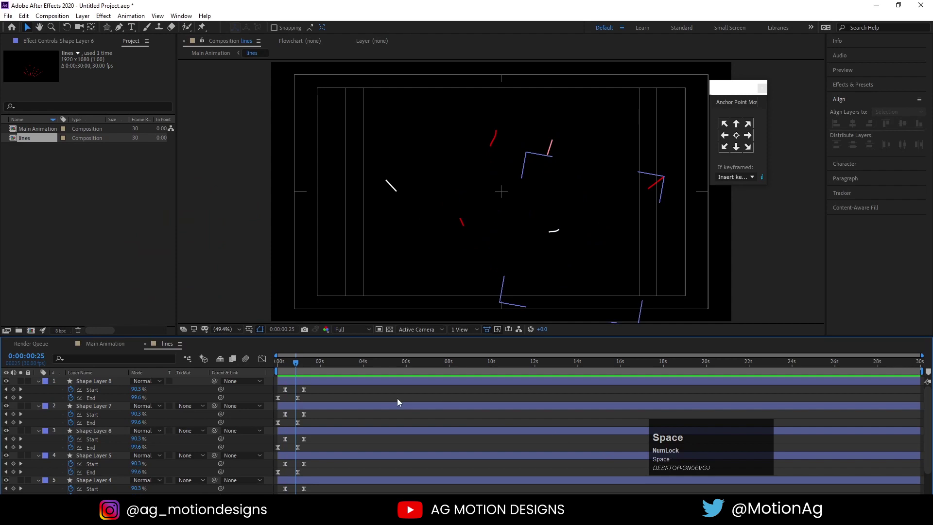
# Collapse all line layers and zoom the timeline into the first seconds.
pyautogui.click(288, 368)
pyautogui.press('u')
pyautogui.press('space')
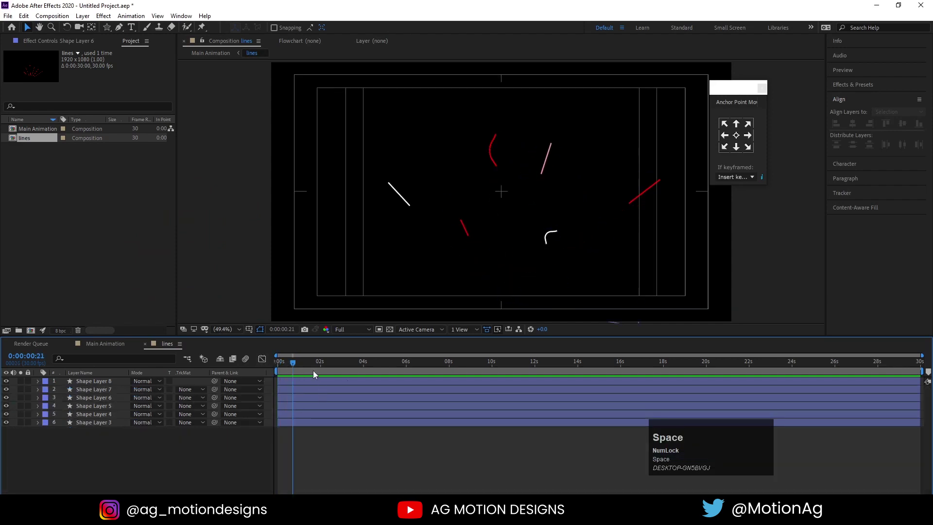
pyautogui.click(291, 365)
pyautogui.press('=')
# Offset line layers to start a few frames apart and return to the Main Animation comp.
pyautogui.moveTo(285, 421); pyautogui.dragTo(311, 388)
pyautogui.press('space')
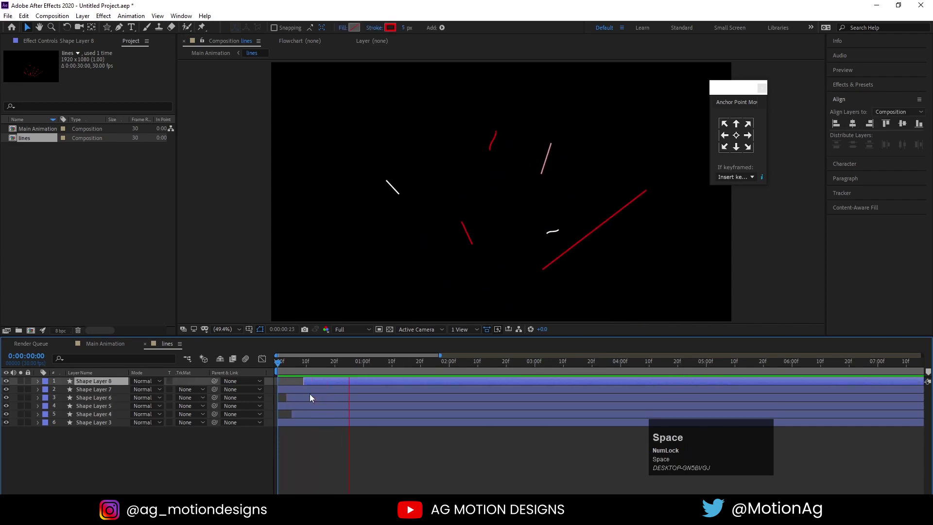
pyautogui.moveTo(304, 365); pyautogui.dragTo(252, 368)
pyautogui.press('space')
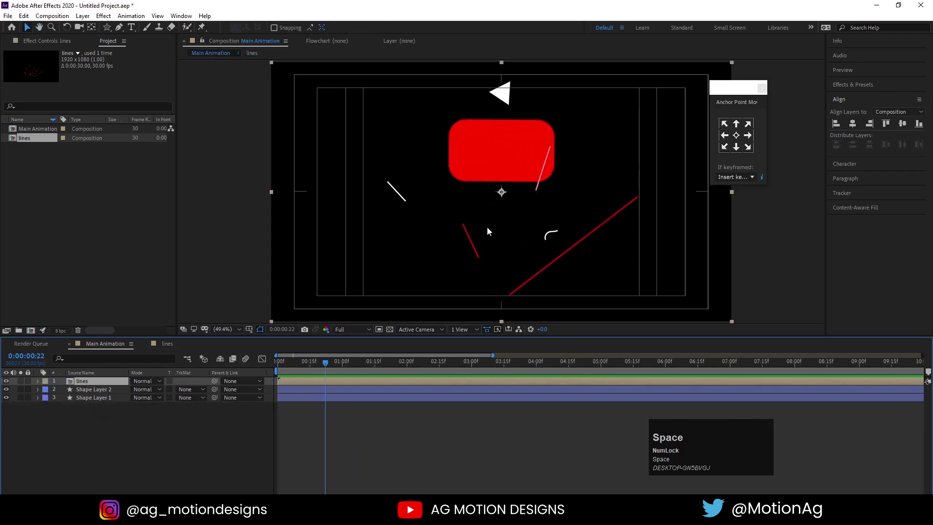
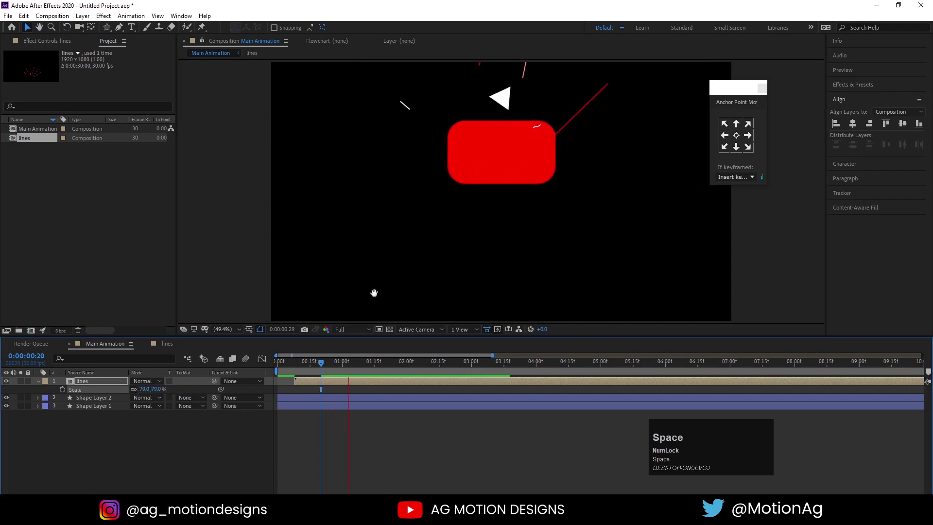
# Position the lines burst around the logo and scrub to check its timing.
pyautogui.moveTo(341, 366); pyautogui.dragTo(294, 365)
pyautogui.press('[')
pyautogui.press('space')
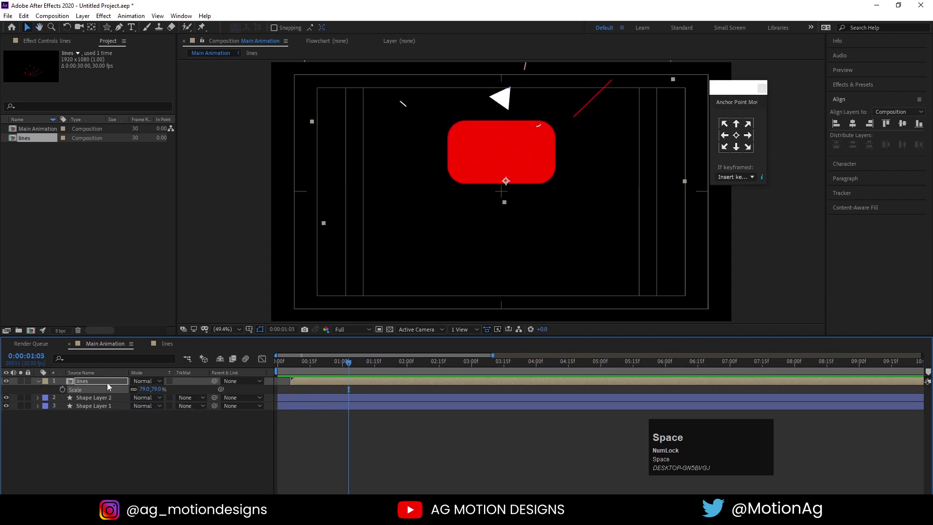
pyautogui.moveTo(532, 140); pyautogui.dragTo(287, 365)
pyautogui.click(287, 365)
pyautogui.press('space')
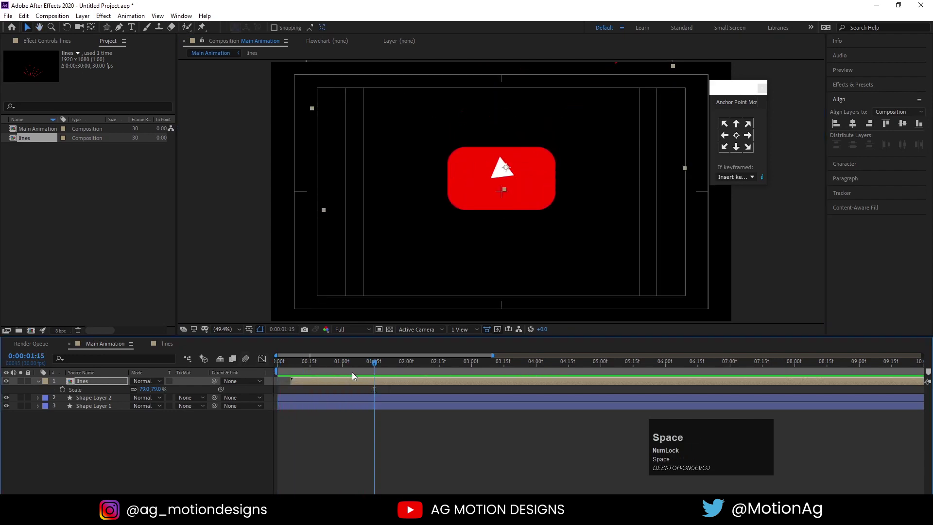
# Preview the burst through time and duplicate the lines layer with Ctrl+D.
pyautogui.click(361, 370)
pyautogui.press('space')
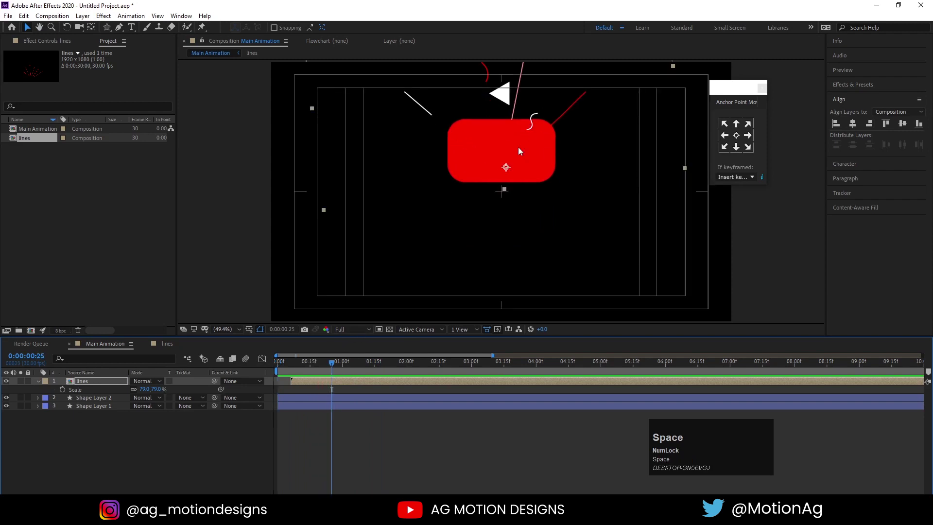
pyautogui.moveTo(522, 148); pyautogui.dragTo(262, 366)
pyautogui.press('space')
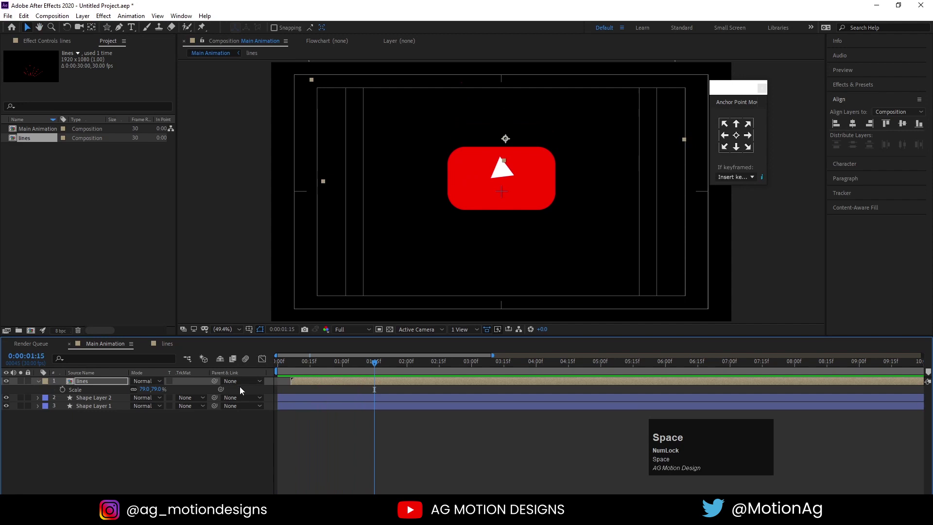
pyautogui.moveTo(384, 369); pyautogui.dragTo(382, 385)
pyautogui.press('ctrl+d')
# Shift the lines copy's in-point later and drag its Position lower beneath the logo.
pyautogui.write('rts')
pyautogui.click(138, 393)
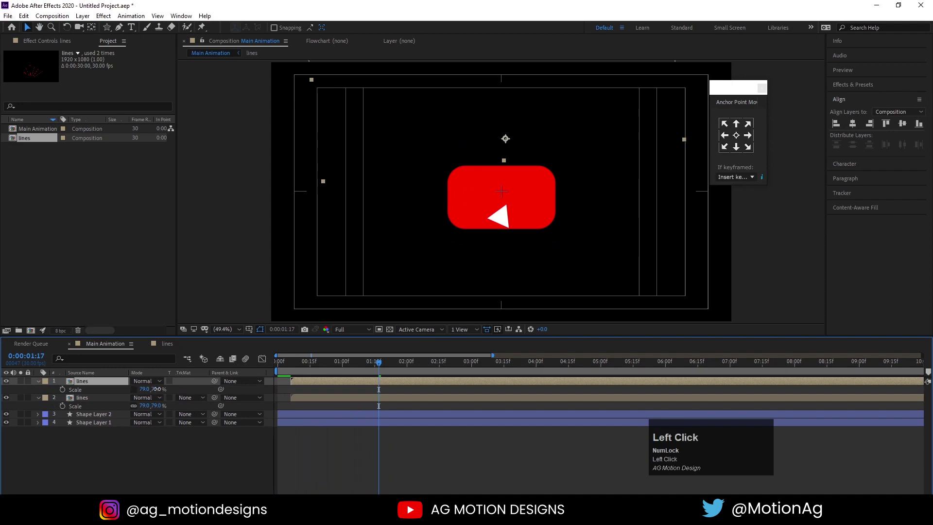
pyautogui.press('-')
pyautogui.press('Return')
pyautogui.write('[p')
pyautogui.press('space')
pyautogui.moveTo(516, 162); pyautogui.dragTo(413, 387)
pyautogui.moveTo(414, 387); pyautogui.dragTo(519, 273)
pyautogui.press('space')
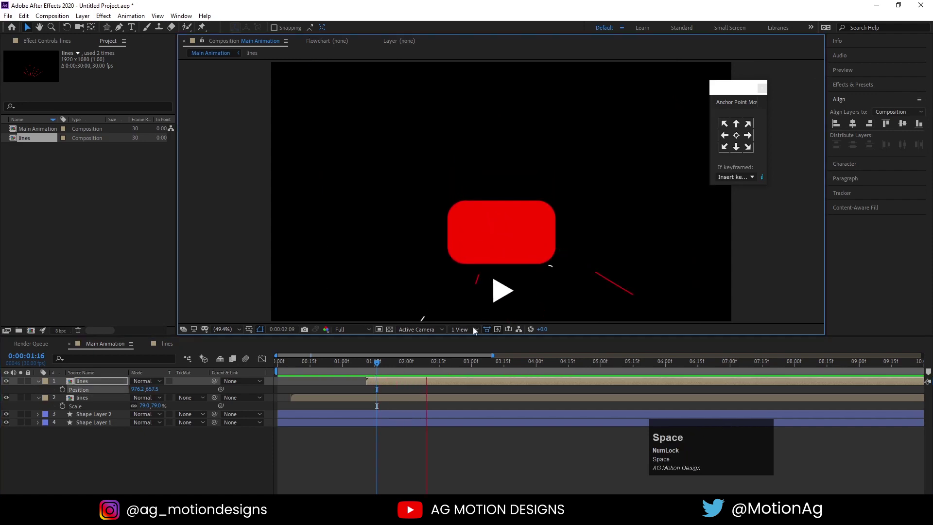
# Try the lines layers beneath the logo shapes, then move them back above and preview.
pyautogui.click(320, 369)
pyautogui.press('space')
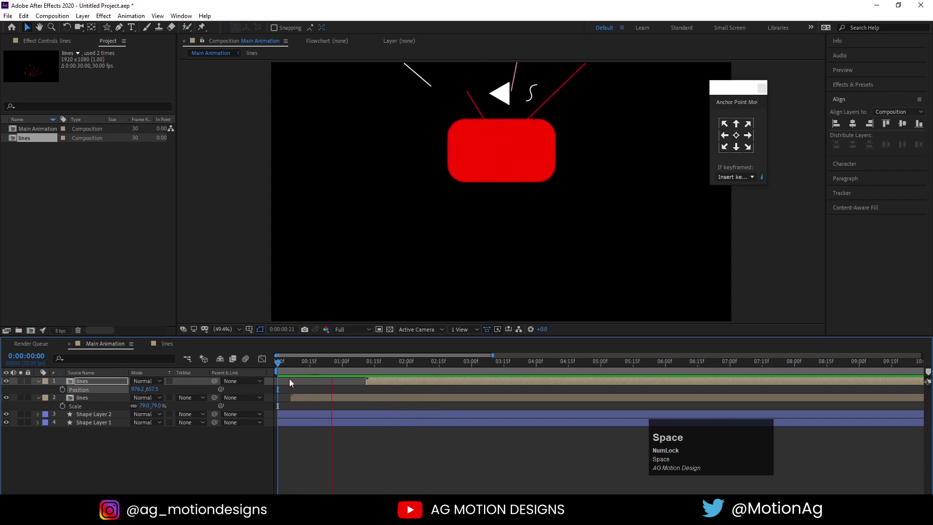
pyautogui.moveTo(335, 400); pyautogui.dragTo(295, 387)
pyautogui.press('space')
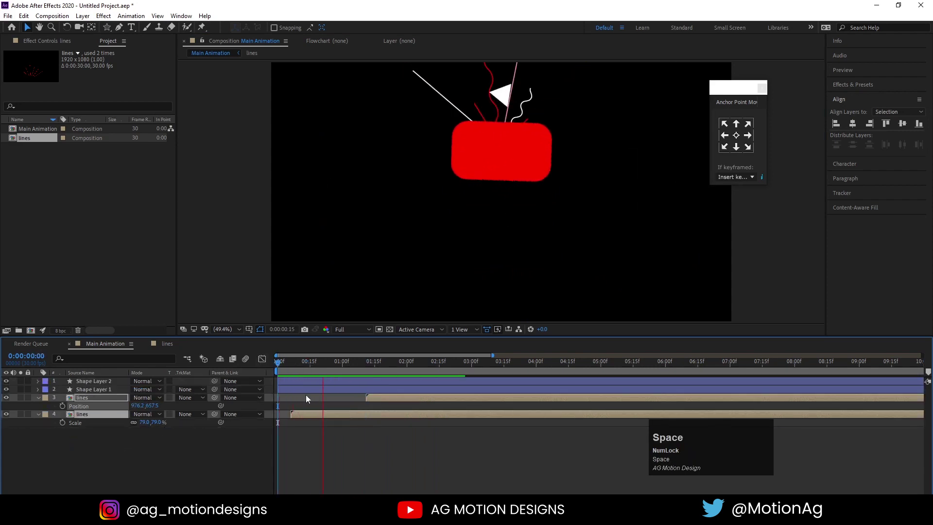
pyautogui.press('space')
pyautogui.moveTo(406, 370); pyautogui.dragTo(364, 372)
pyautogui.press('space')
# Duplicate the repositioned lines layer into a third copy and move to around four seconds.
pyautogui.click(87, 401)
pyautogui.press('space')
pyautogui.click(363, 371)
pyautogui.press('space')
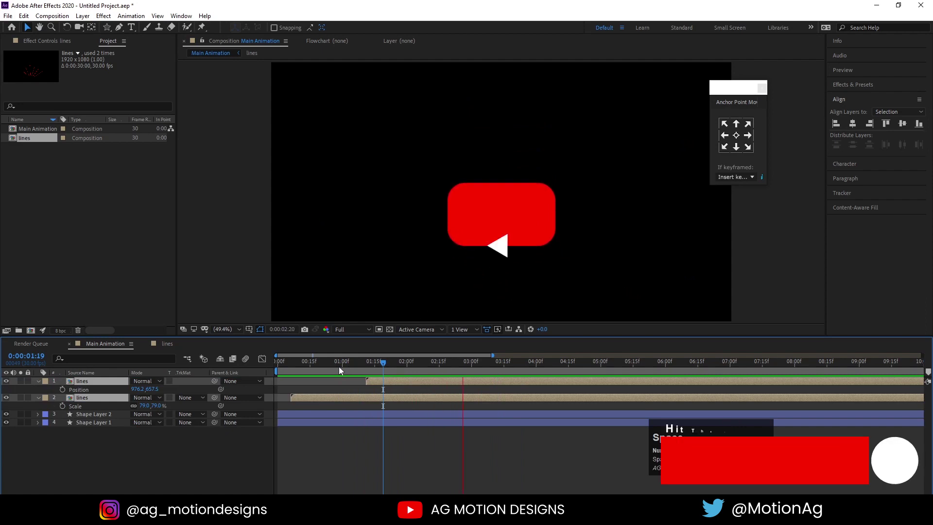
pyautogui.click(435, 446)
pyautogui.press('ctrl+d')
pyautogui.press('[')
pyautogui.press('space')
pyautogui.click(530, 368)
# Duplicate the lines layer and trim the copy to start just after the four-second mark.
pyautogui.press('space')
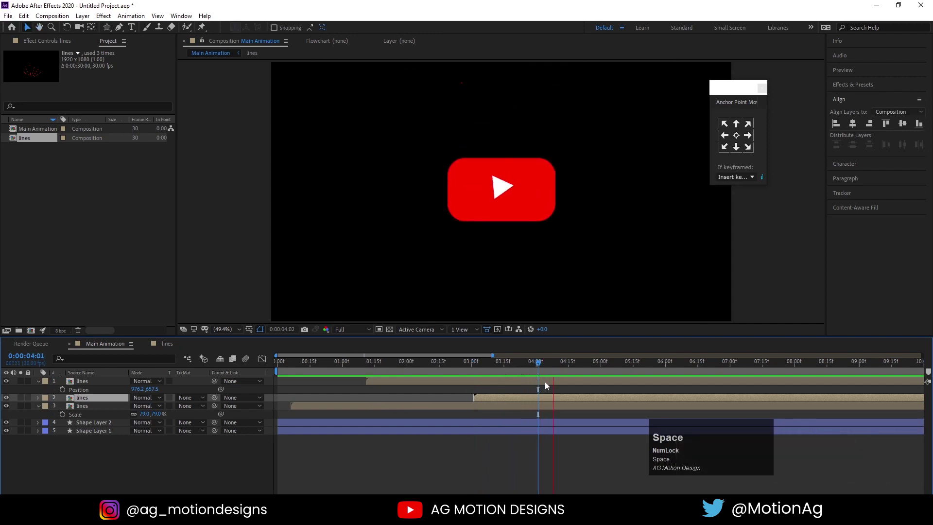
pyautogui.click(549, 370)
pyautogui.press('space')
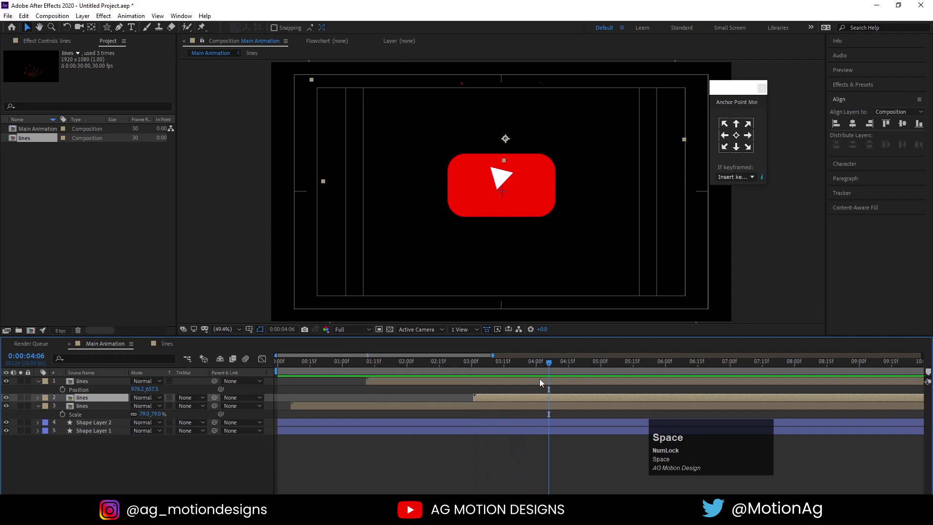
pyautogui.click(541, 384)
pyautogui.press('ctrl+d')
pyautogui.press('[')
pyautogui.press('space')
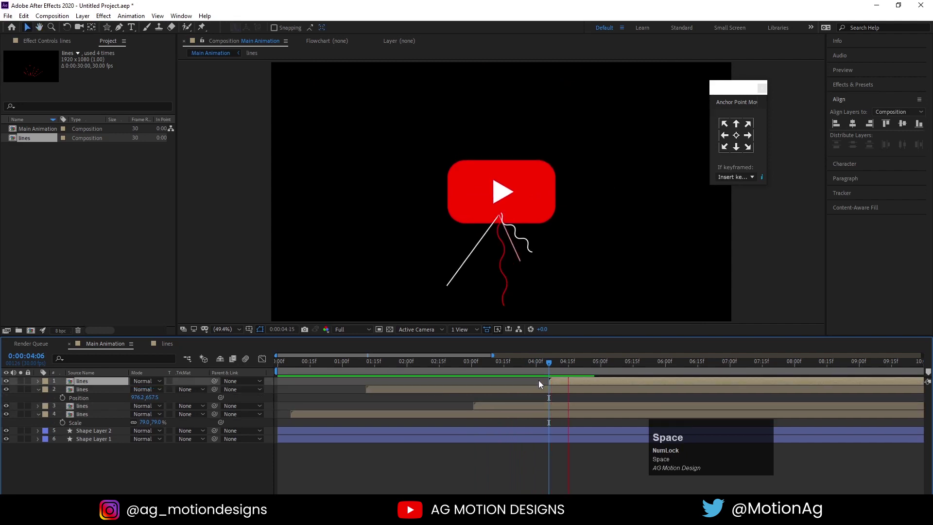
pyautogui.click(550, 368)
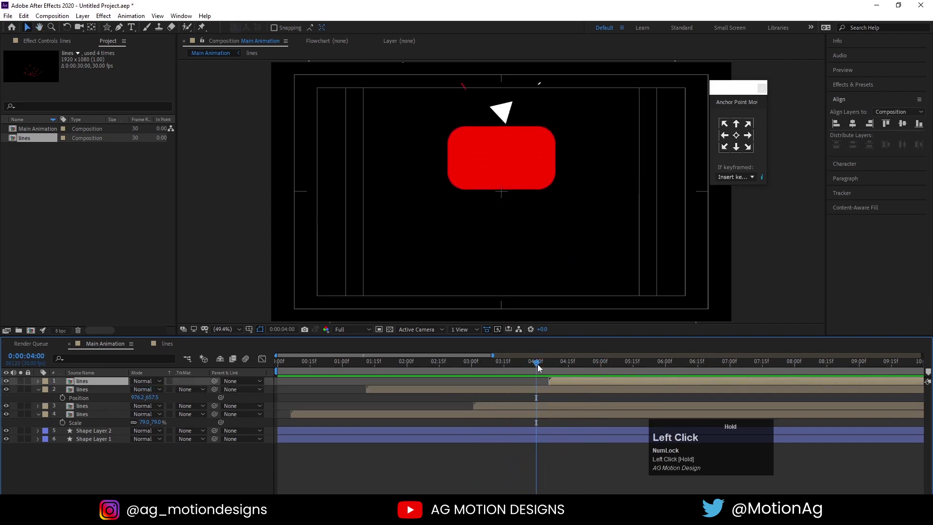
pyautogui.press('[')
# Preview, send the lines copy to the bottom of the stack, and add the third lines copy to the selection.
pyautogui.click(79, 384)
pyautogui.press('space')
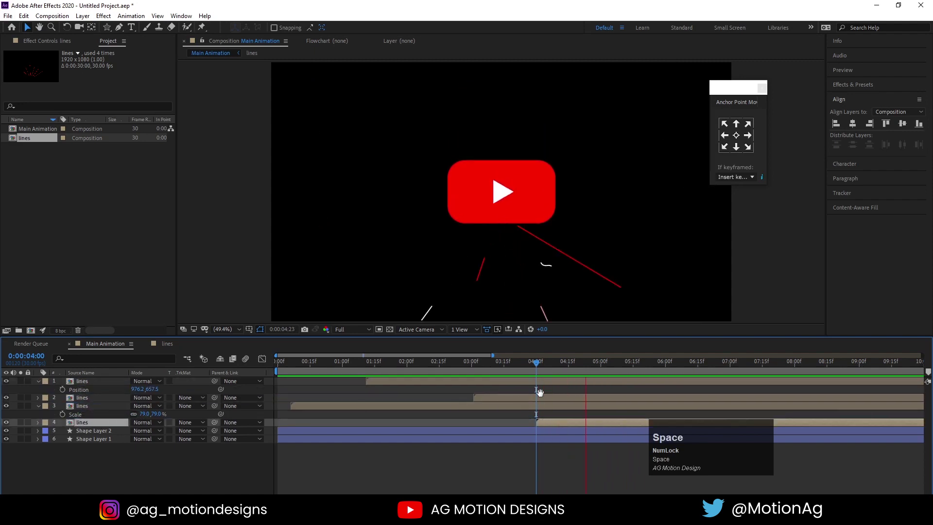
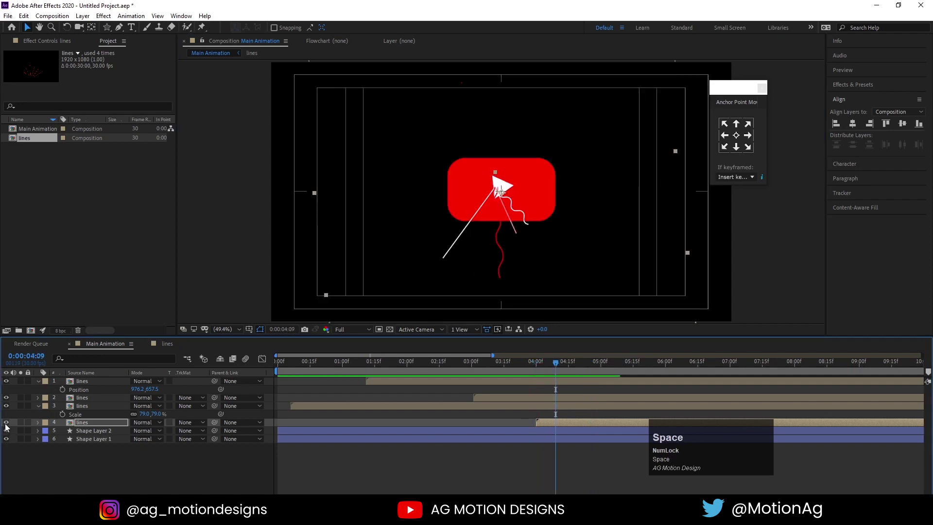
pyautogui.press('space')
pyautogui.click(389, 372)
pyautogui.press('space')
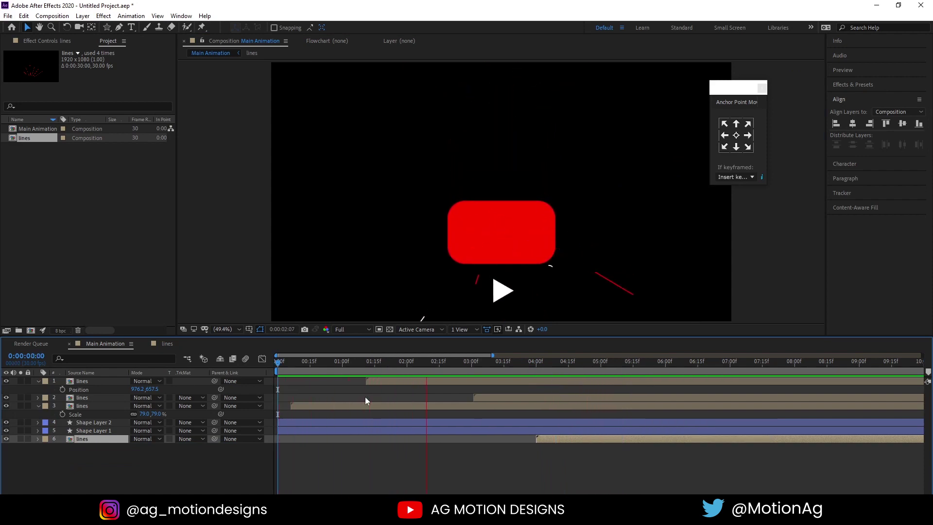
pyautogui.press('space')
pyautogui.click(87, 411)
# Pre-compose the selected lines copies into a composition named 'upper lines'.
pyautogui.press('ctrl+shift+c')
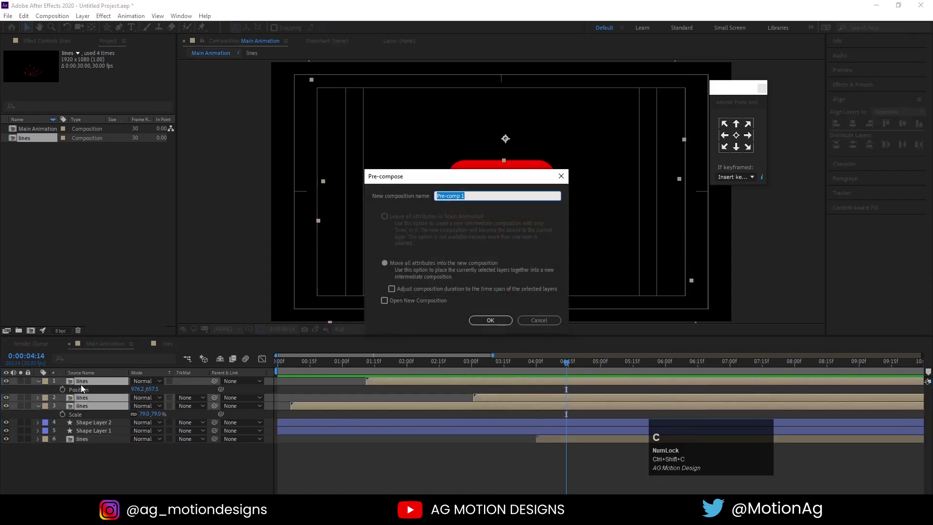
pyautogui.press('space')
pyautogui.press('l')
pyautogui.press('Return')
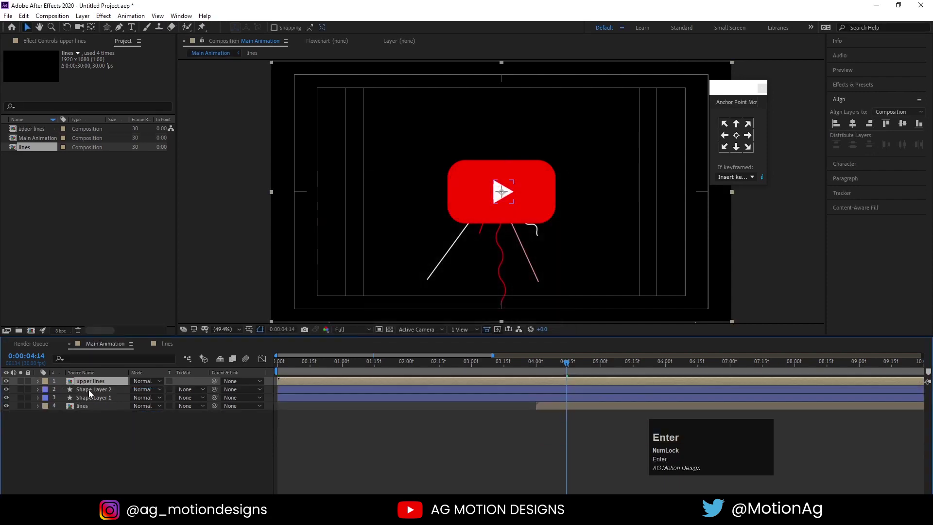
# Alpha-matte upper lines to a mask copy of the red rectangle, duplicate it, and preview.
pyautogui.click(93, 394)
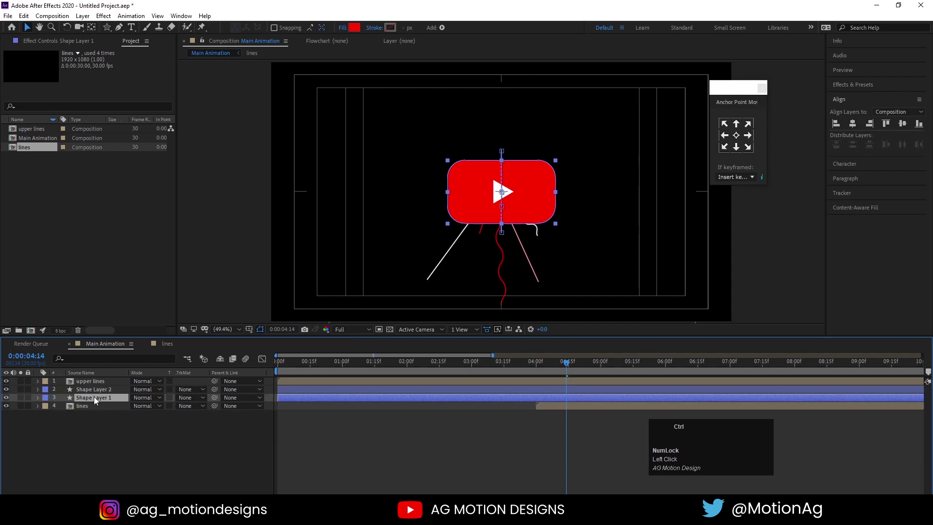
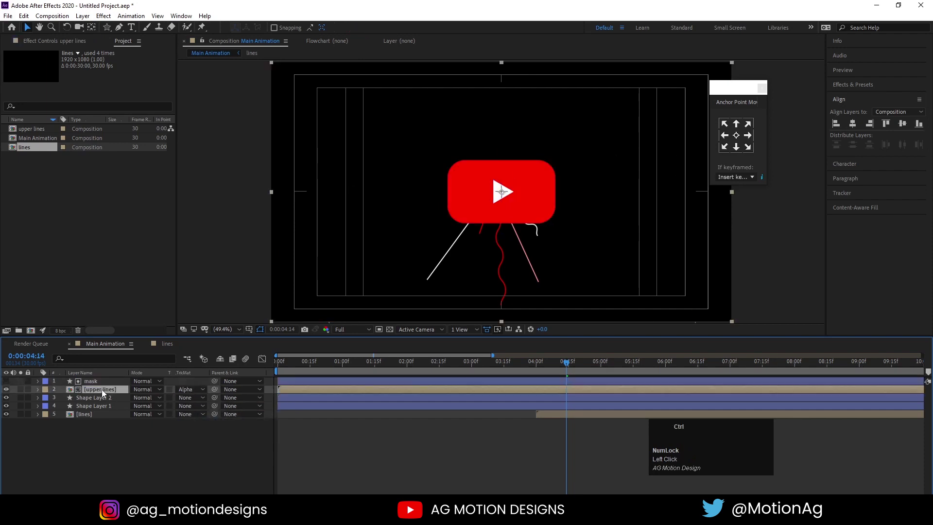
pyautogui.press('ctrl+d')
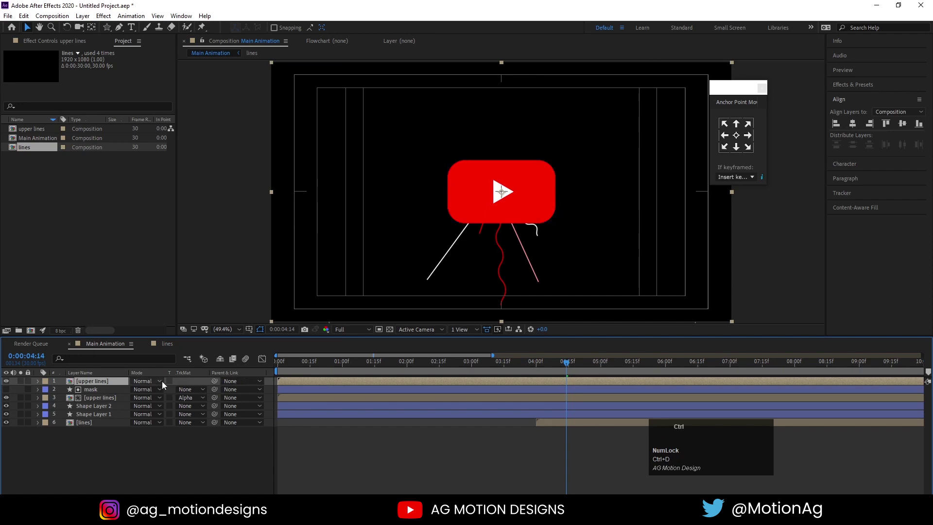
pyautogui.click(303, 369)
pyautogui.press('space')
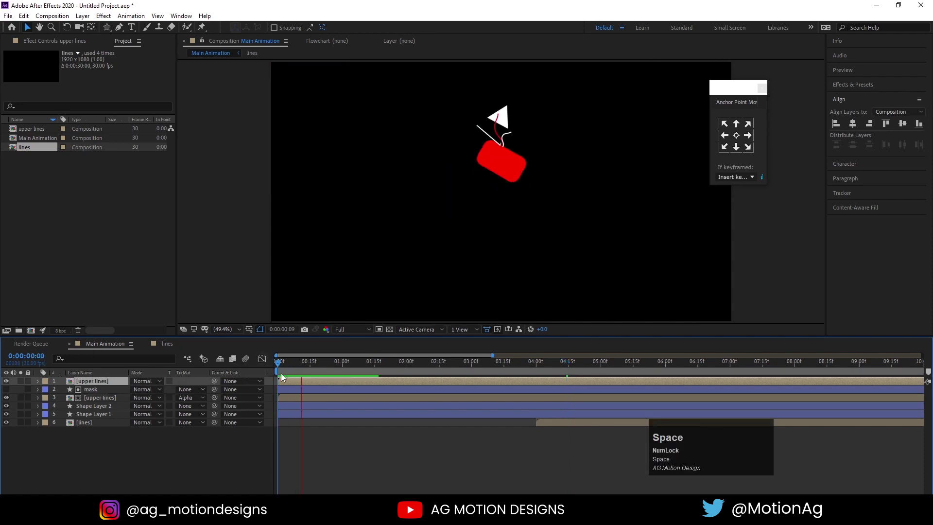
# Delete the extra upper lines copy and apply a Fill effect set to white on upper lines.
pyautogui.click(84, 384)
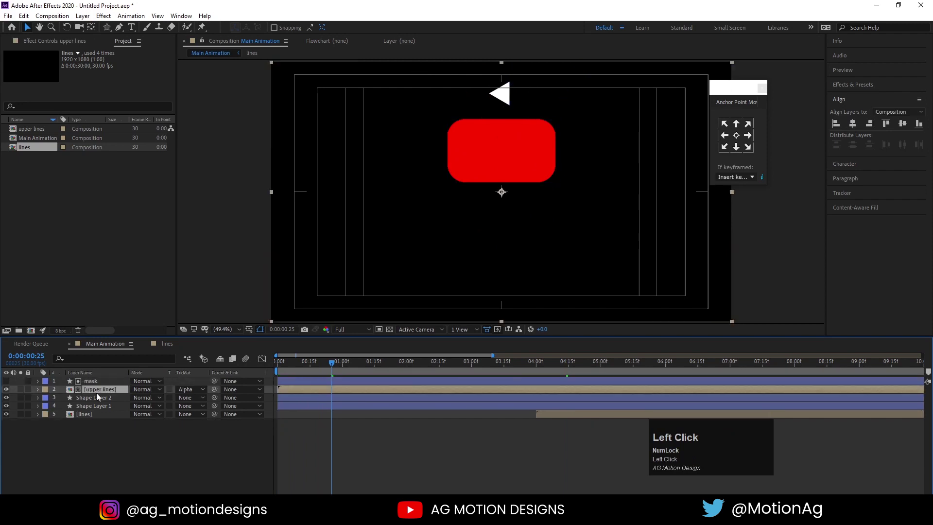
pyautogui.press('space')
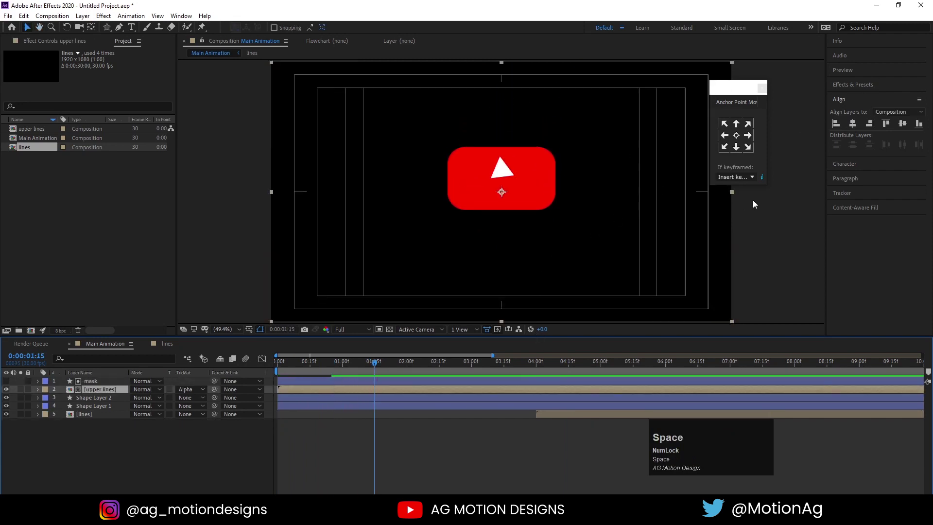
pyautogui.click(855, 90)
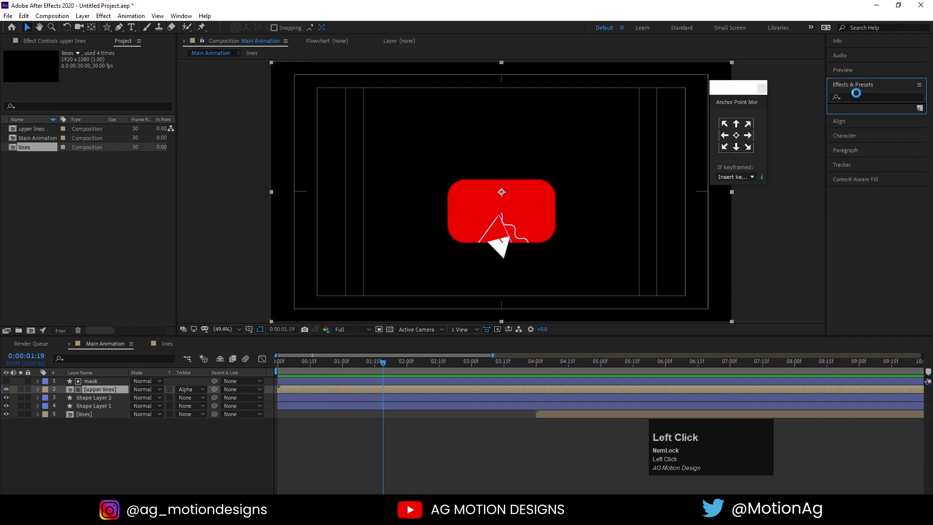
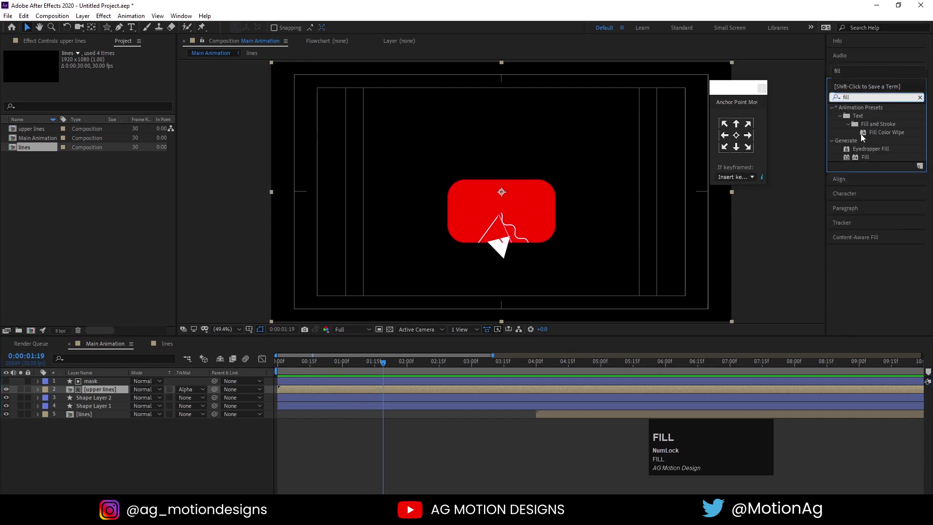
pyautogui.click(871, 165)
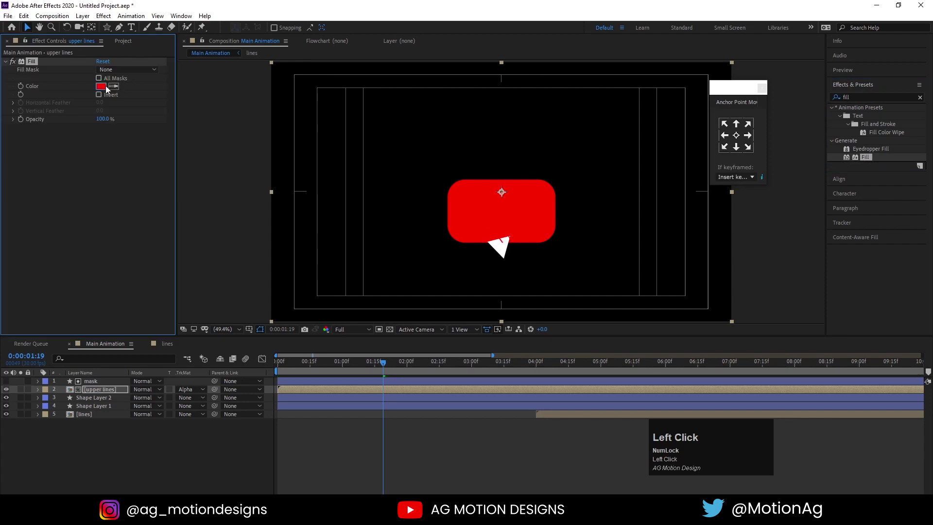
pyautogui.press('Return')
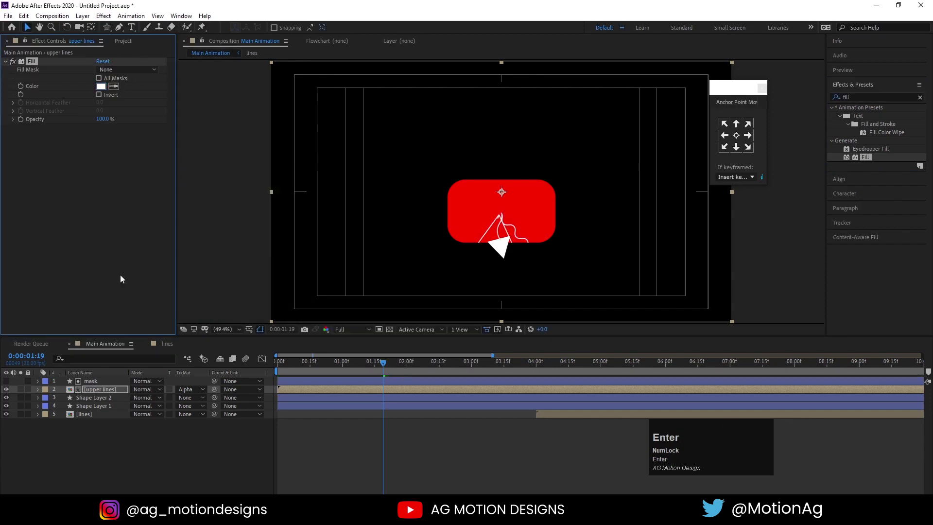
pyautogui.click(105, 386)
pyautogui.press('ctrl+d')
pyautogui.click(132, 484)
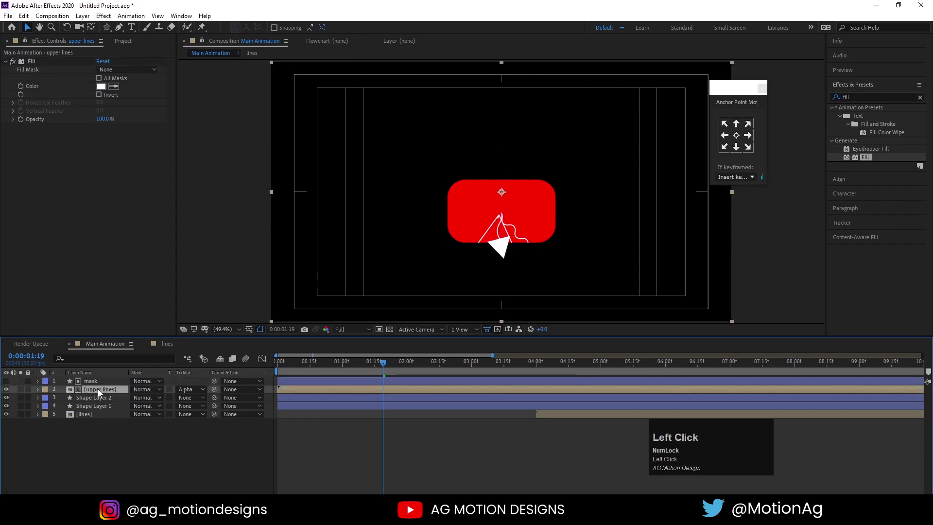
# Inverse-alpha-matte a second upper lines copy to a new mask 2 layer and preview it.
pyautogui.press('d')
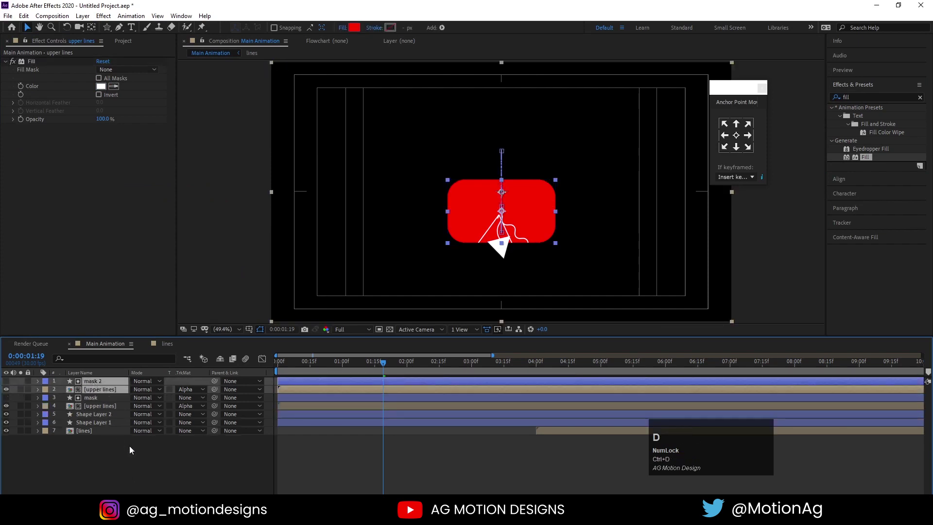
pyautogui.click(137, 482)
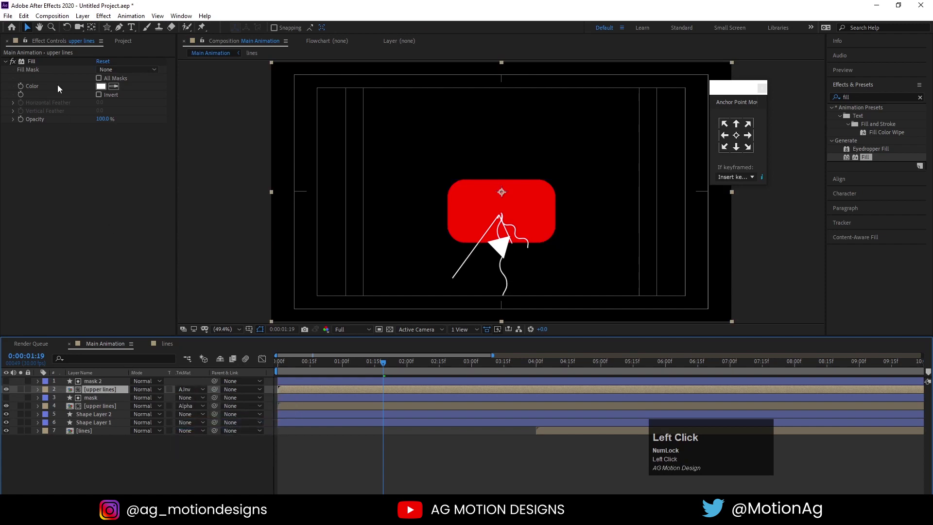
pyautogui.press('space')
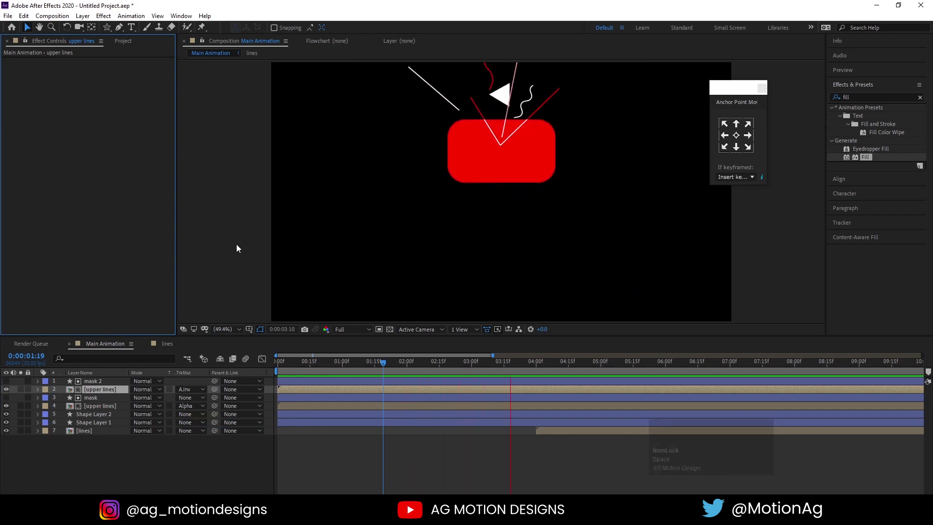
pyautogui.press('space')
pyautogui.click(308, 366)
pyautogui.press('space')
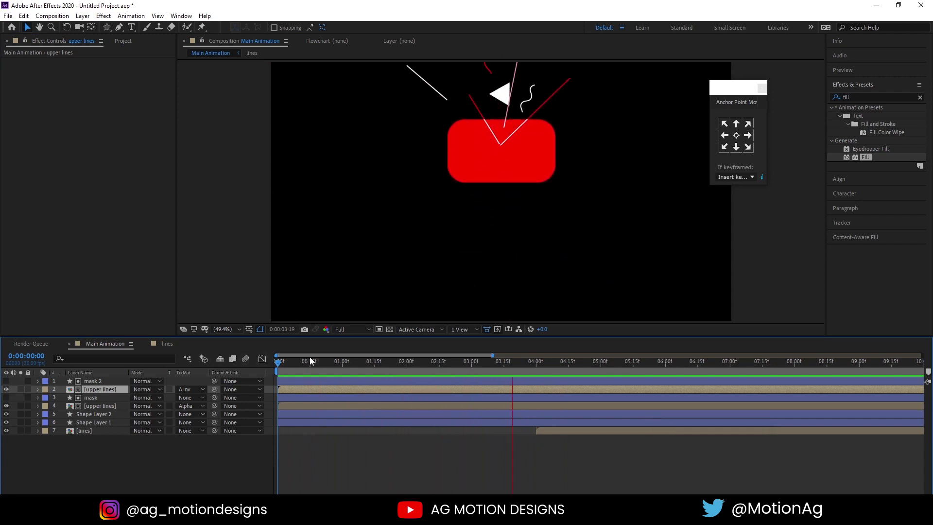
pyautogui.press('space')
# Scrub and preview the burst, then show the safe-area guides.
pyautogui.moveTo(453, 372); pyautogui.dragTo(276, 374)
pyautogui.press('space')
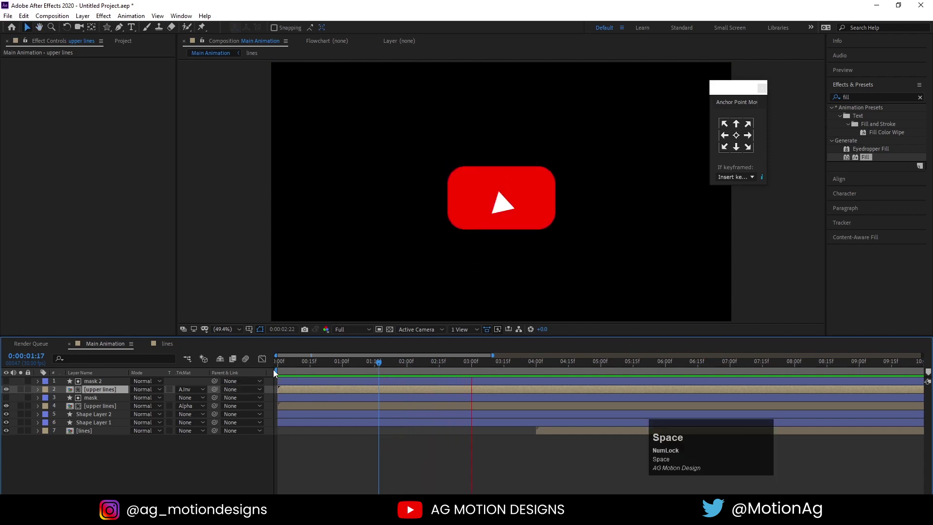
pyautogui.press('space')
pyautogui.click(291, 368)
pyautogui.press('space')
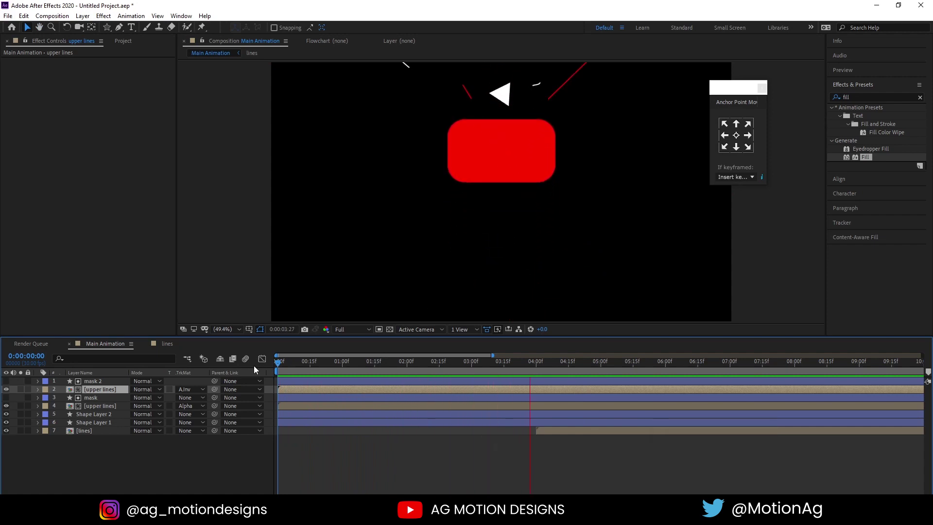
pyautogui.press('space')
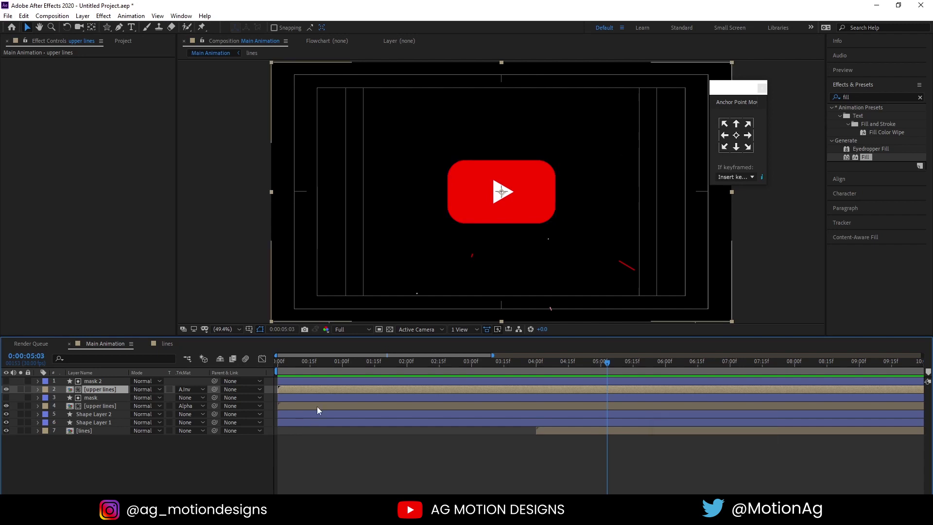
# Draw a white-outlined circle on a new shape layer with the Ellipse tool and bring up Align.
pyautogui.moveTo(136, 467); pyautogui.dragTo(144, 52)
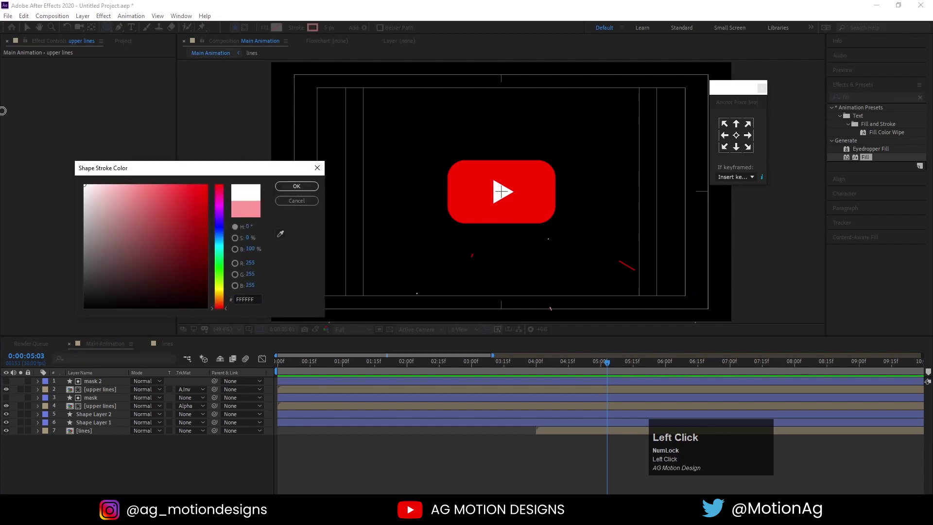
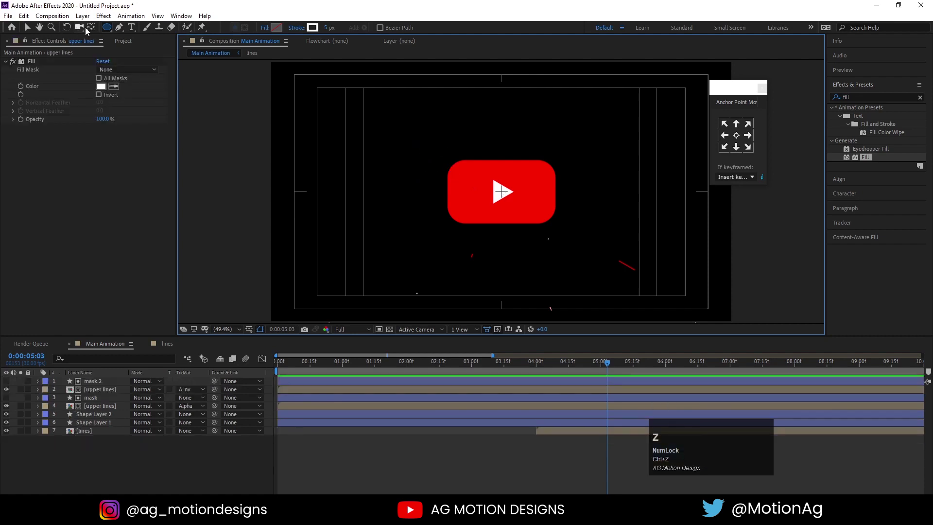
pyautogui.click(110, 32)
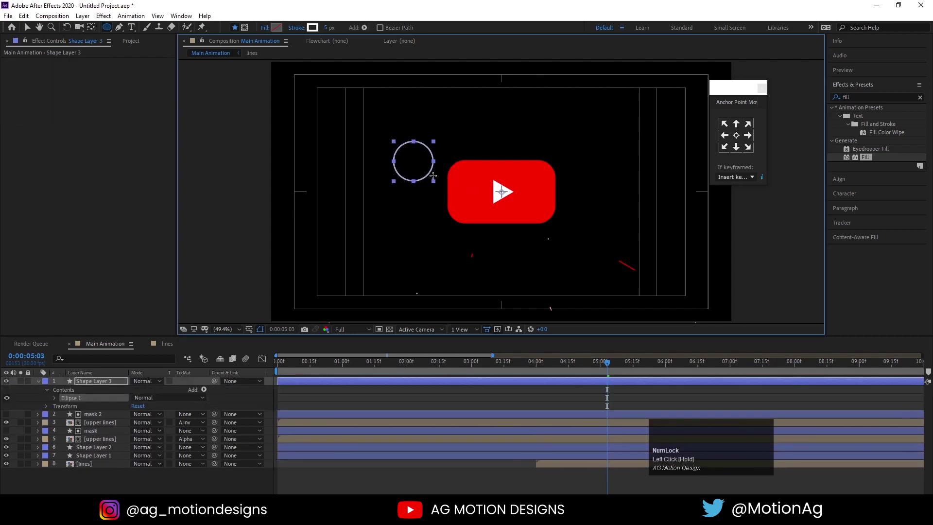
pyautogui.press('ctrl+alt+Home')
# Centre the circle and keyframe its Stroke Width from 80 down to 0.
pyautogui.click(848, 89)
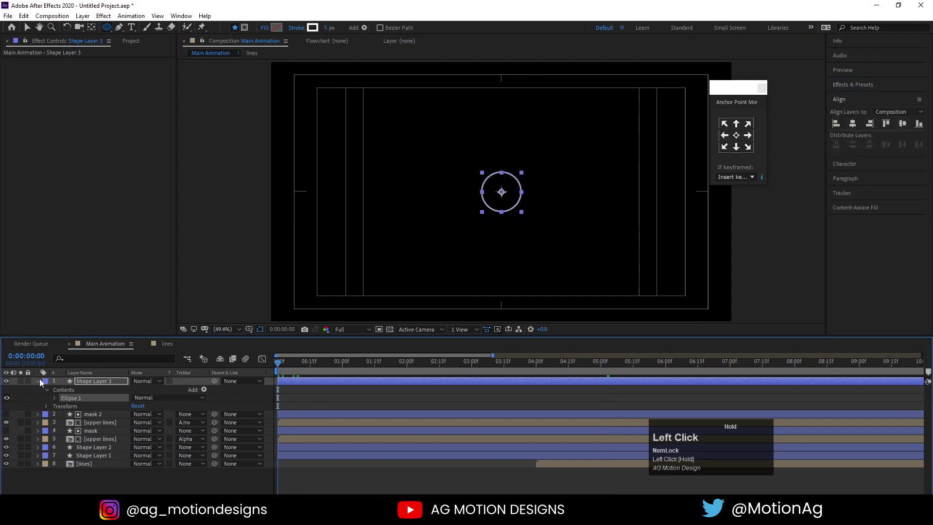
pyautogui.press('s')
pyautogui.click(65, 393)
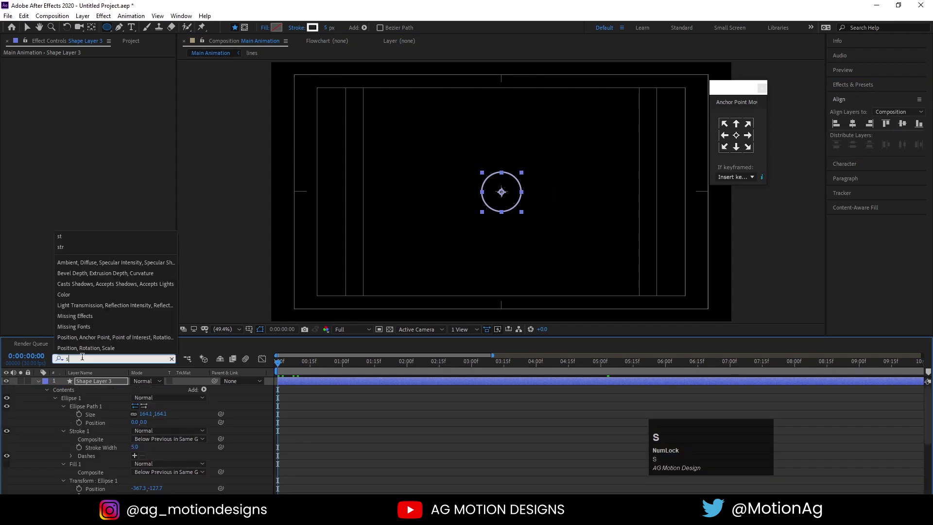
pyautogui.write('str')
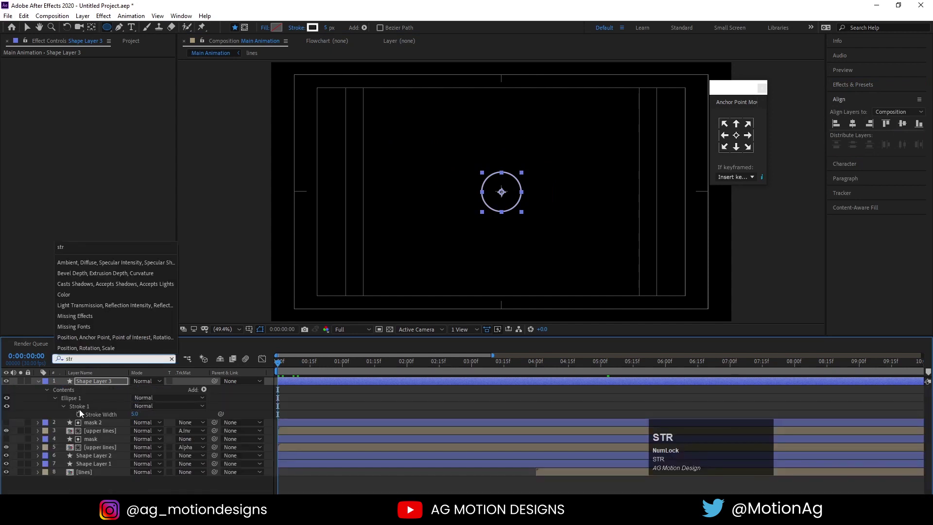
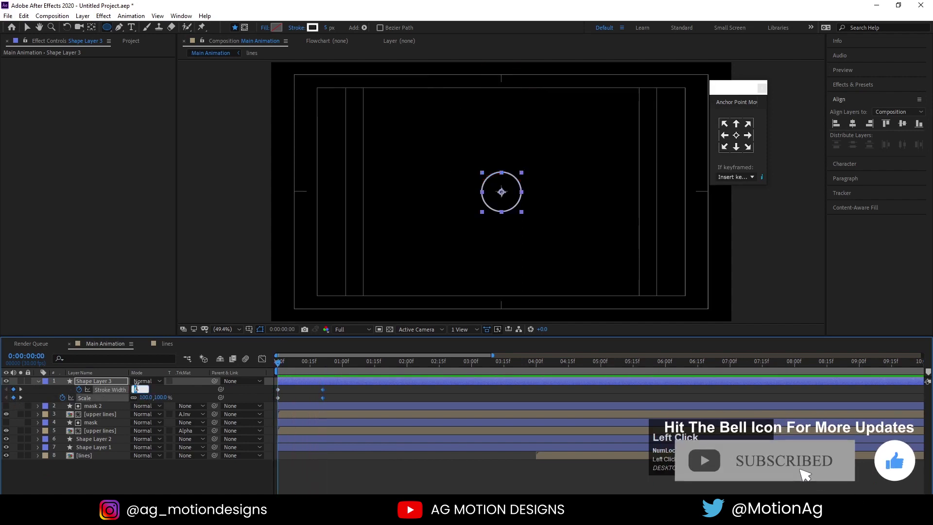
pyautogui.press('Return')
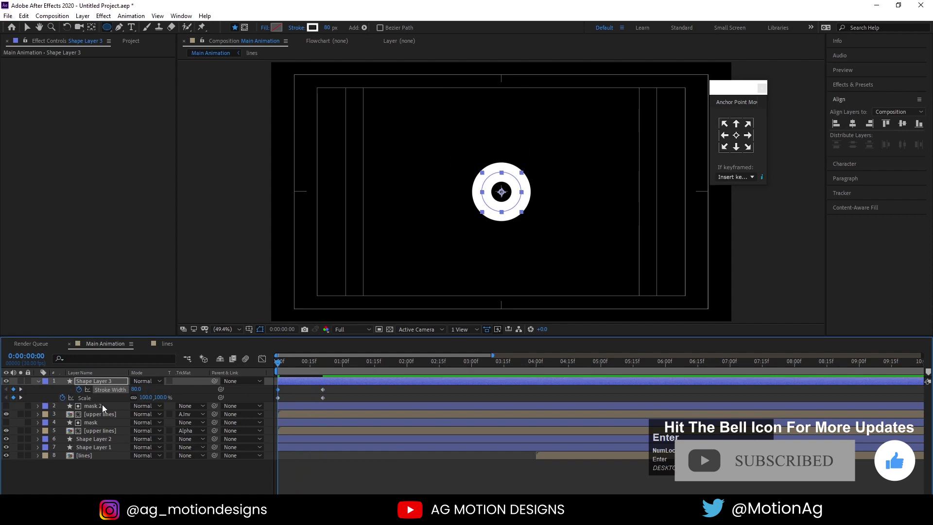
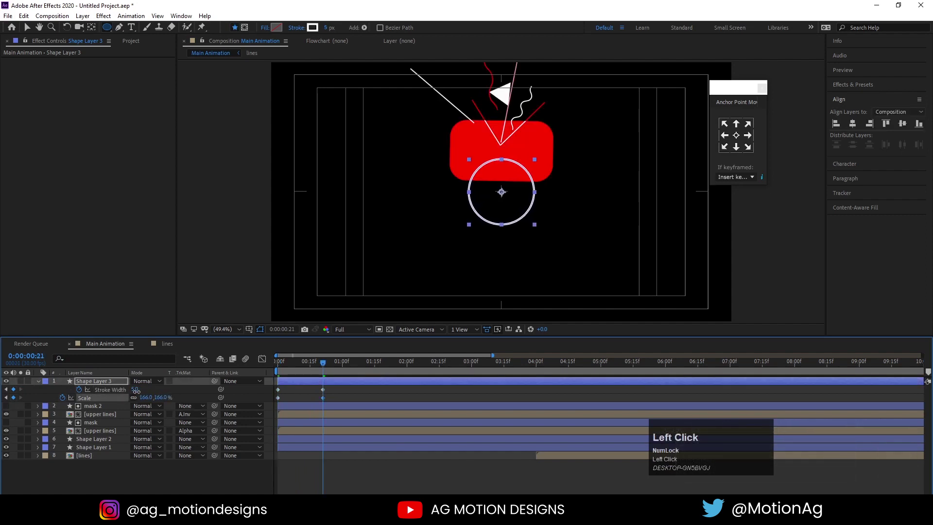
pyautogui.press('Return')
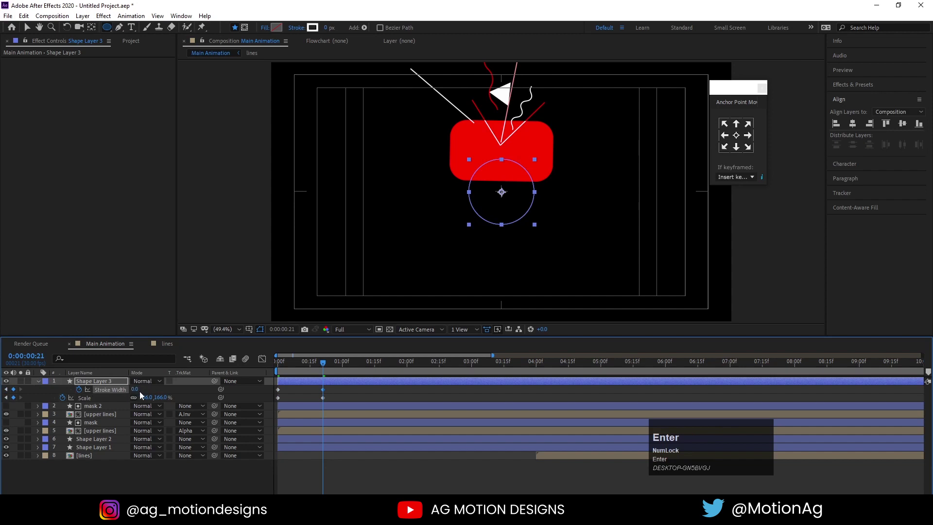
# Keyframe Scale from 0 to 166% and Easy Ease all of the ring's keyframes.
pyautogui.click(331, 404)
pyautogui.press('F9')
pyautogui.moveTo(262, 370); pyautogui.dragTo(286, 372)
pyautogui.click(286, 372)
pyautogui.press('space')
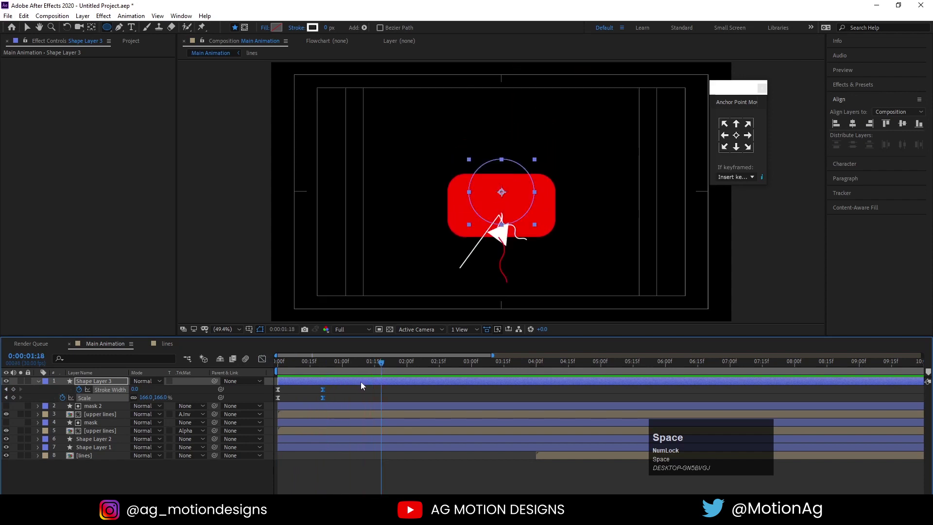
# Duplicate the ring so a second one starts later, and preview.
pyautogui.press('ctrl+d')
pyautogui.press('[')
pyautogui.press('space')
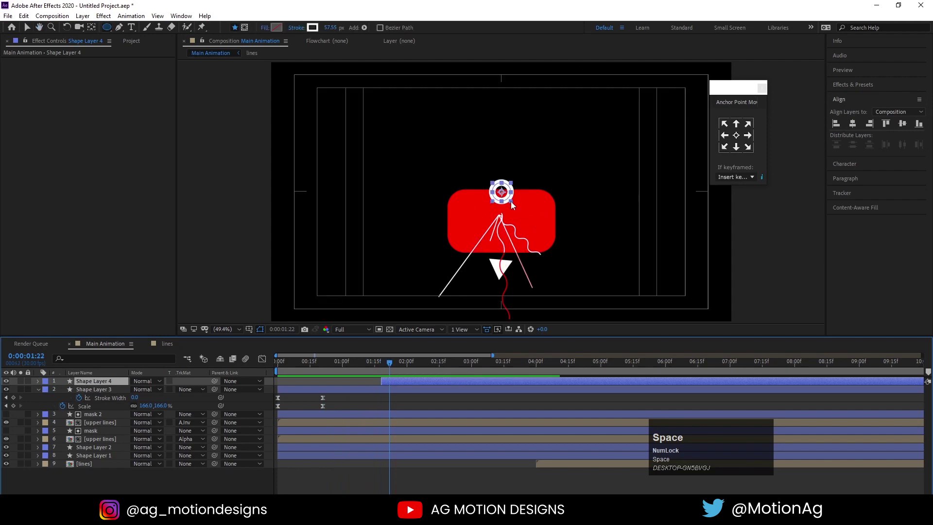
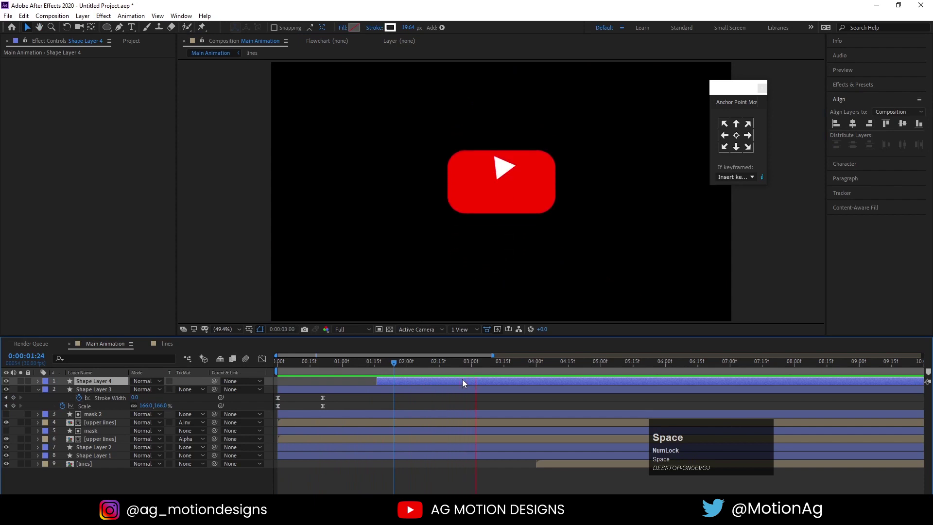
pyautogui.click(492, 386)
# Duplicate the ring as a third, later-starting copy repositioned above the rectangle, and preview.
pyautogui.press('ctrl+d')
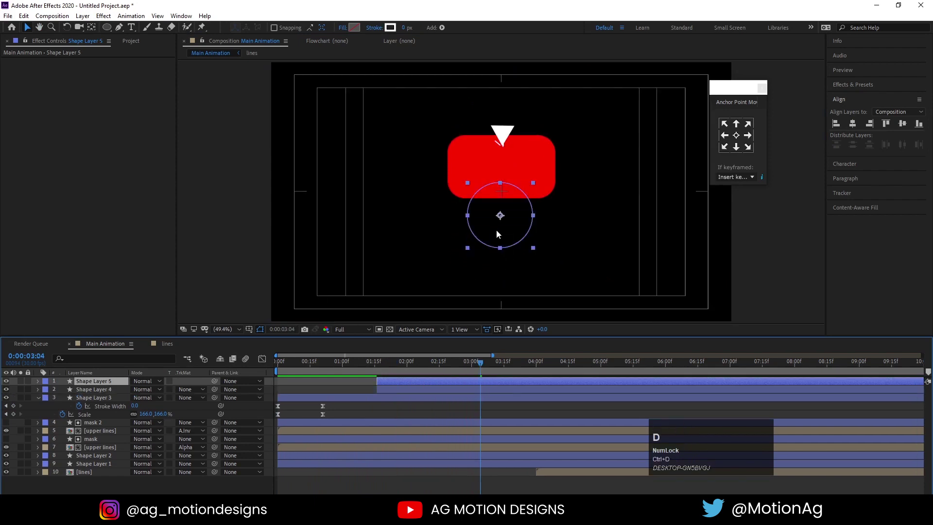
pyautogui.moveTo(513, 234); pyautogui.dragTo(521, 278)
pyautogui.press('[')
pyautogui.press('space')
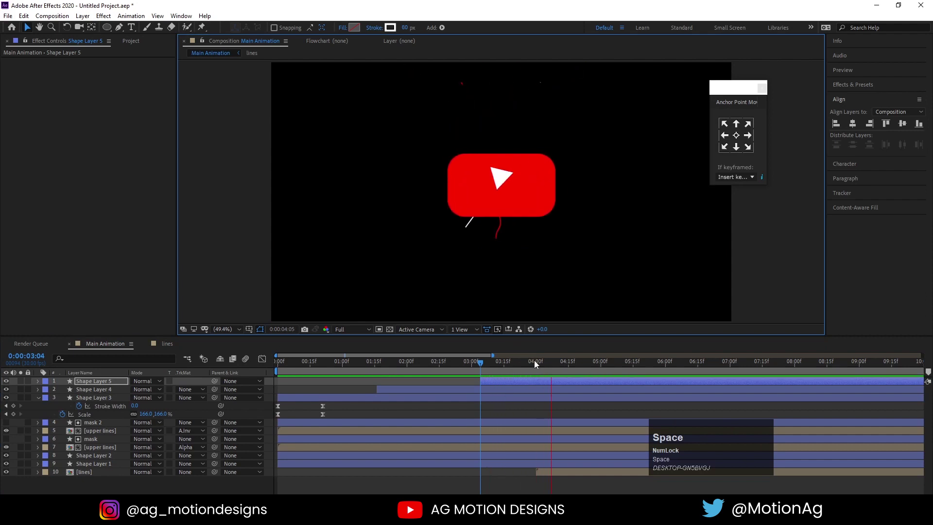
pyautogui.click(499, 375)
pyautogui.press('space')
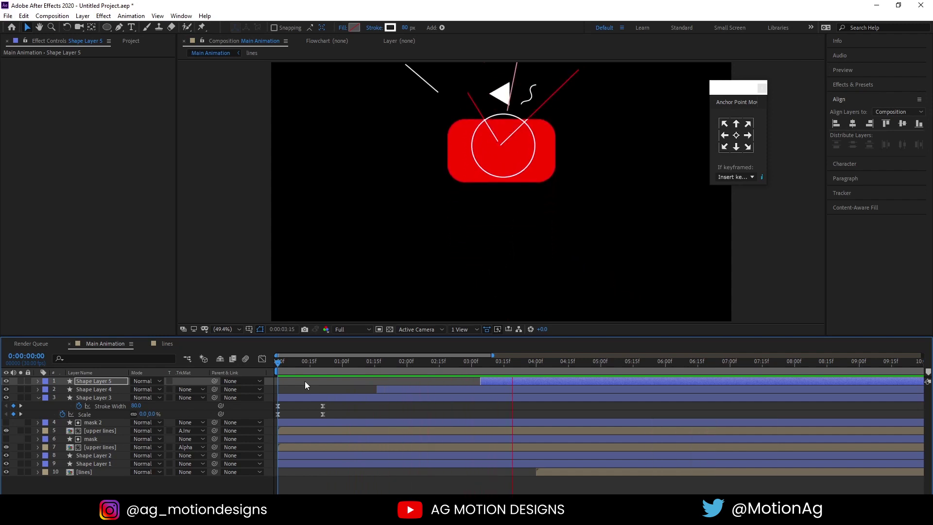
pyautogui.press('space')
# Preview the full logo animation and collapse the layers' animated properties with UU.
pyautogui.click(468, 372)
pyautogui.press('space')
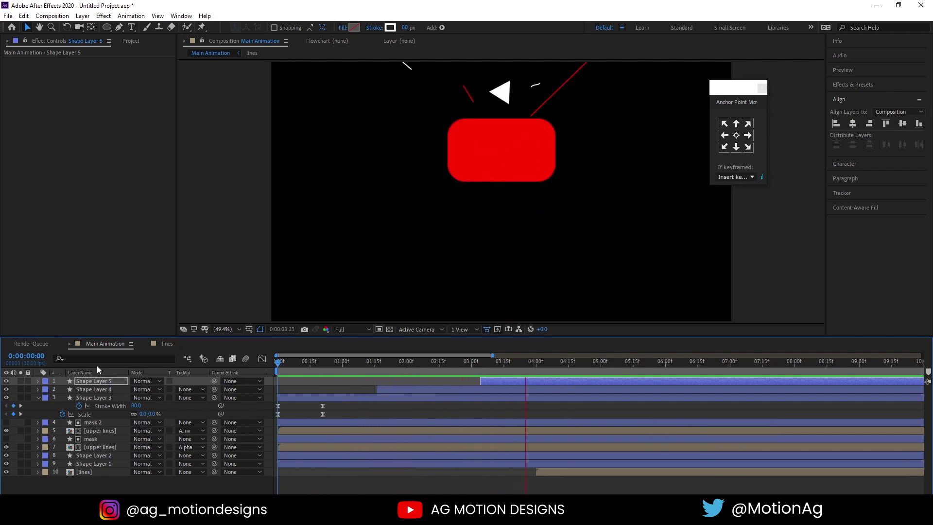
pyautogui.press('space')
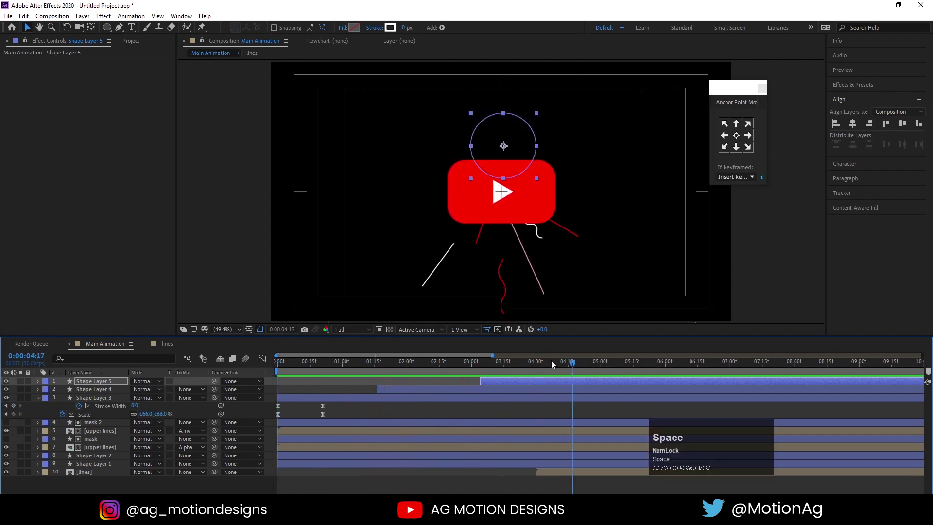
pyautogui.press('space')
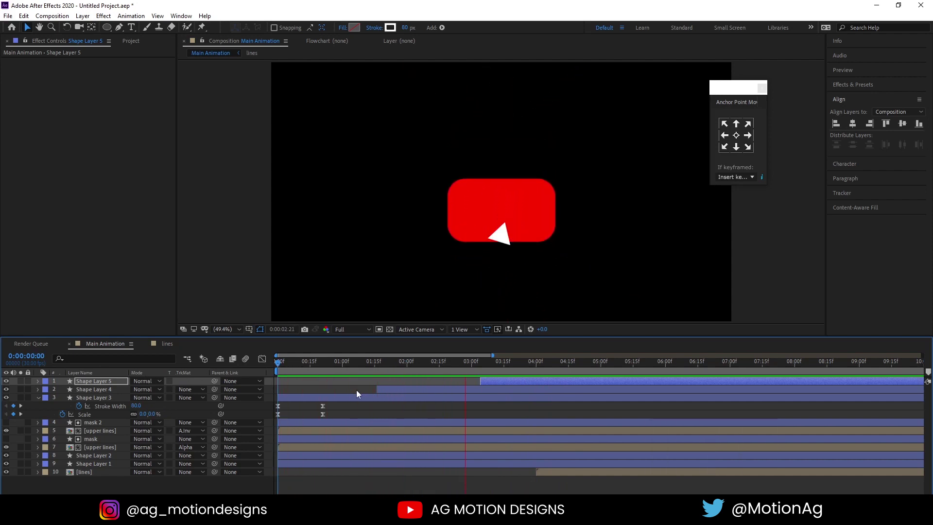
pyautogui.press('space')
pyautogui.click(568, 408)
pyautogui.press('u')
pyautogui.write('uu')
pyautogui.press('space')
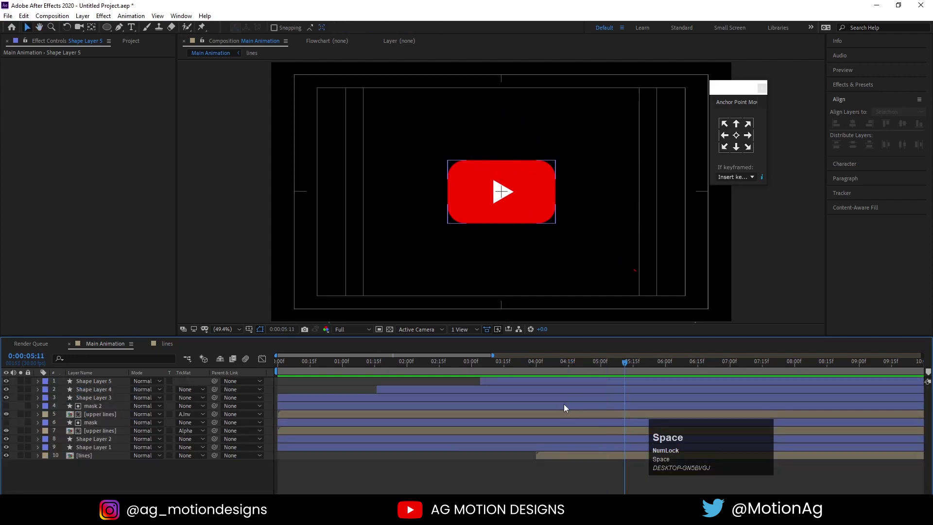
# Select every logo, line and ring layer in the composition.
pyautogui.press('F4')
pyautogui.click(140, 416)
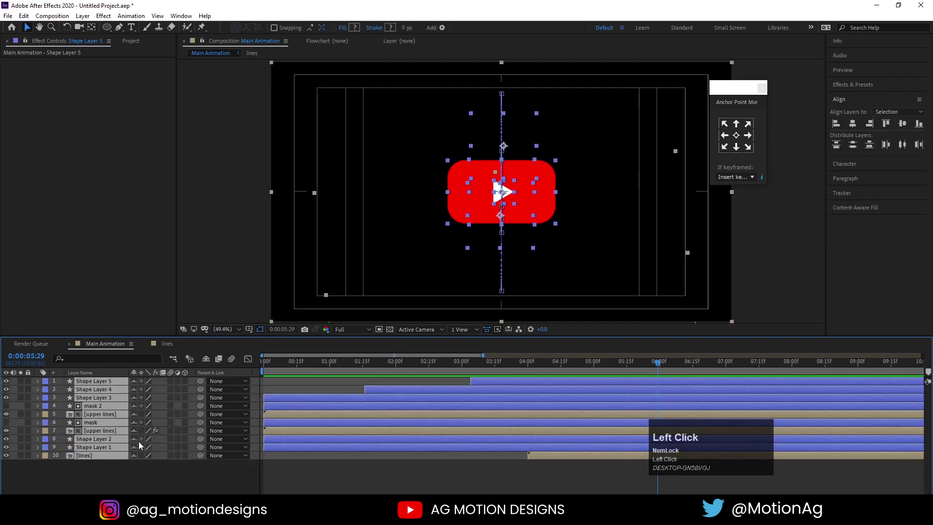
pyautogui.click(143, 419)
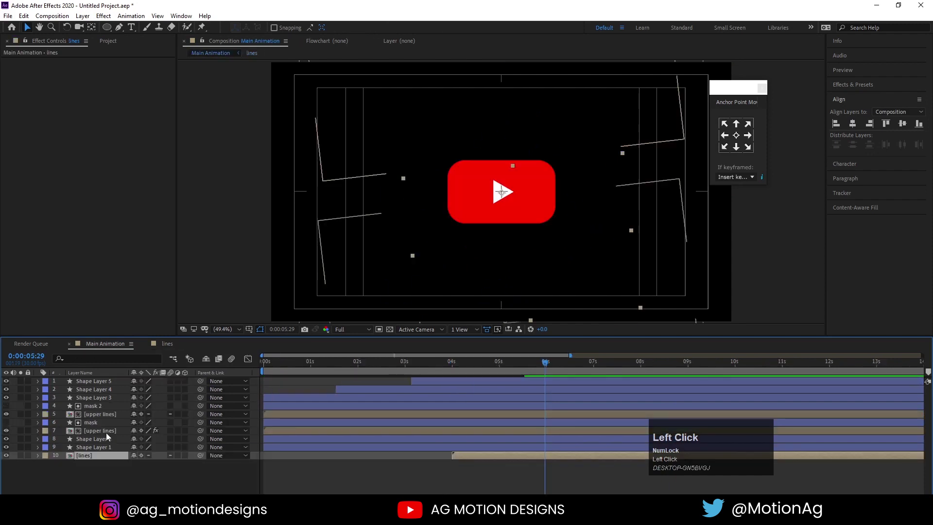
pyautogui.press('ctrl+a')
# Pre-compose the selected layers into a composition named 'animation' and reveal its Scale.
pyautogui.press('ctrl+shift+c')
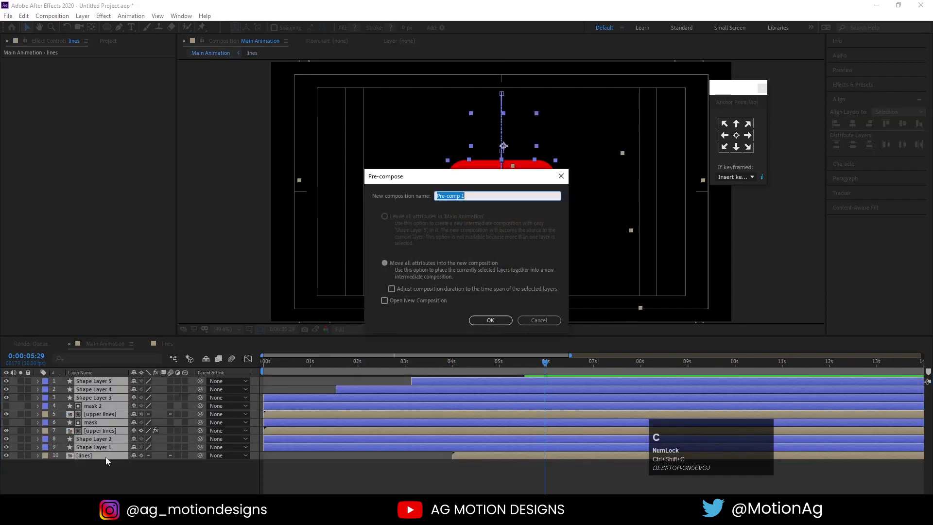
pyautogui.write('a')
pyautogui.write('NIMATION')
pyautogui.press('Return')
pyautogui.moveTo(142, 385); pyautogui.dragTo(116, 391)
pyautogui.press('s')
pyautogui.click(63, 395)
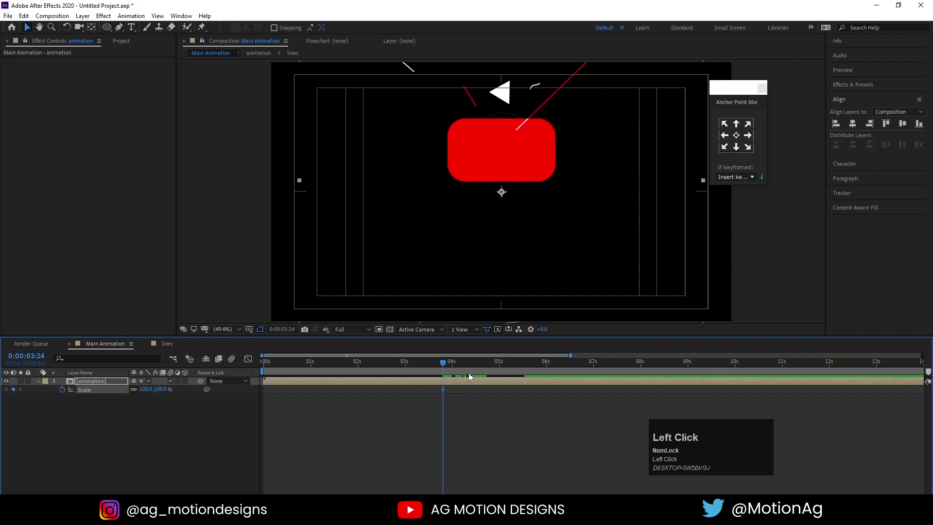
# Reveal the animation precomp's Scale keyframes and scrub through the 100% to 80% bounce.
pyautogui.press('space')
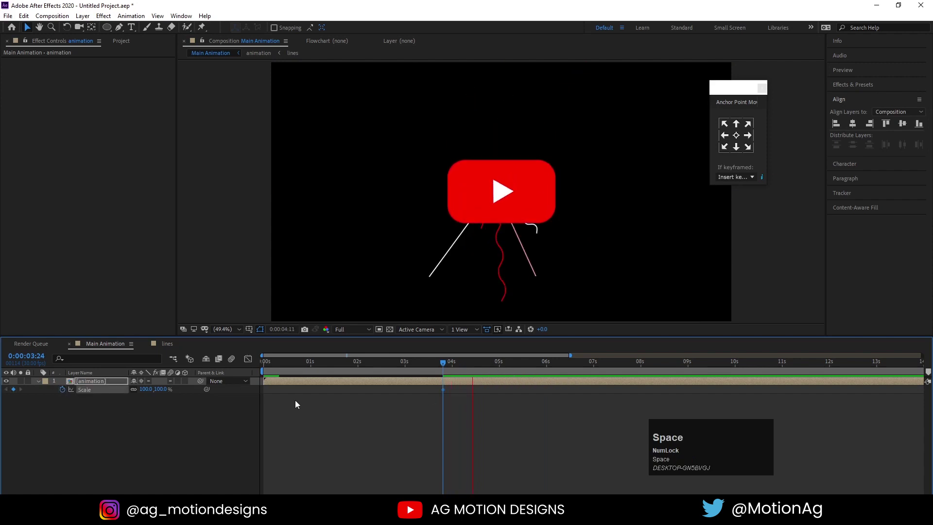
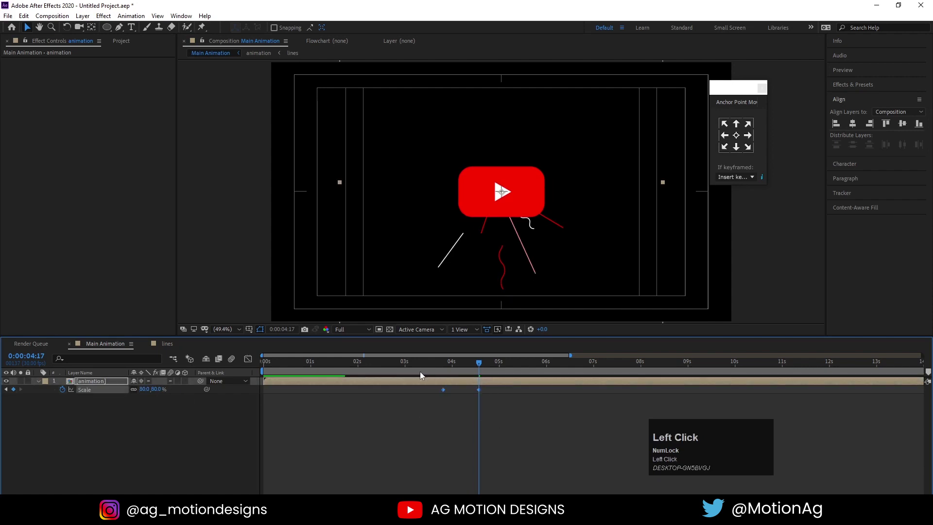
pyautogui.press('F9')
pyautogui.press('j')
pyautogui.press('space')
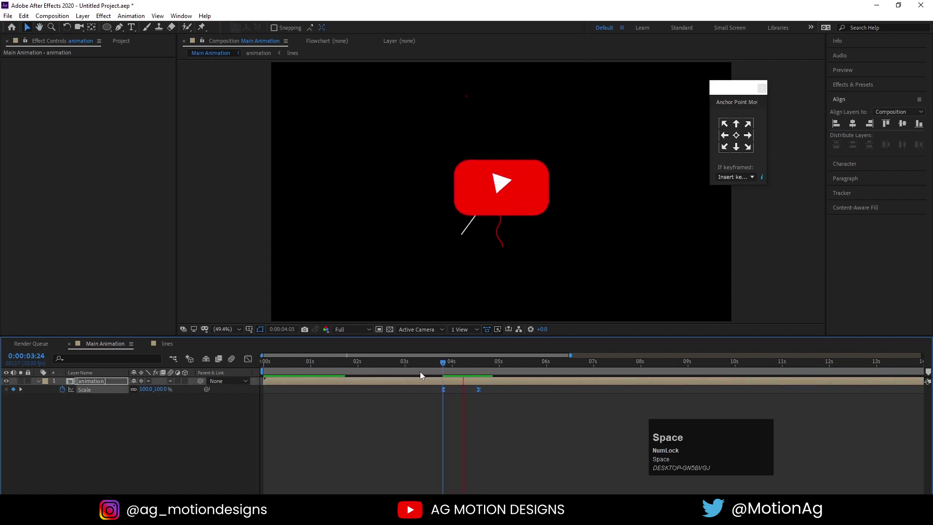
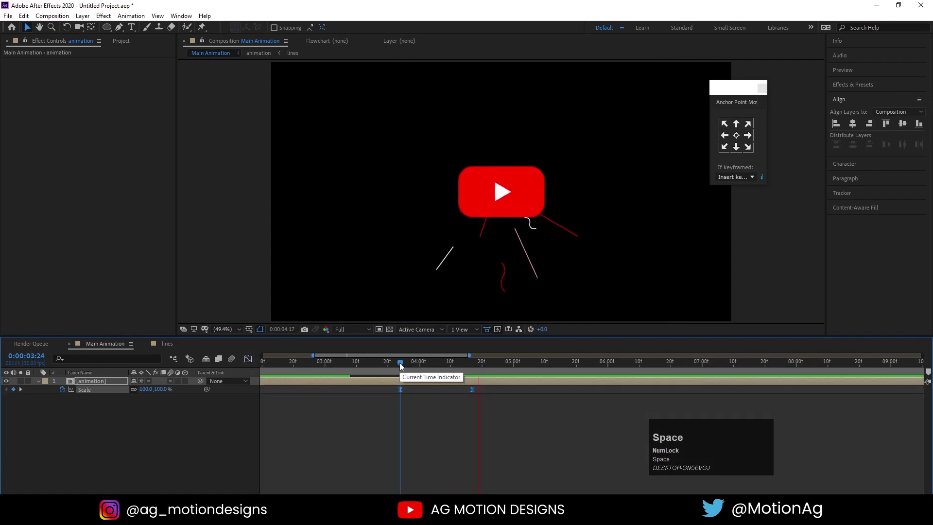
pyautogui.click(403, 367)
pyautogui.press('space')
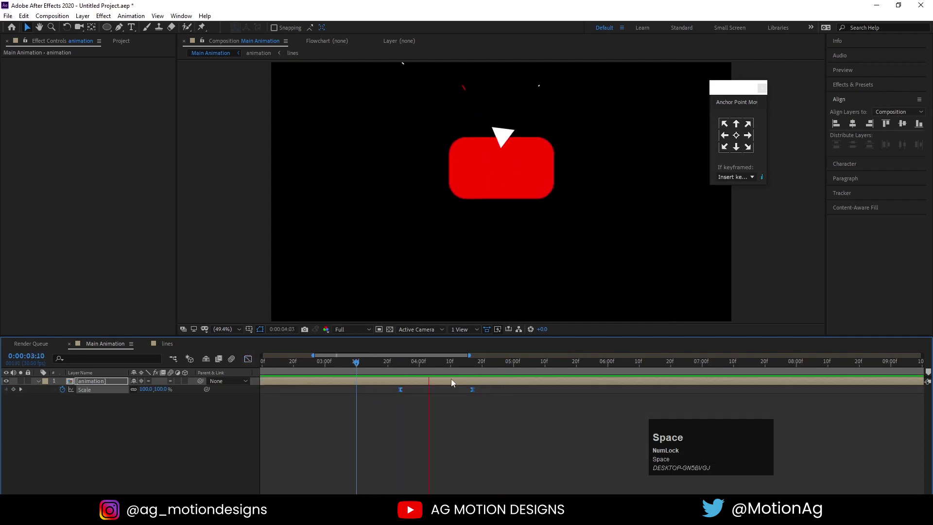
pyautogui.moveTo(475, 394); pyautogui.dragTo(379, 367)
pyautogui.press('space')
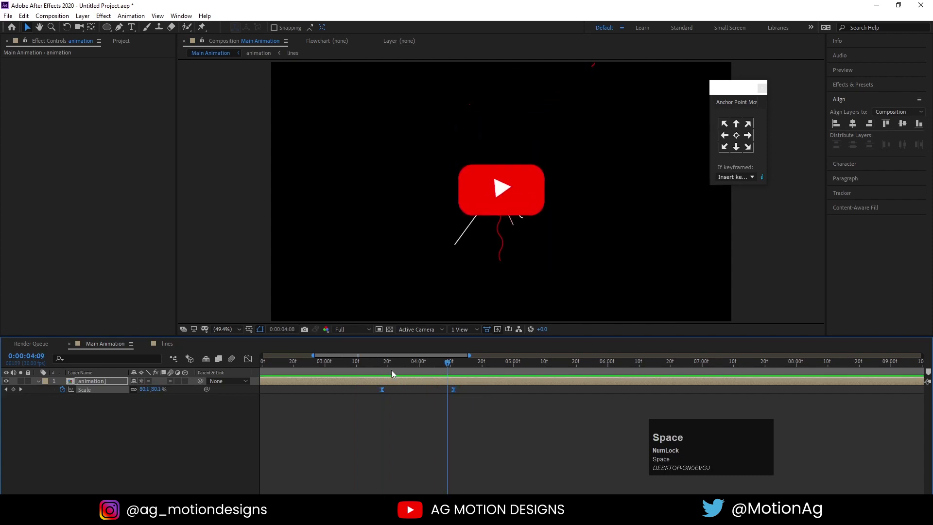
# Fit the whole timeline in view and preview the bounce from the start.
pyautogui.click(449, 437)
pyautogui.press('-')
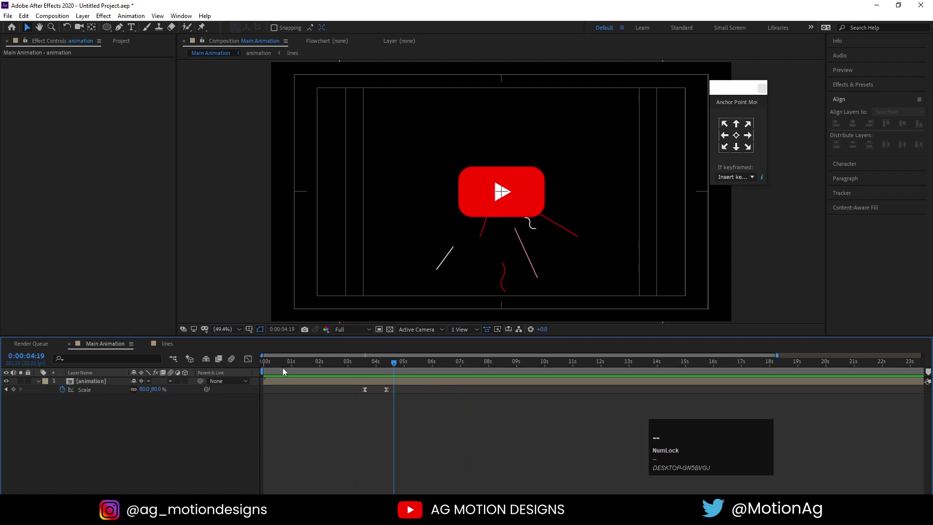
pyautogui.click(272, 368)
pyautogui.press('space')
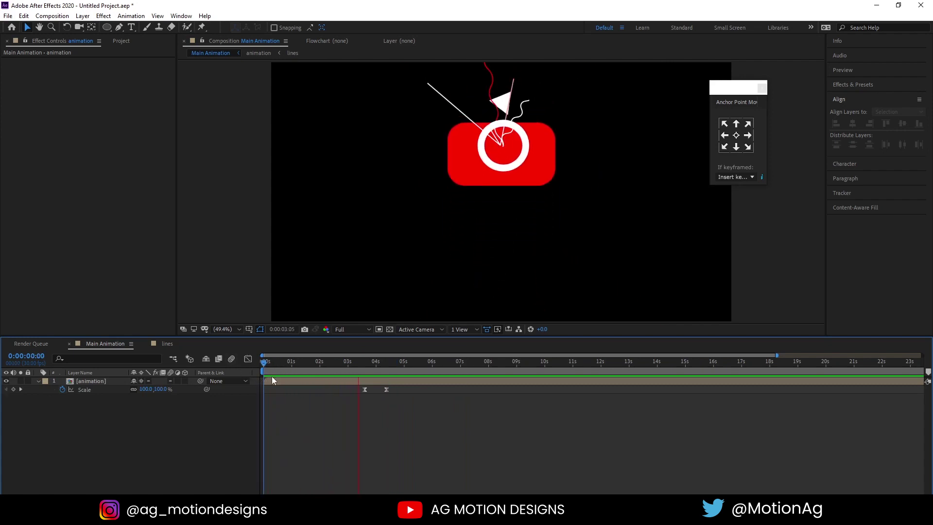
pyautogui.press('space')
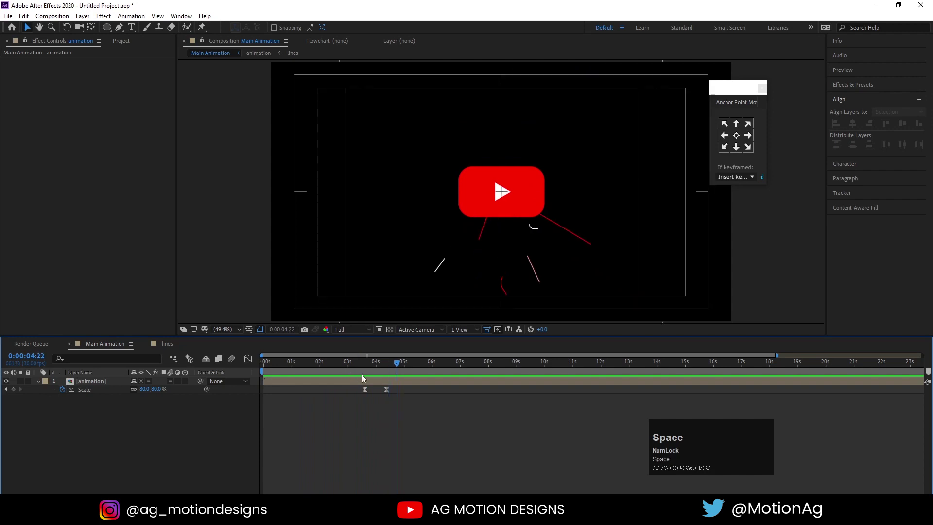
# Enter the animation precomp and preview where the play triangle flies in.
pyautogui.click(359, 383)
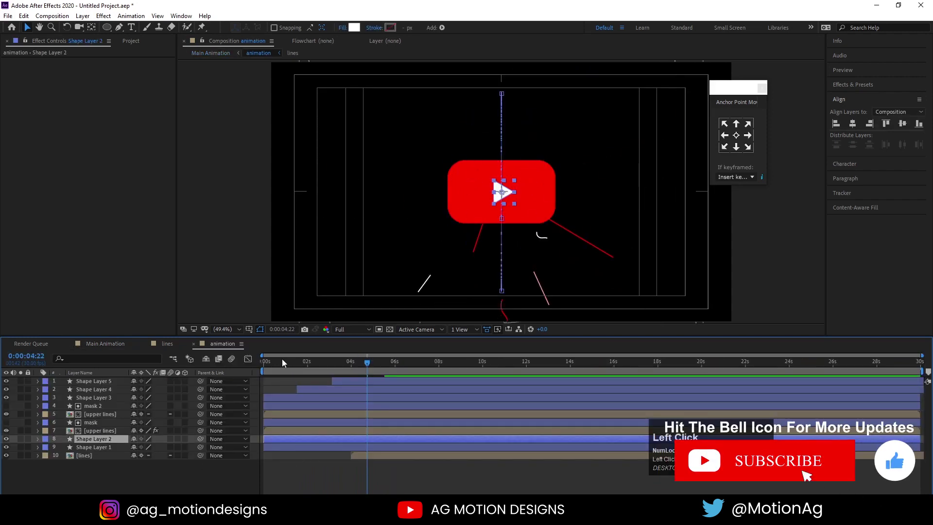
pyautogui.press('space')
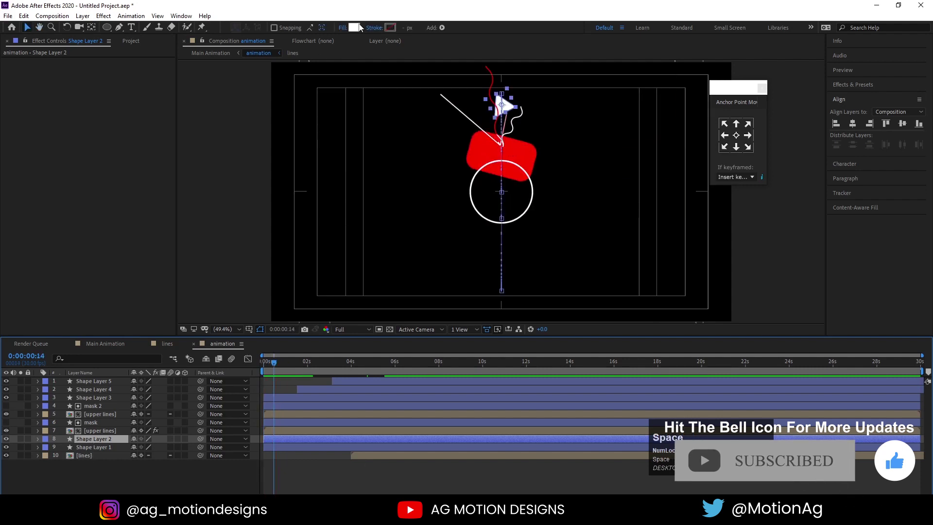
pyautogui.moveTo(360, 31); pyautogui.dragTo(296, 186)
pyautogui.press('space')
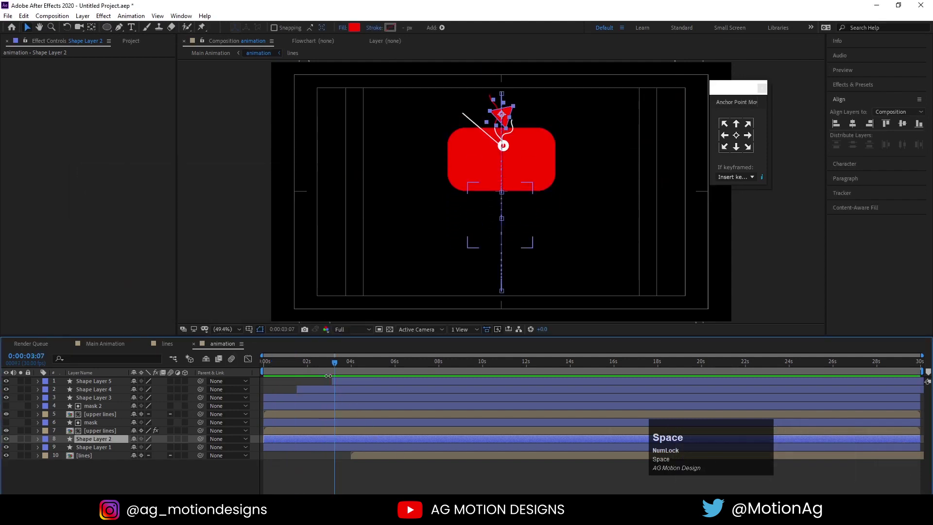
pyautogui.click(310, 368)
pyautogui.press('space')
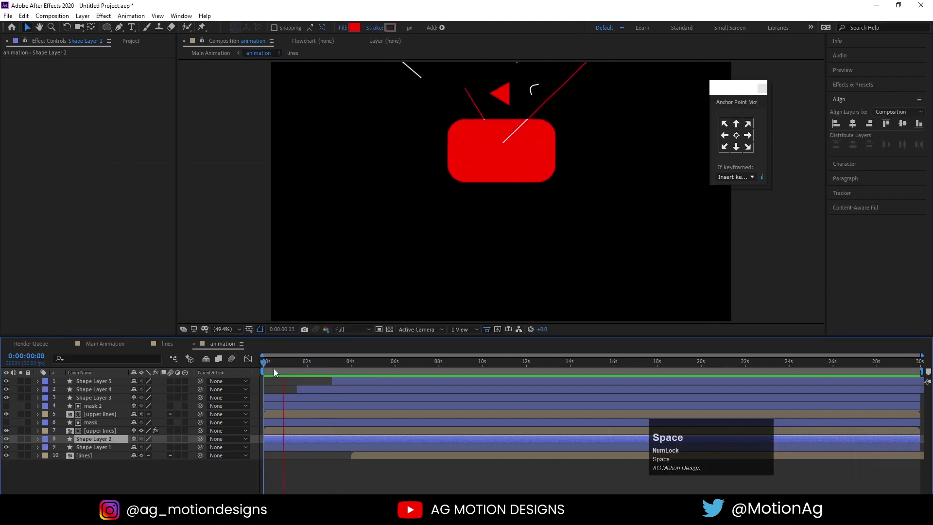
# Make the play triangle's shape layer red and rename it 'red'.
pyautogui.click(96, 445)
pyautogui.press('Return')
pyautogui.press('r')
pyautogui.press('Return')
pyautogui.click(288, 362)
pyautogui.press('space')
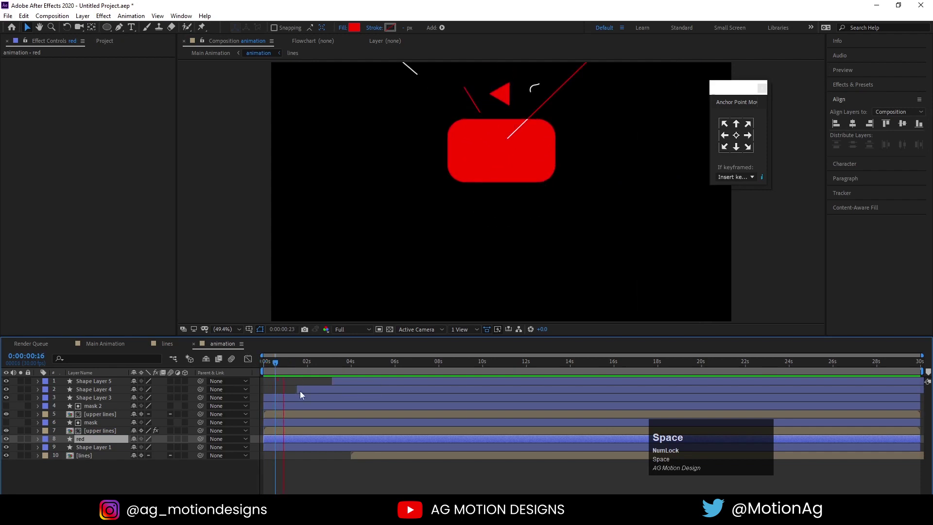
# Preview, then duplicate the red triangle layer and start renaming the copy to white.
pyautogui.click(90, 431)
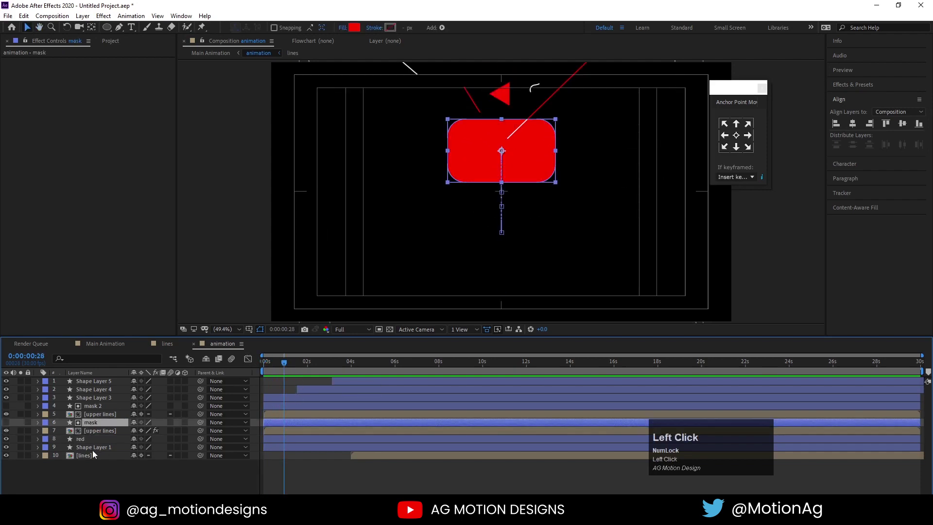
pyautogui.press('space')
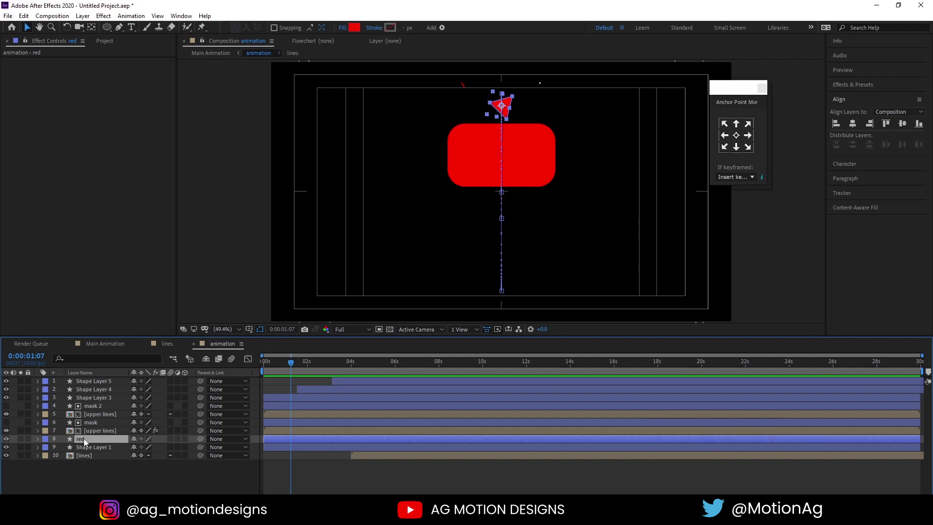
pyautogui.press('space')
pyautogui.click(296, 367)
pyautogui.press('space')
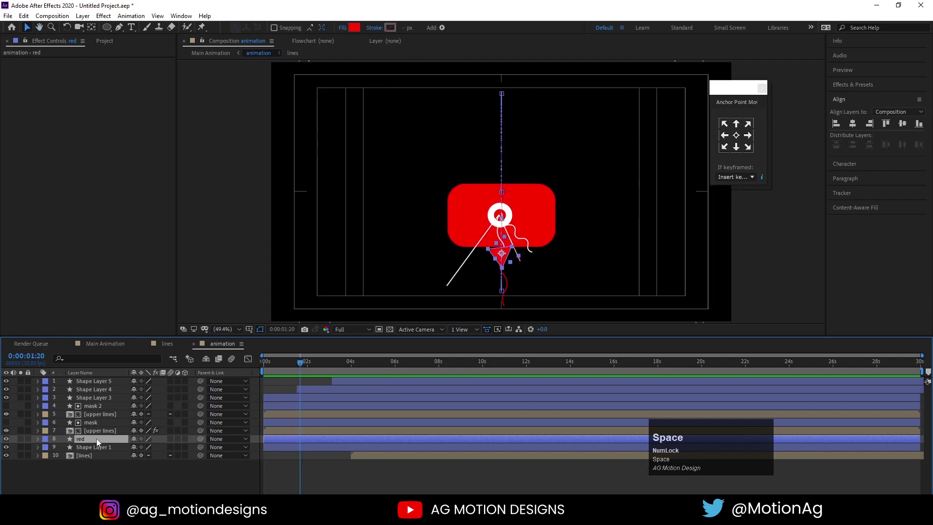
pyautogui.click(100, 443)
pyautogui.press('ctrl+d')
pyautogui.press('Return')
# Name the triangle copy 'white', duplicate the mask above it and set its track matte to Alpha Matte.
pyautogui.write('wh')
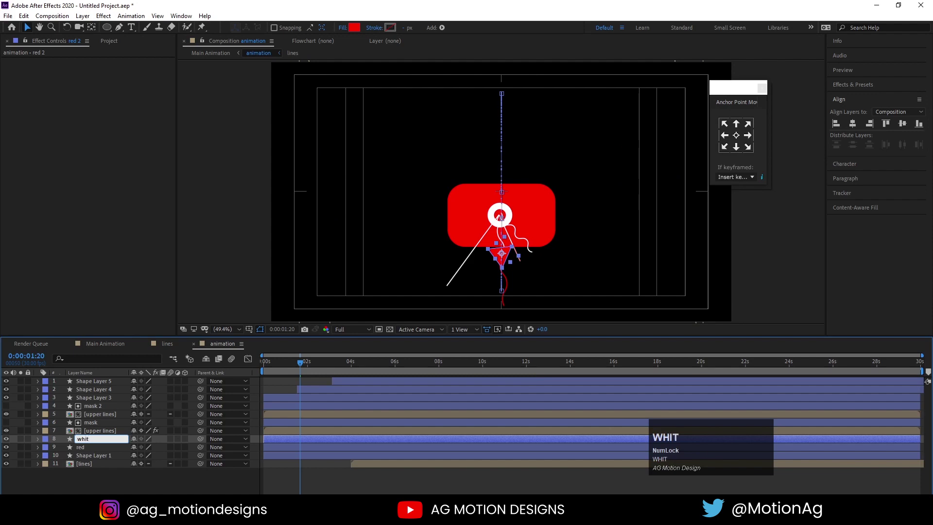
pyautogui.press('e')
pyautogui.press('Return')
pyautogui.click(88, 423)
pyautogui.press('ctrl+d')
pyautogui.click(97, 426)
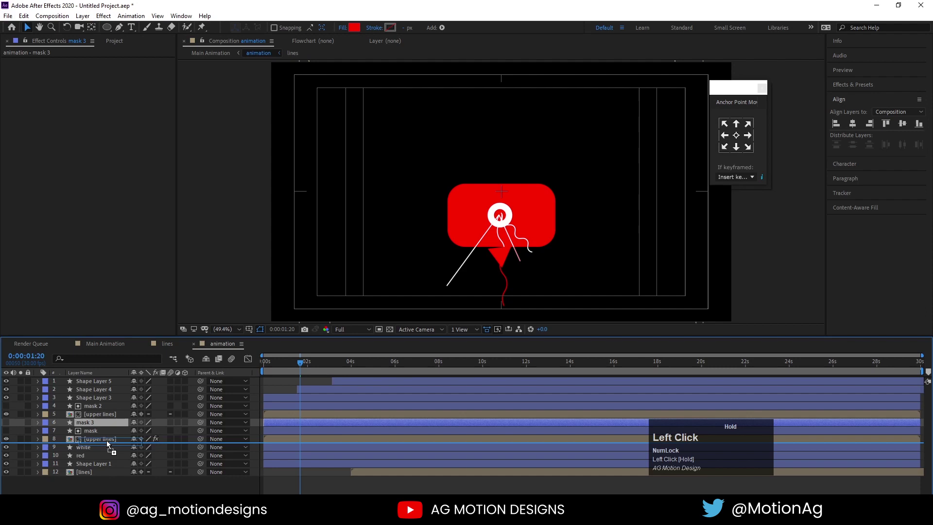
pyautogui.press('F4')
pyautogui.click(191, 454)
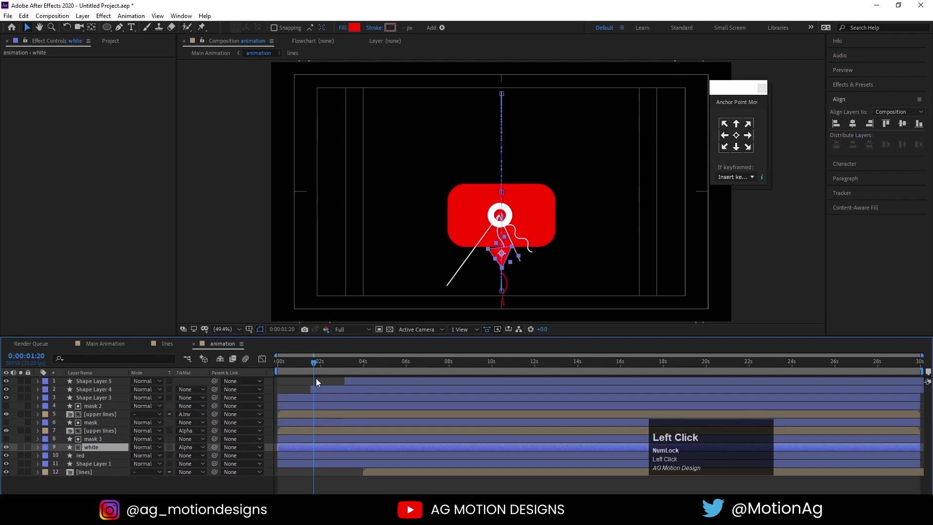
# Change the white layer's fill colour to white and preview the pre-composition.
pyautogui.press('space')
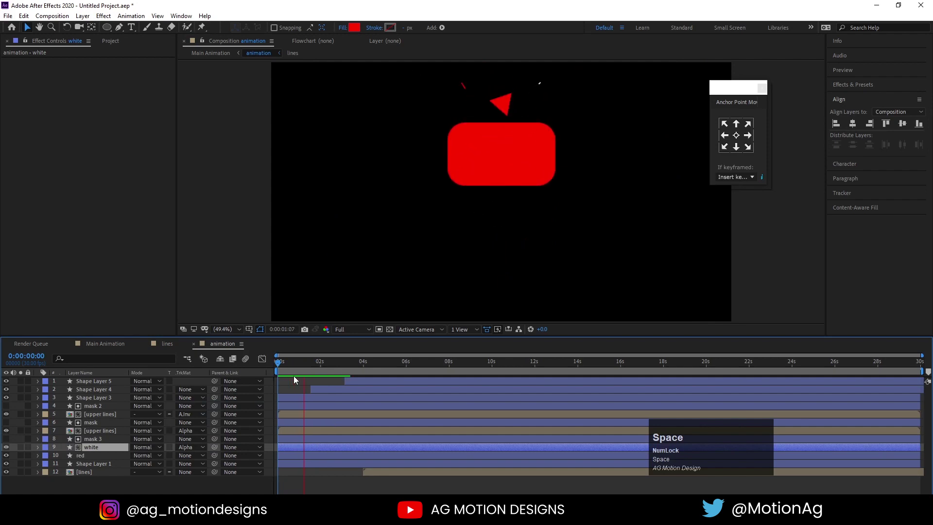
pyautogui.press('space')
pyautogui.click(98, 451)
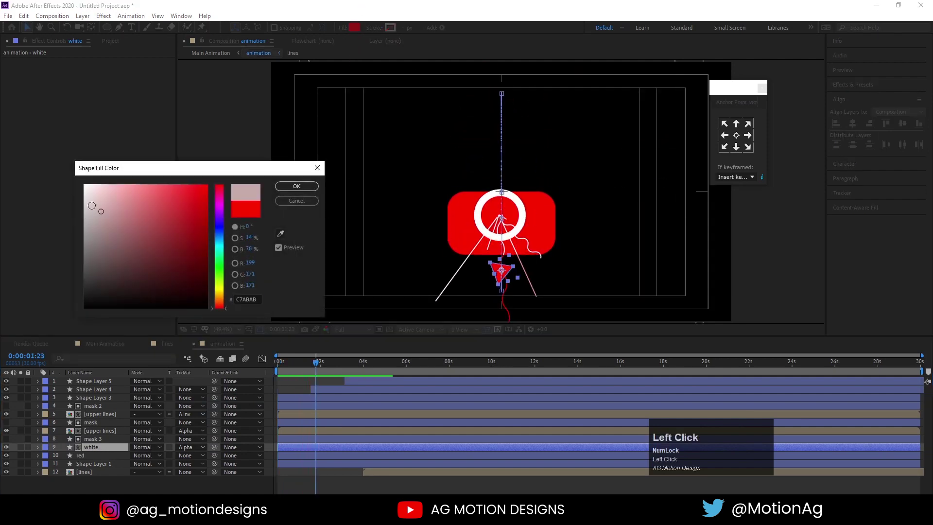
pyautogui.press('Return')
pyautogui.click(297, 366)
pyautogui.press('space')
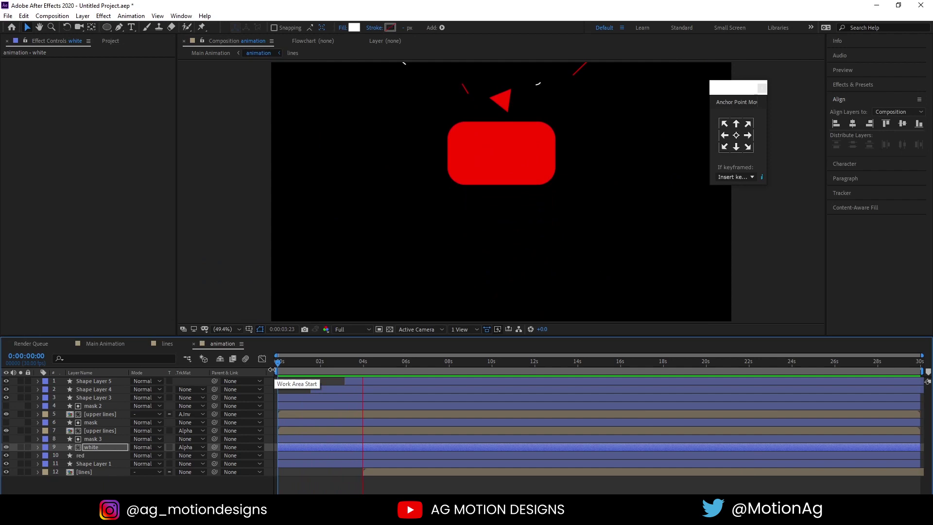
pyautogui.press('space')
# Return to the Main Animation composition and play back the result.
pyautogui.click(315, 366)
pyautogui.press('F4')
pyautogui.press('ctrl+a')
pyautogui.click(175, 384)
pyautogui.press('space')
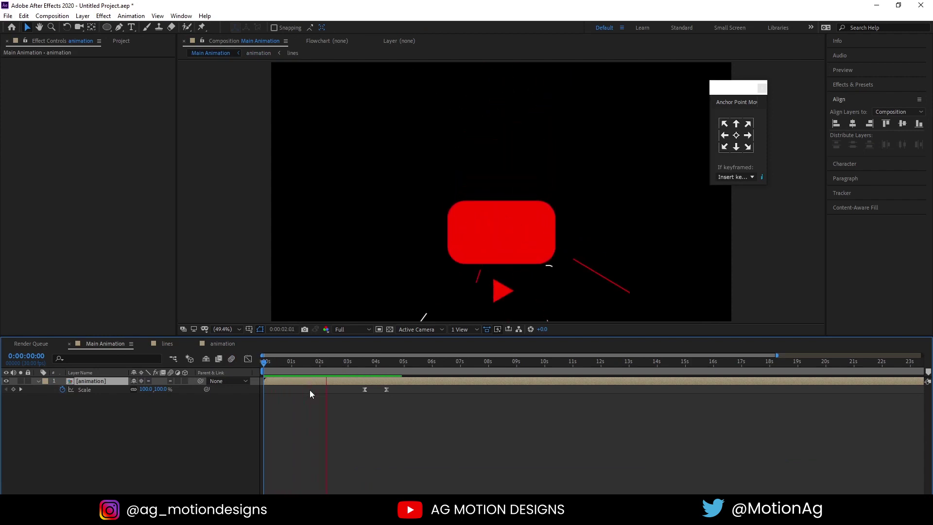
pyautogui.press('space')
pyautogui.click(105, 385)
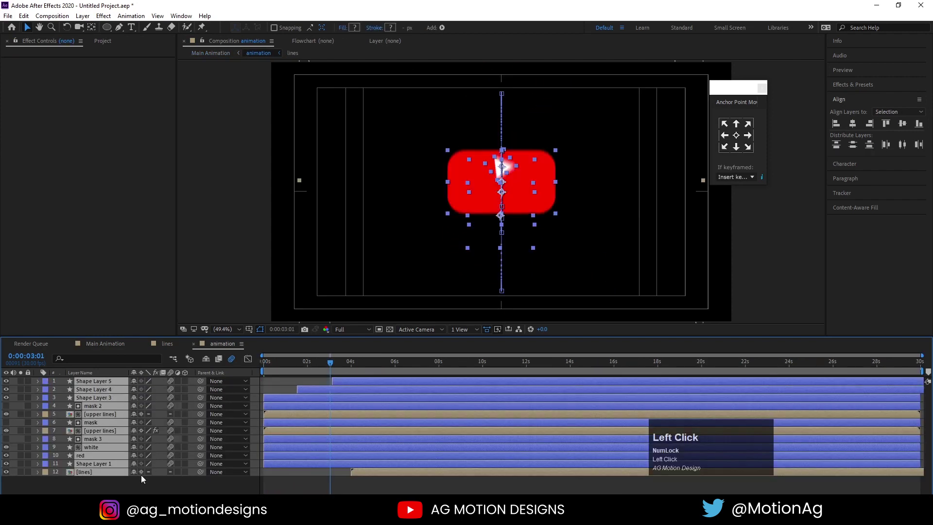
pyautogui.press('F4')
pyautogui.press('ctrl+a')
pyautogui.click(175, 427)
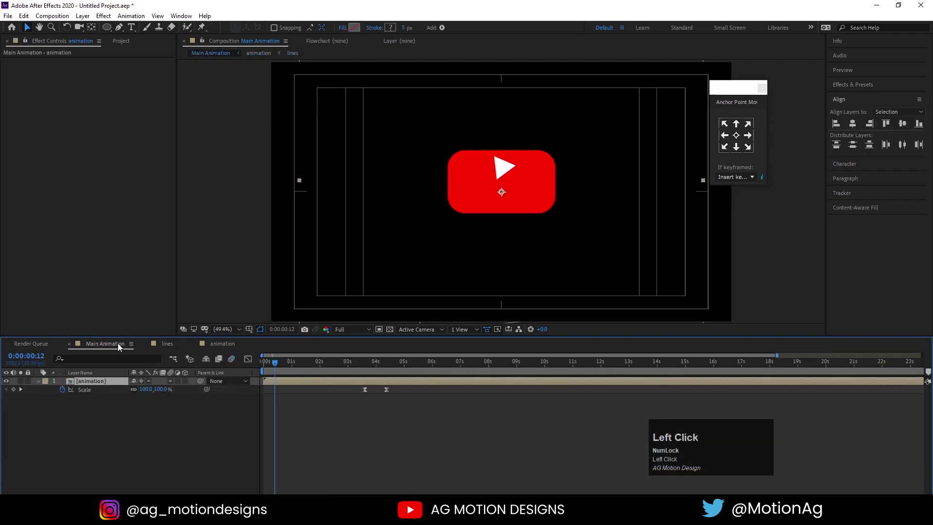
pyautogui.press('space')
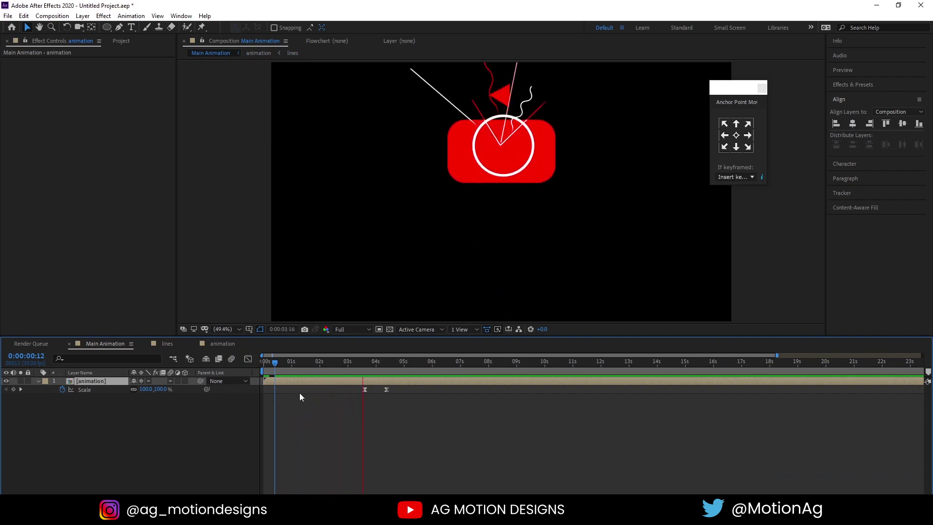
pyautogui.press('space')
pyautogui.click(304, 368)
pyautogui.press('space')
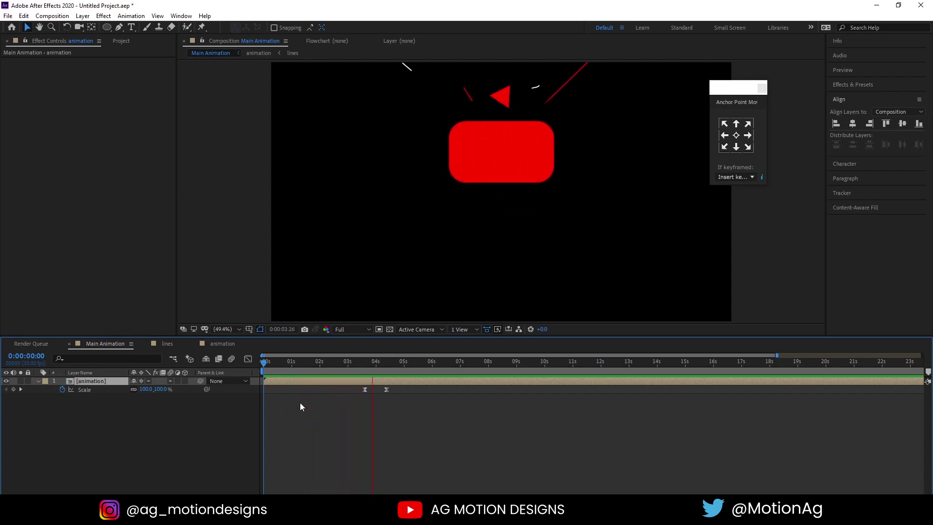
pyautogui.press('space')
pyautogui.press('n')
pyautogui.press('space')
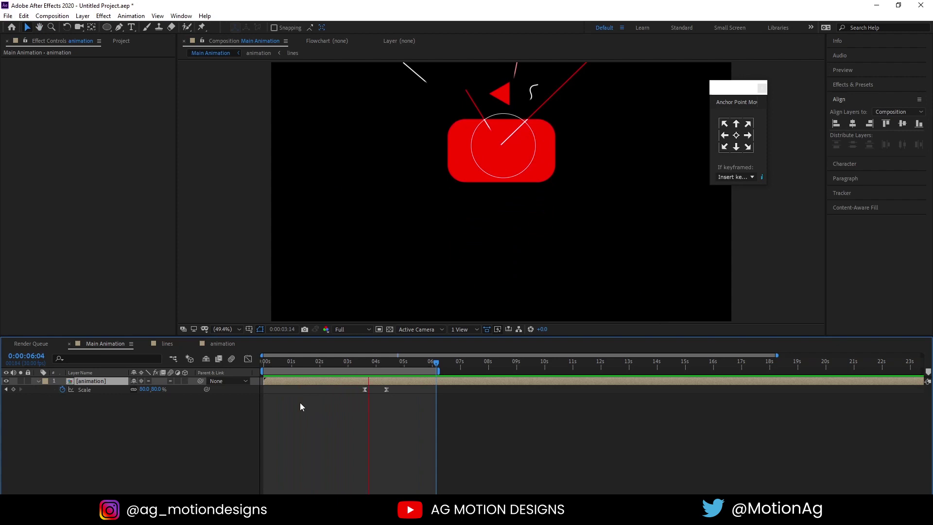
pyautogui.press('space')
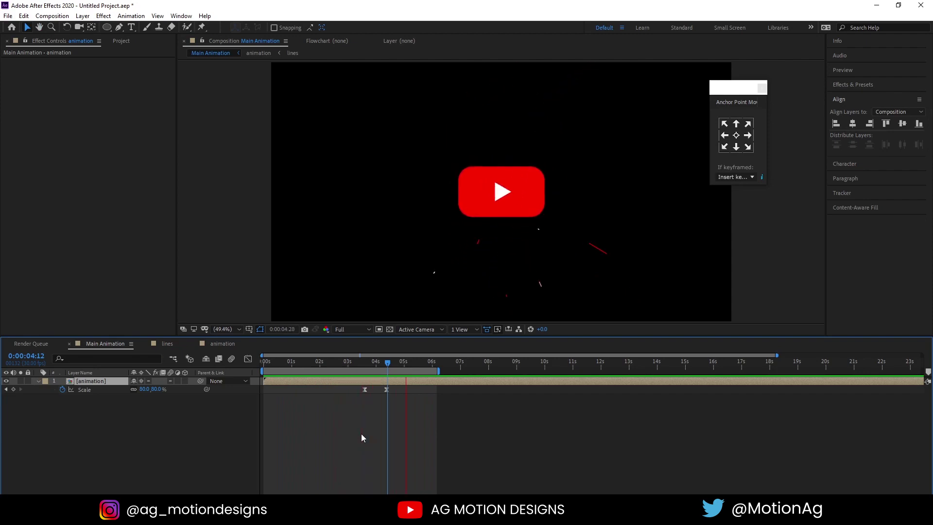
pyautogui.press('space')
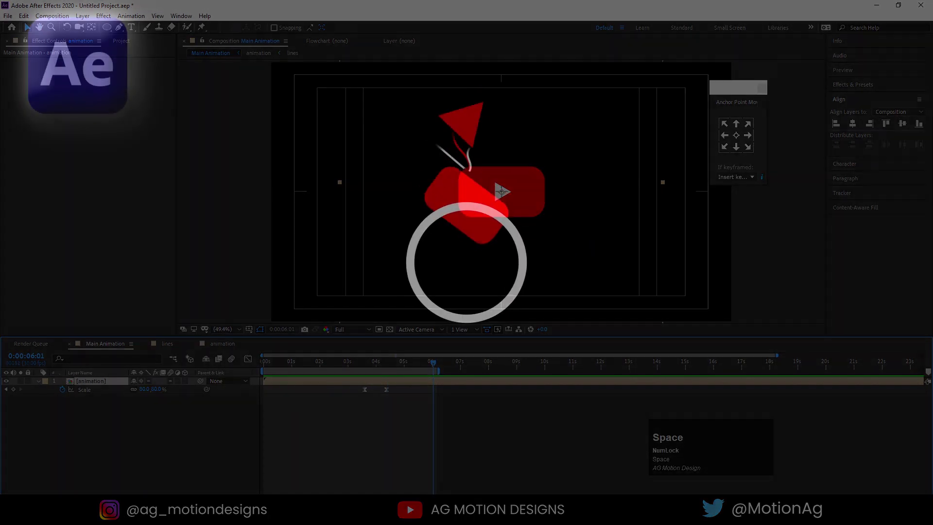